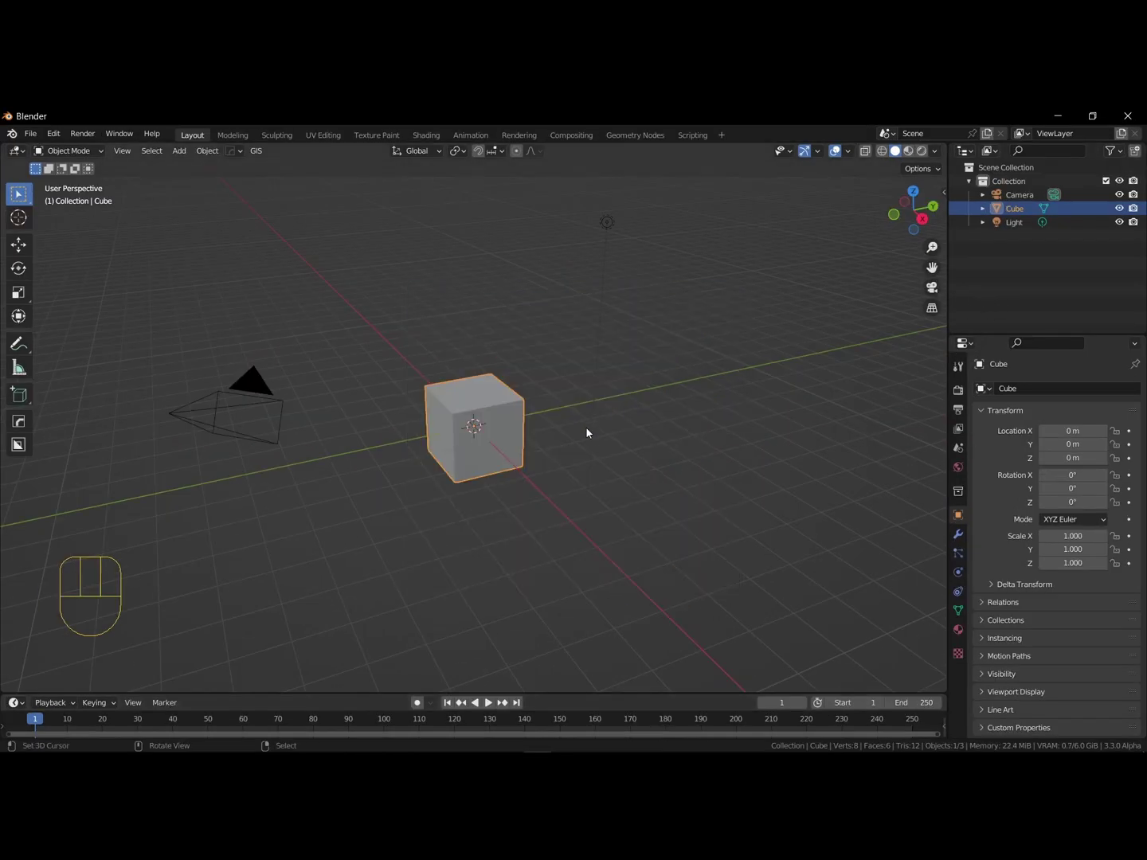
- Select and delete the default cube, camera and light
key("a")
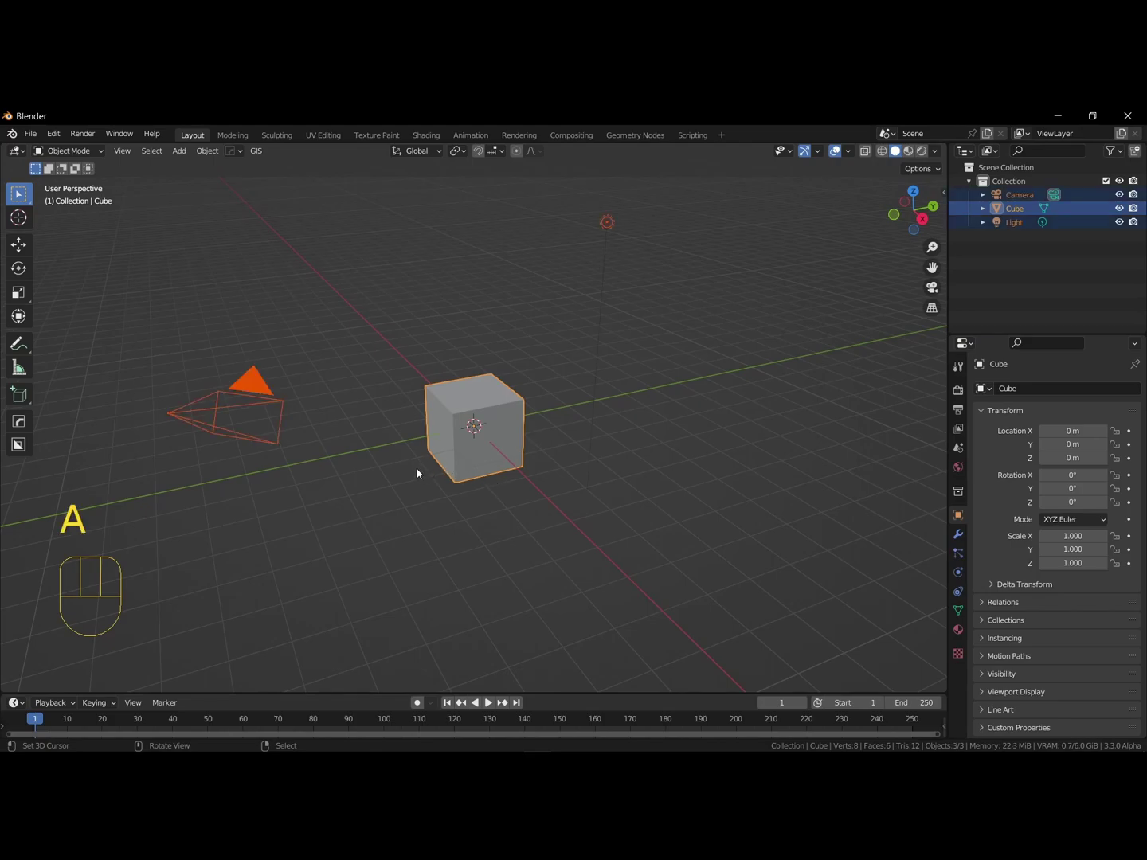
key("x")
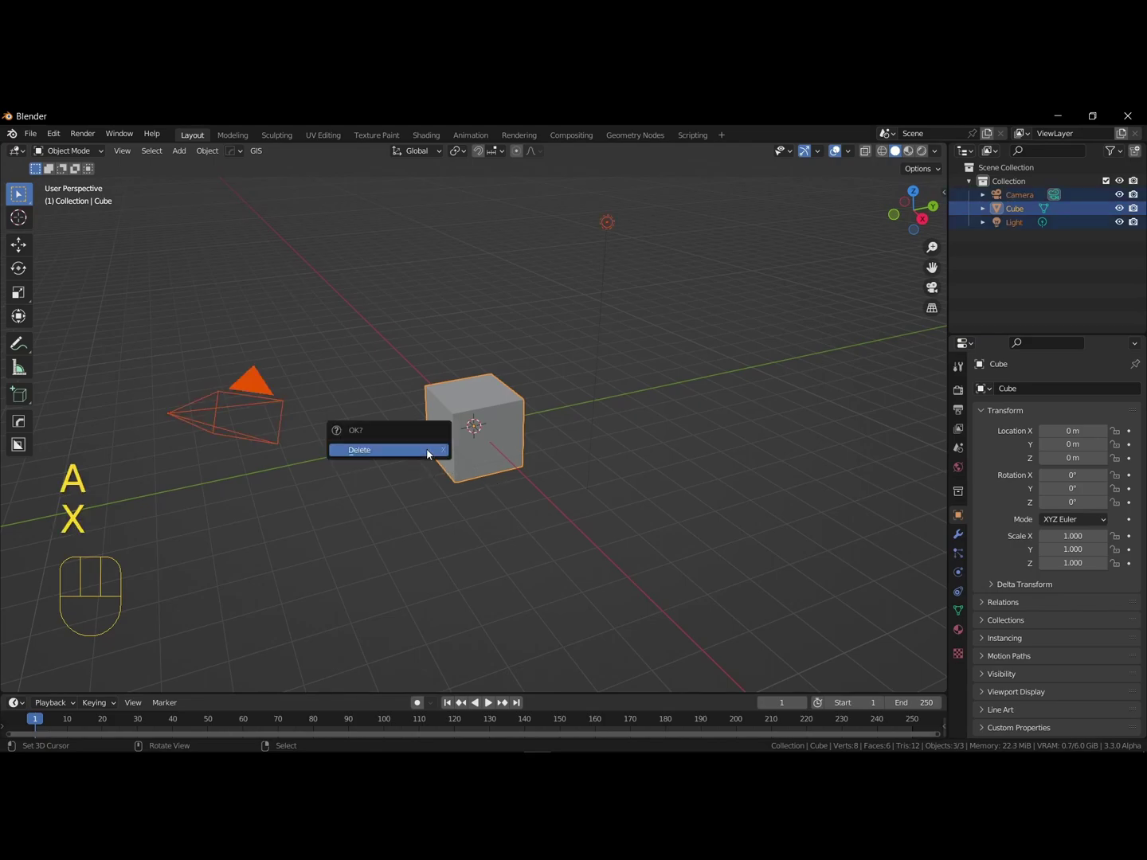
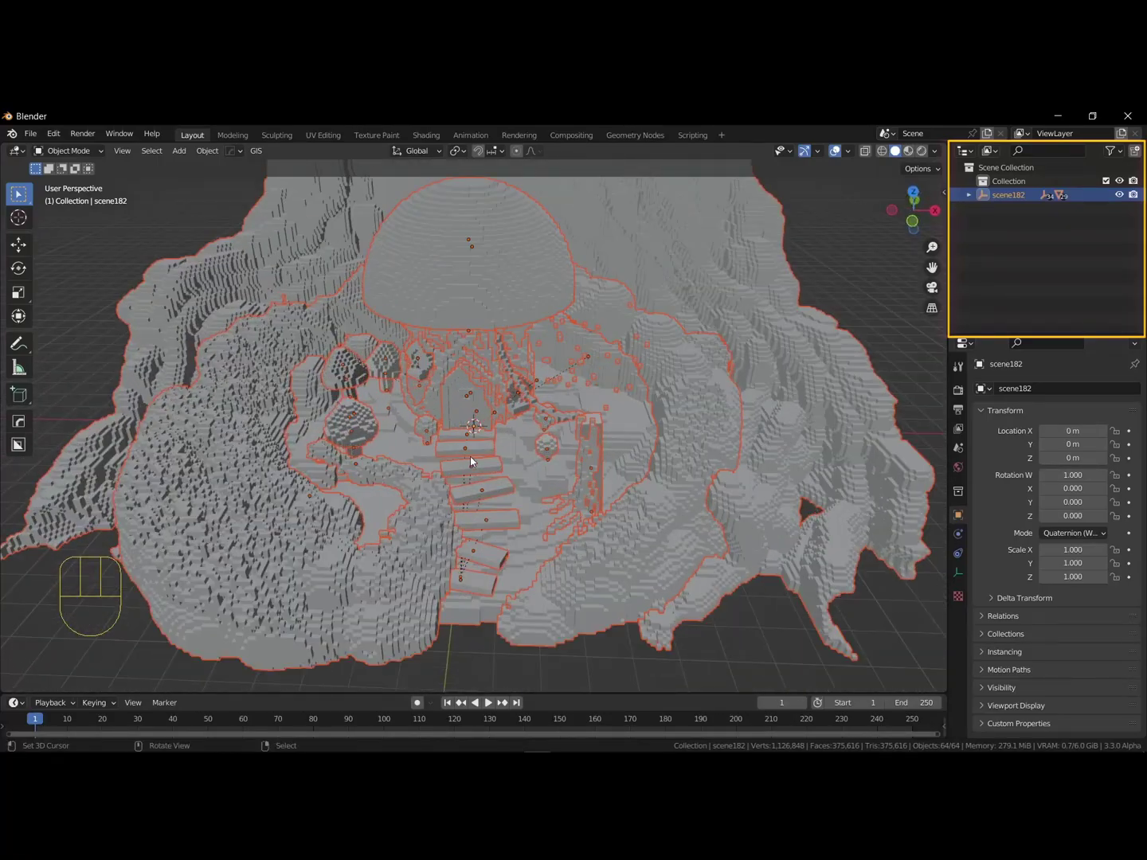
- Select the island's parent object and show its transform values for scaling to 0.01
middle_click(476, 461)
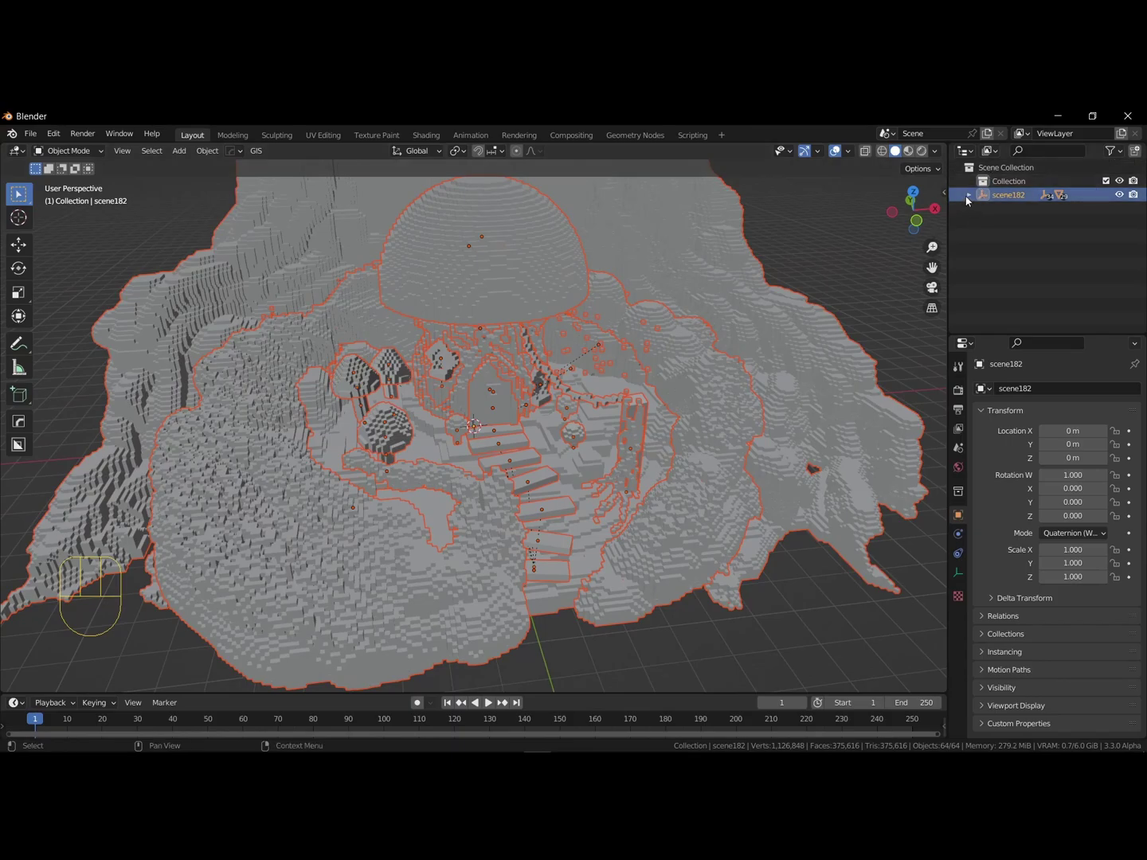
left_click(971, 201)
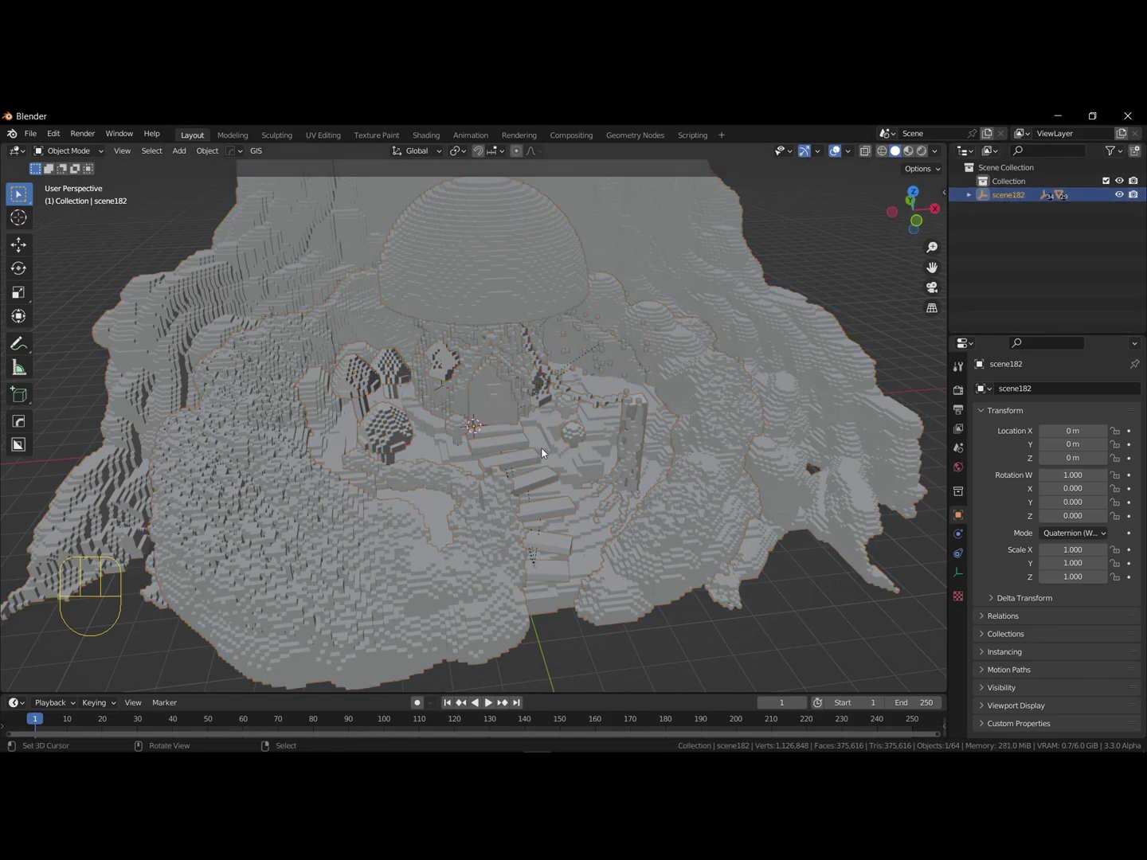
middle_click(614, 430)
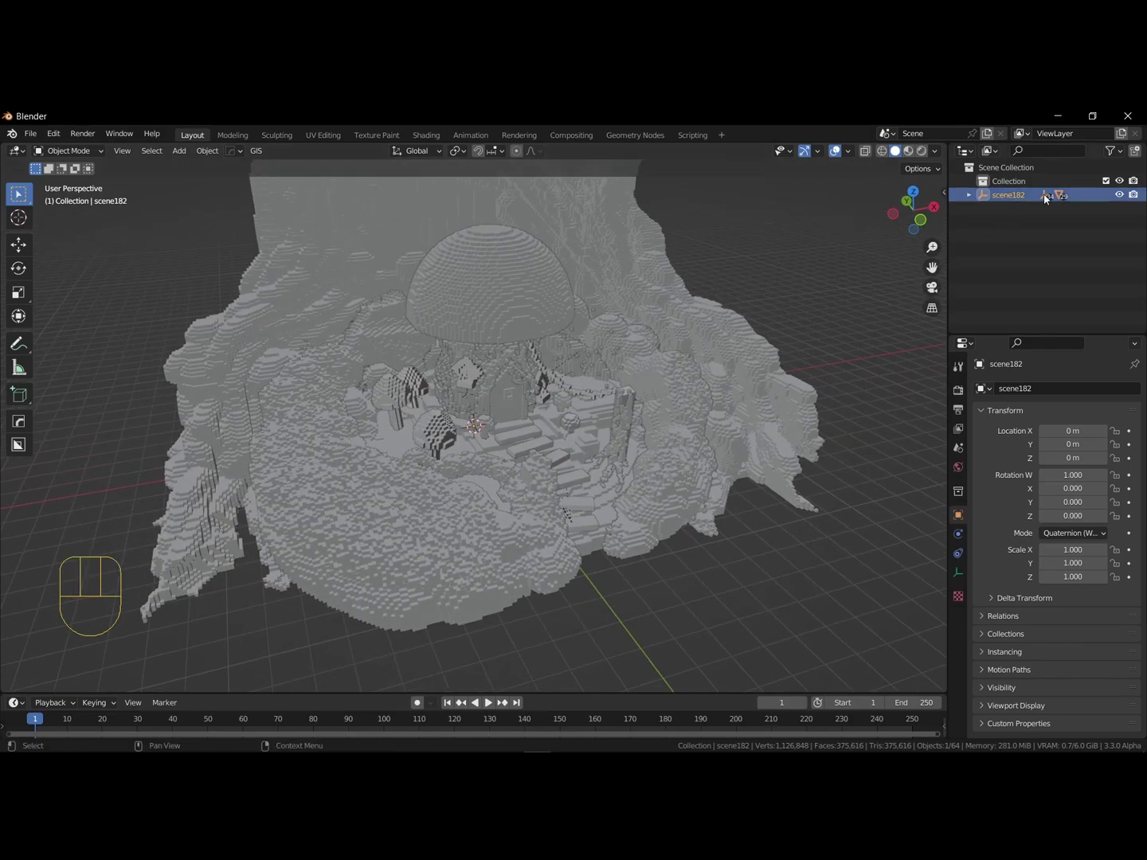
key("n")
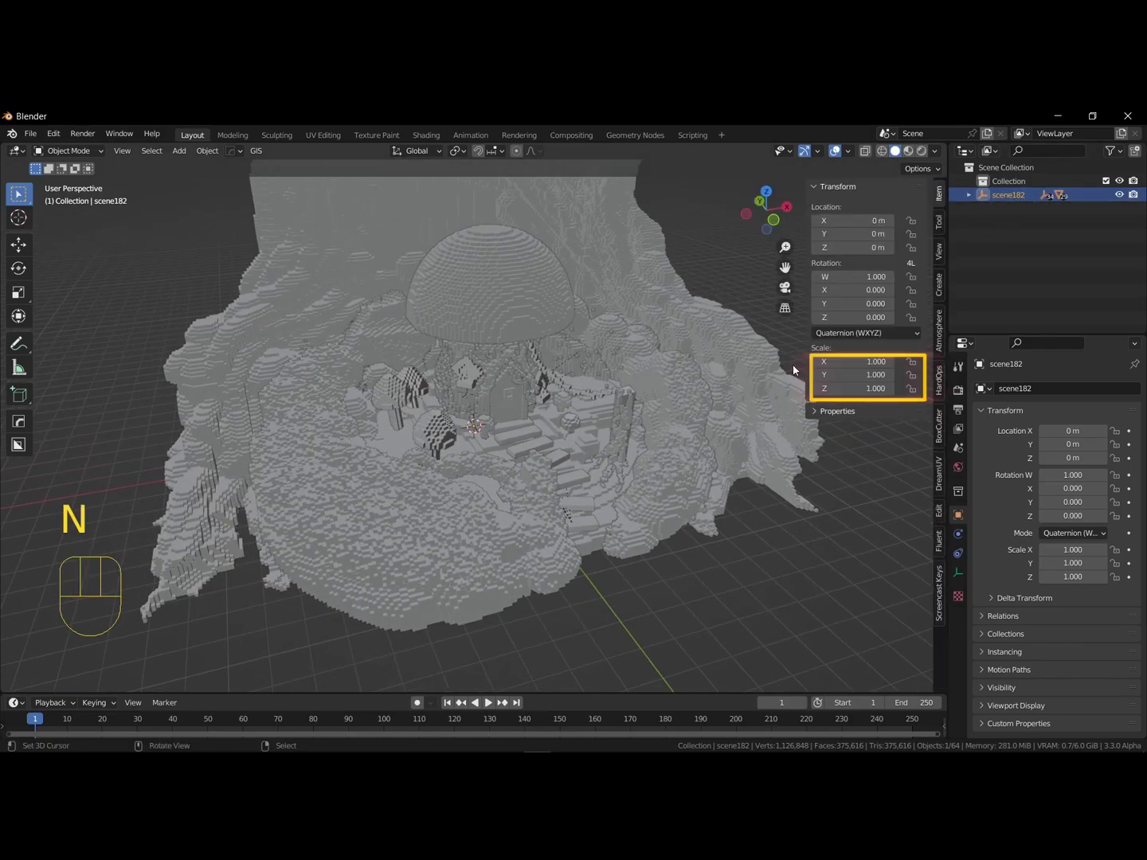
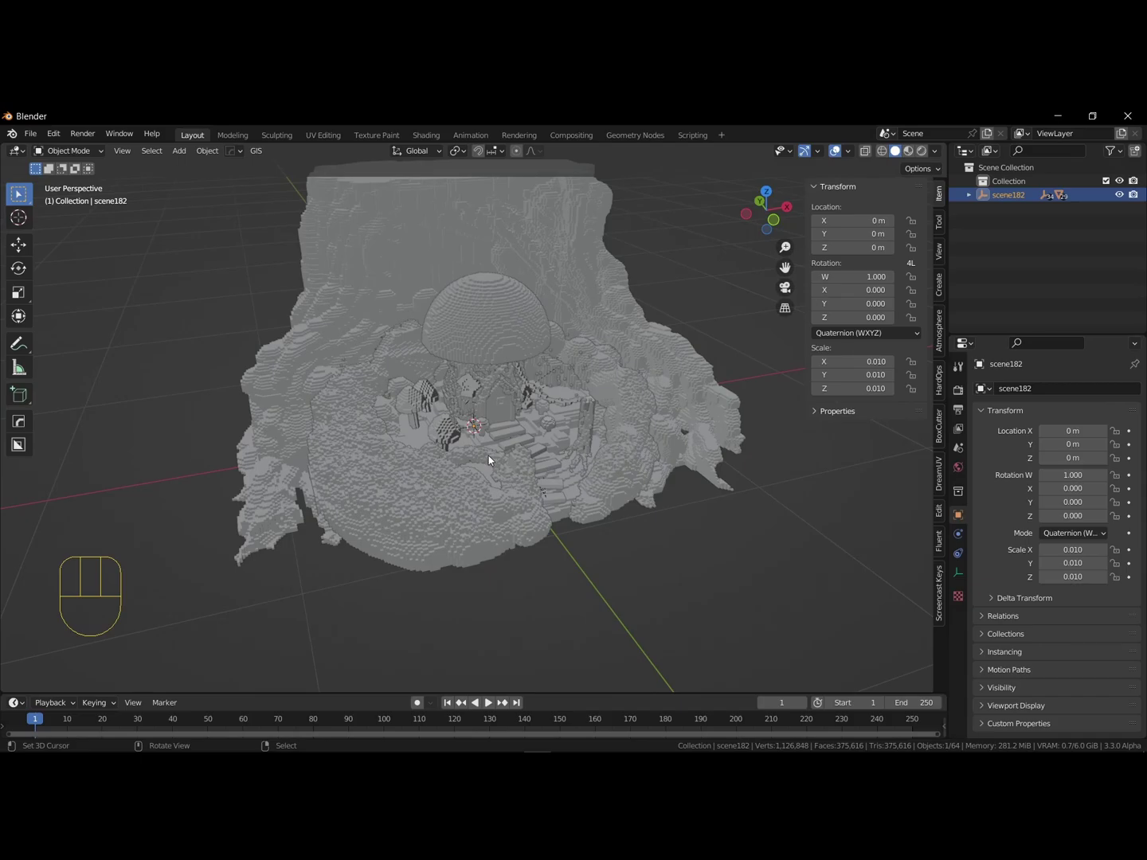
- Select the island's child pieces, merge all overlapping vertices by distance, and return to object mode
left_click_drag(502, 456, 497, 455)
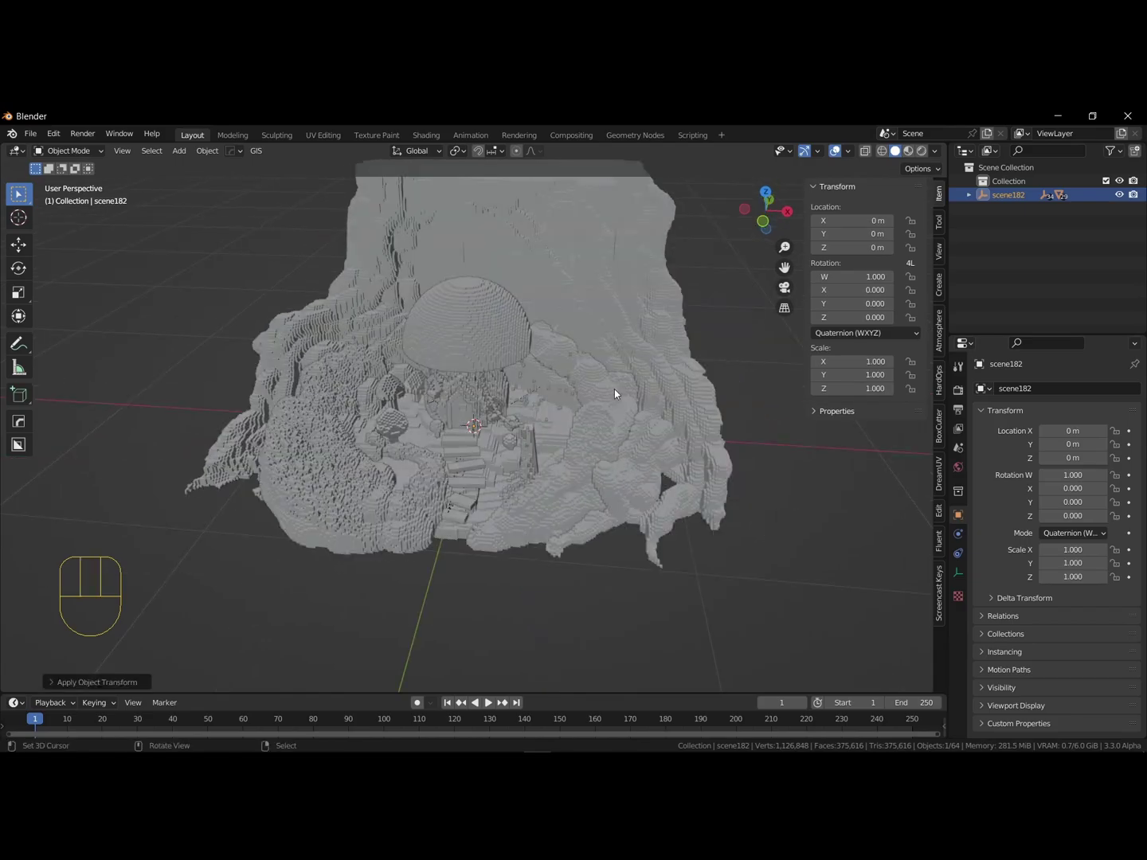
left_click_drag(543, 400, 564, 397)
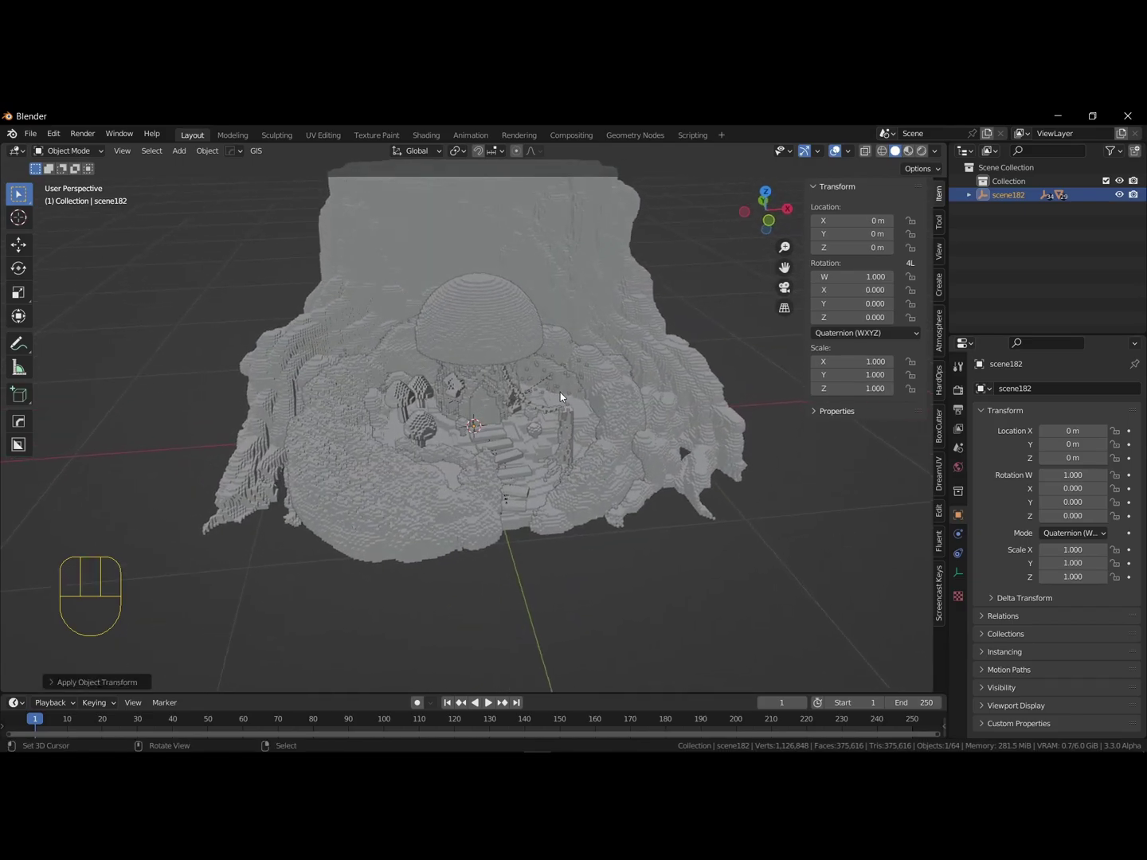
key("a")
key("Tab")
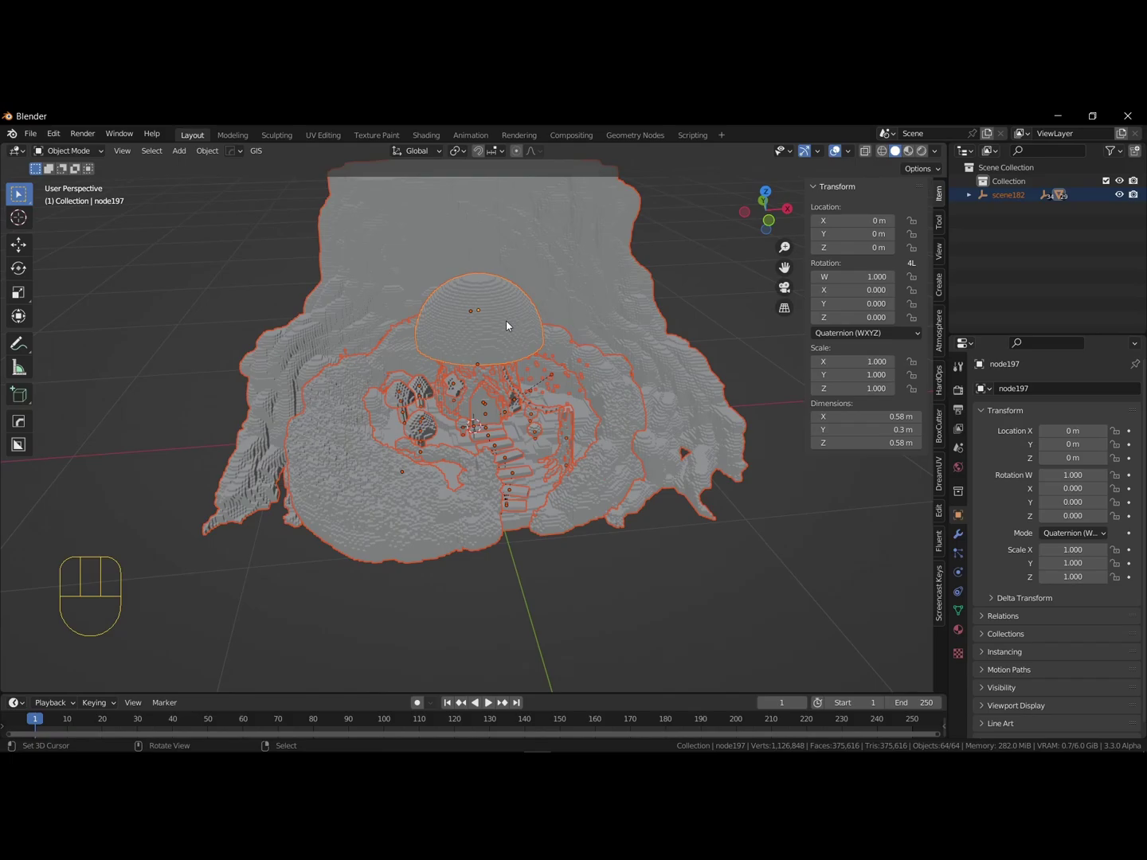
key("Tab")
key("a")
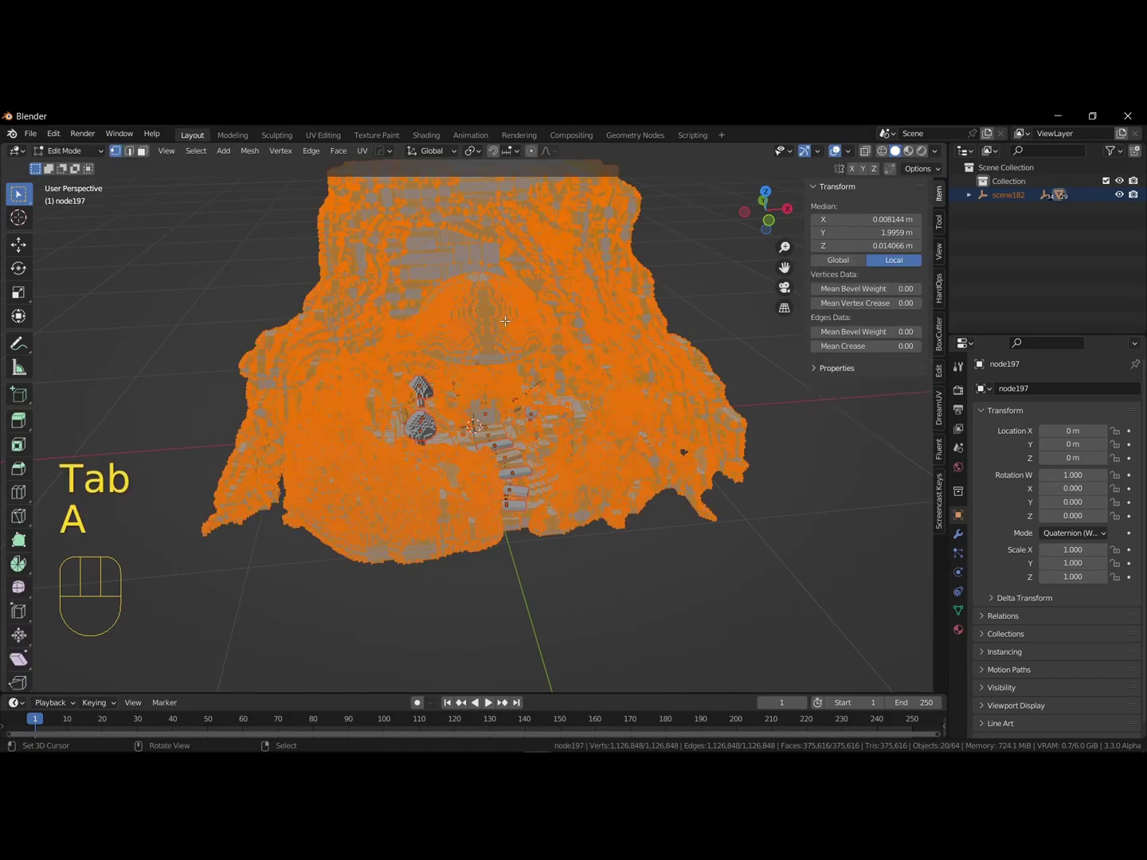
key("m")
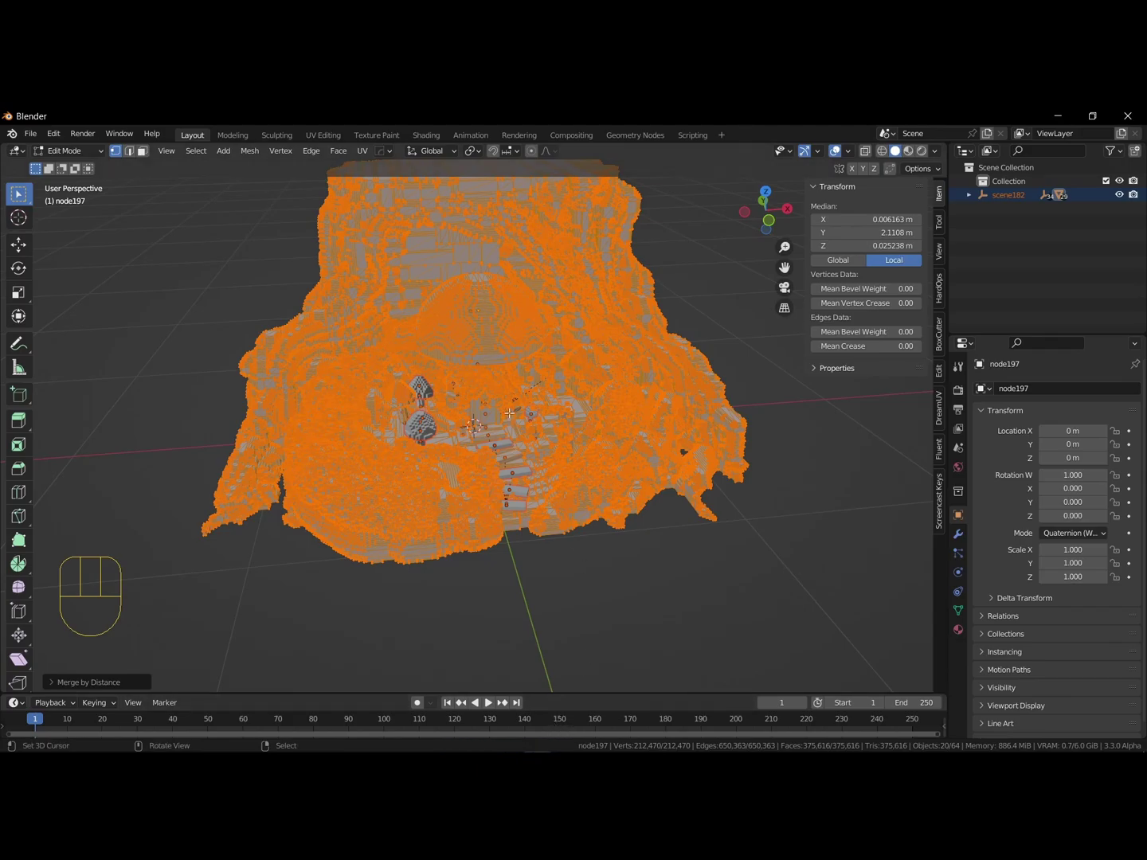
key("Tab")
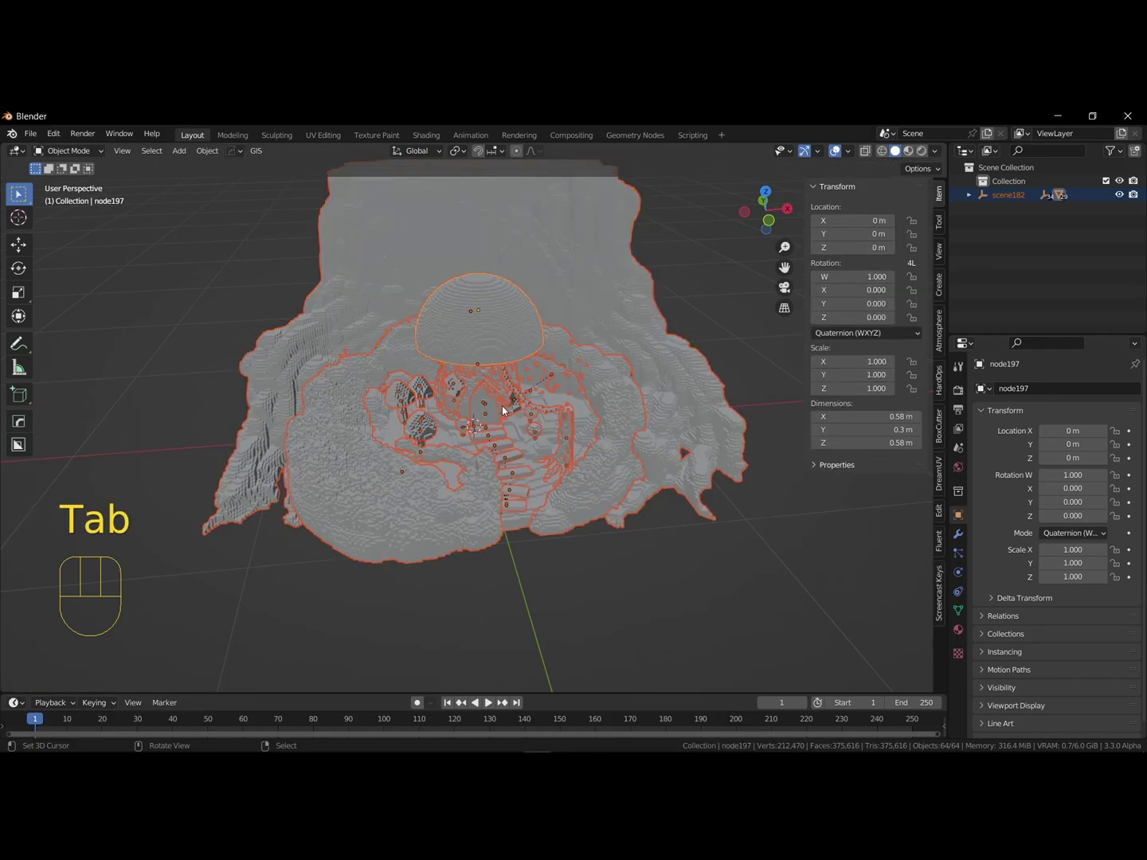
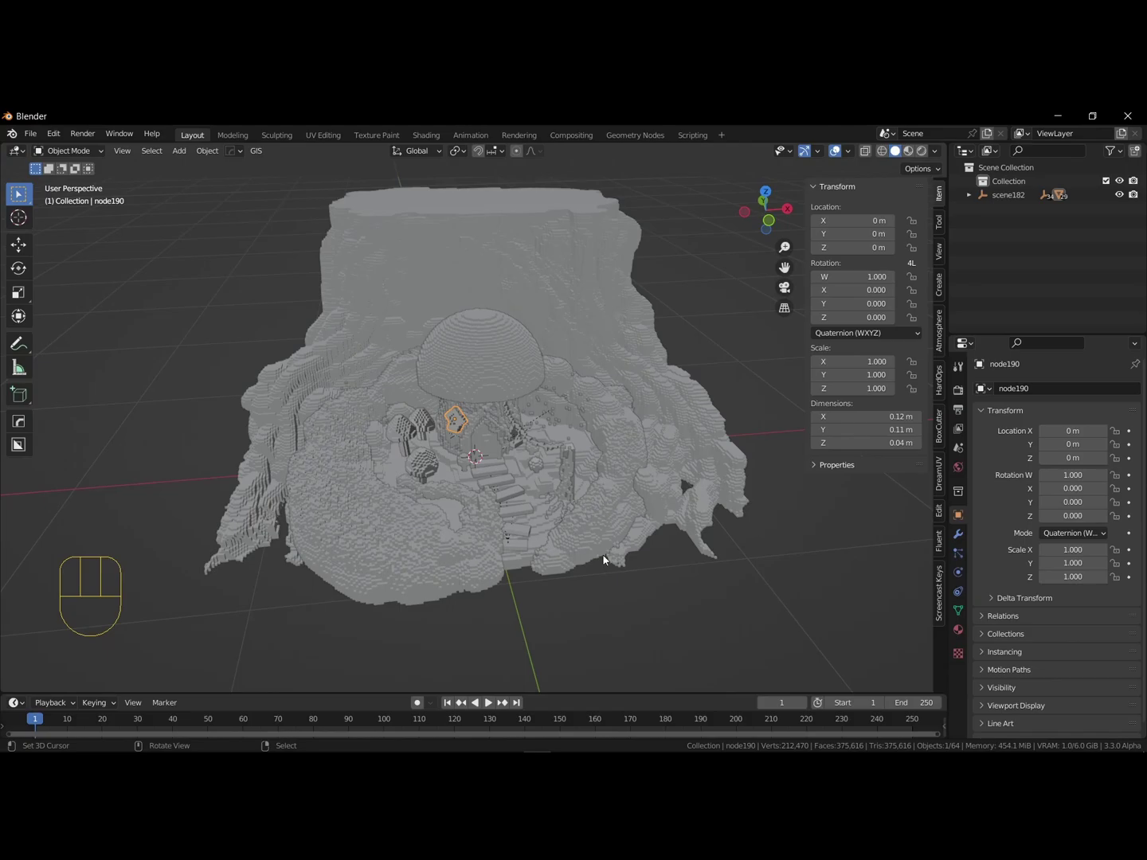
- Orbit the view around the island to find a framing angle
middle_click(618, 477)
middle_click(614, 489)
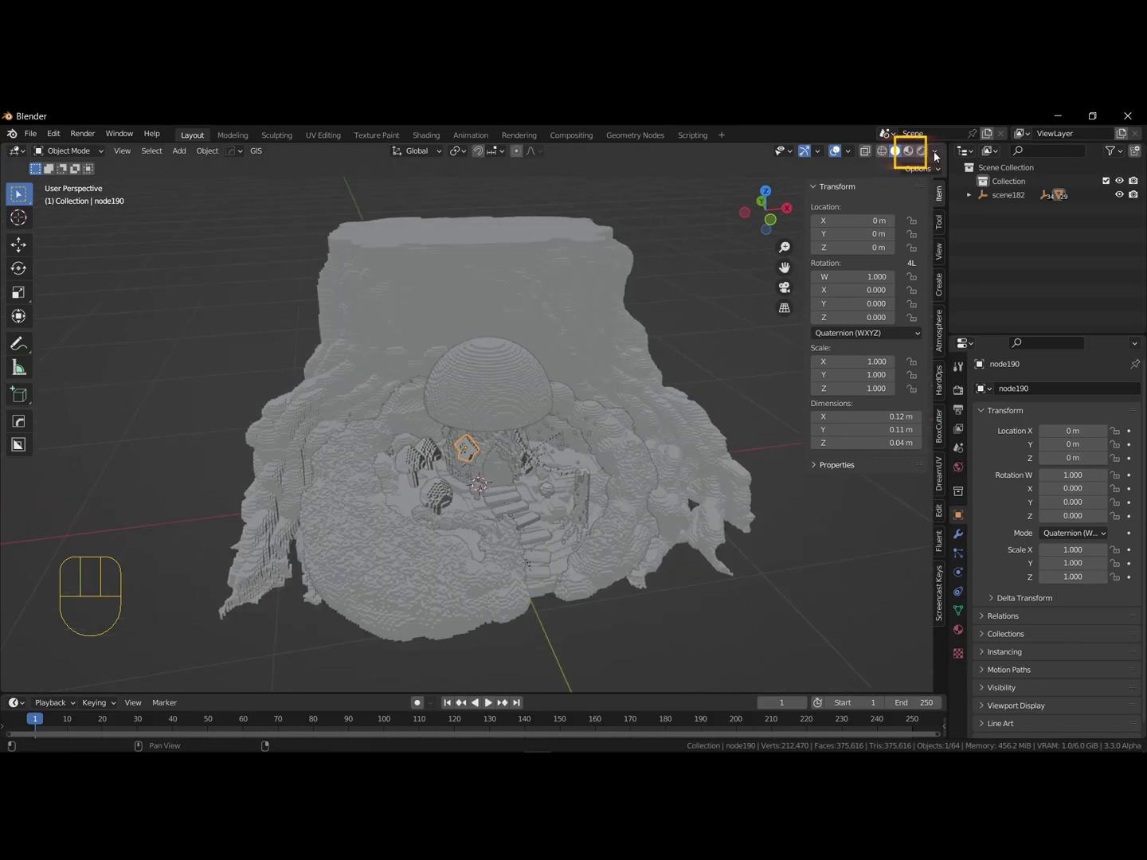
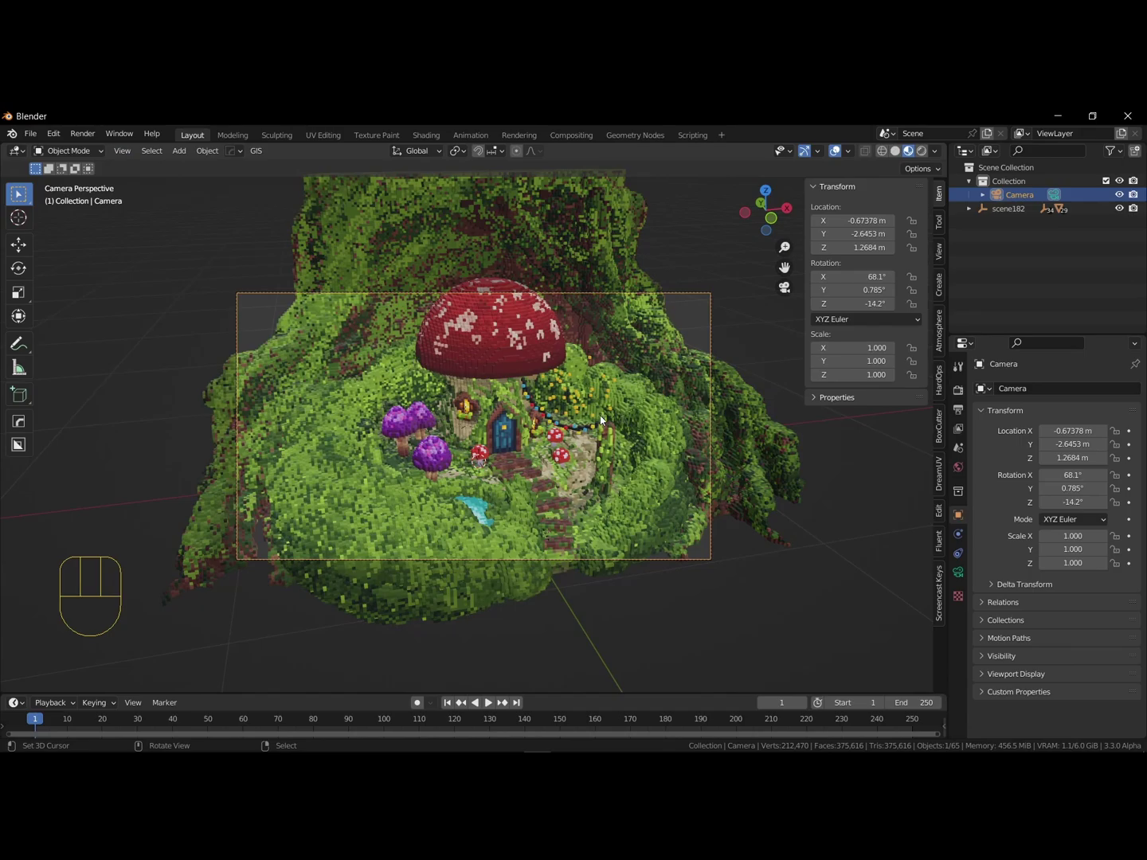
- Hide the sidebar, set the camera's focal length to 46 mm and reveal its viewport display options
key("g")
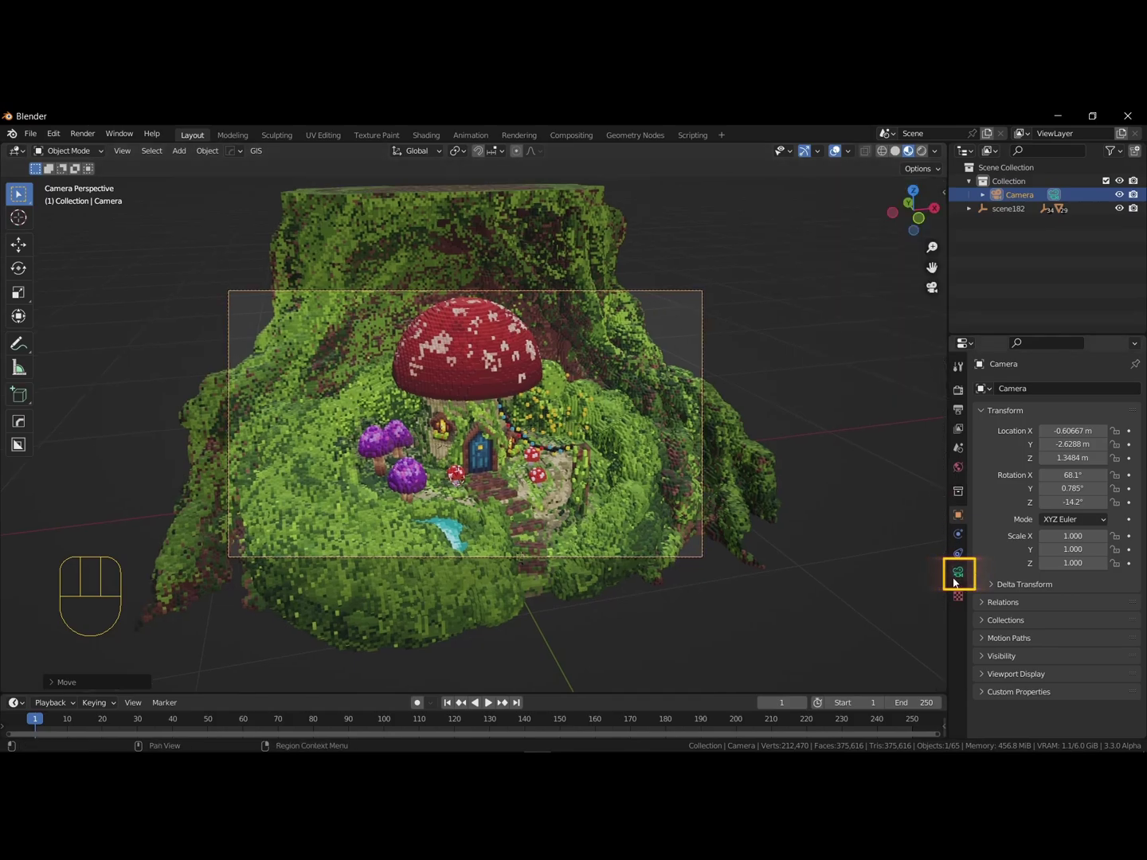
left_click(961, 578)
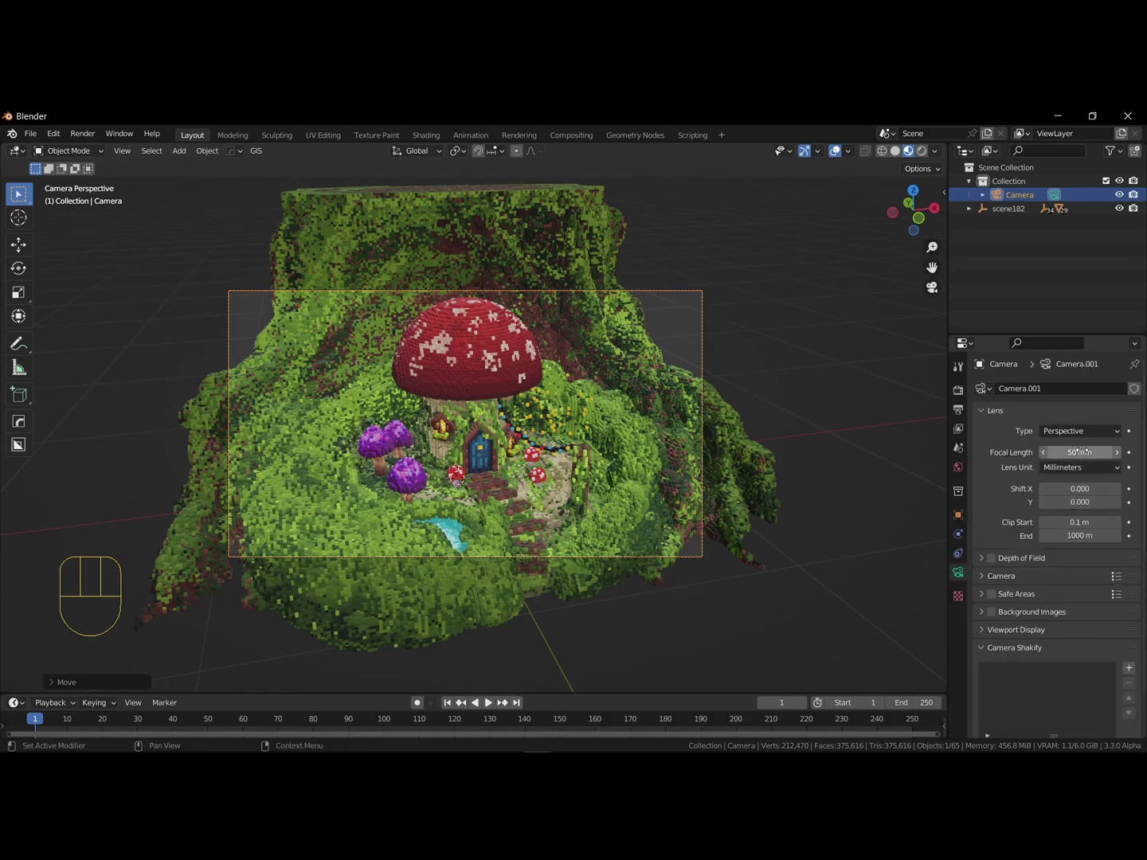
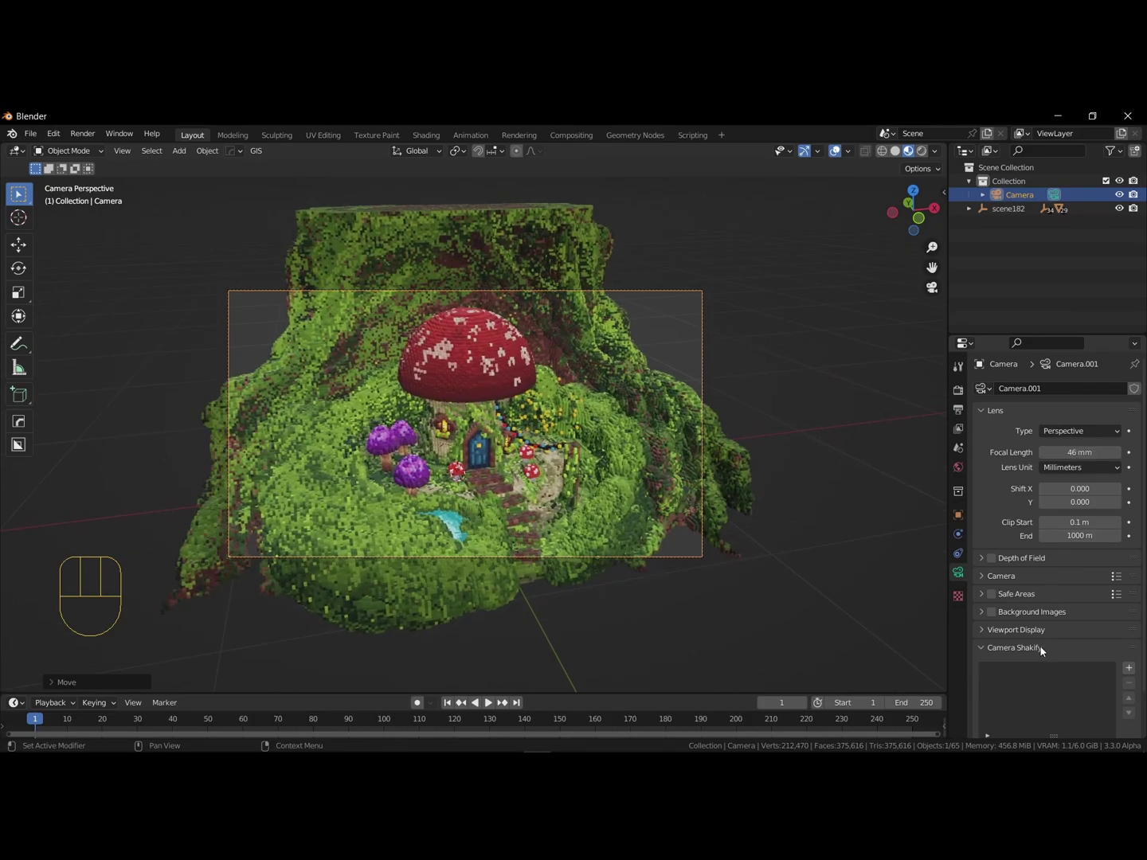
left_click(1045, 652)
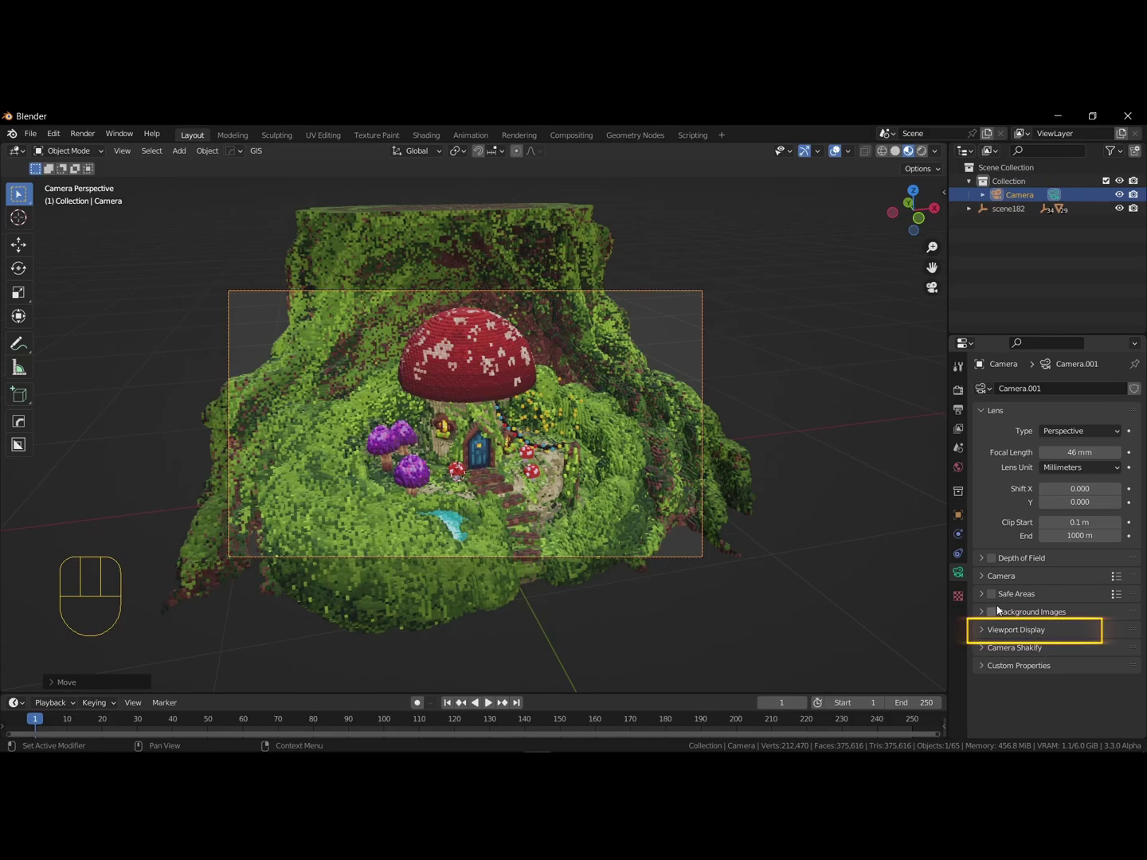
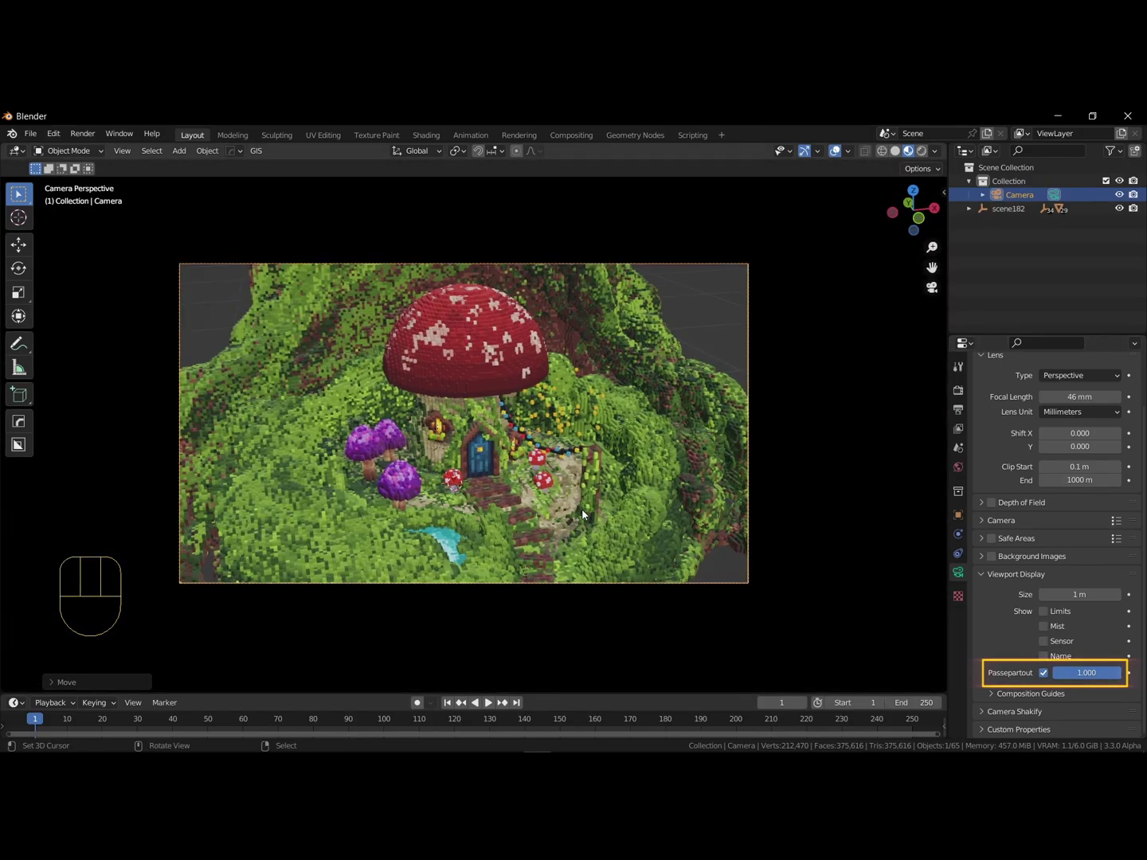
- Move the camera to reframe the mushroom house for a broader shot
key("g")
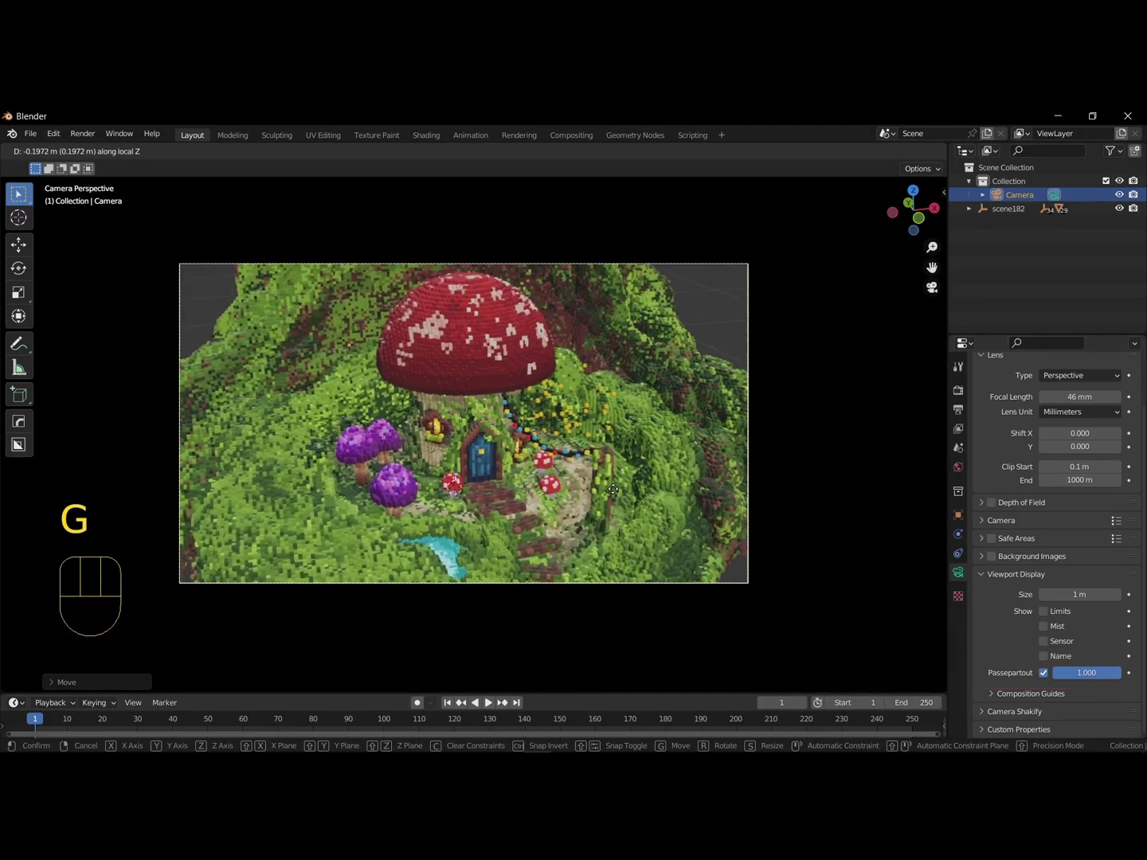
key("g")
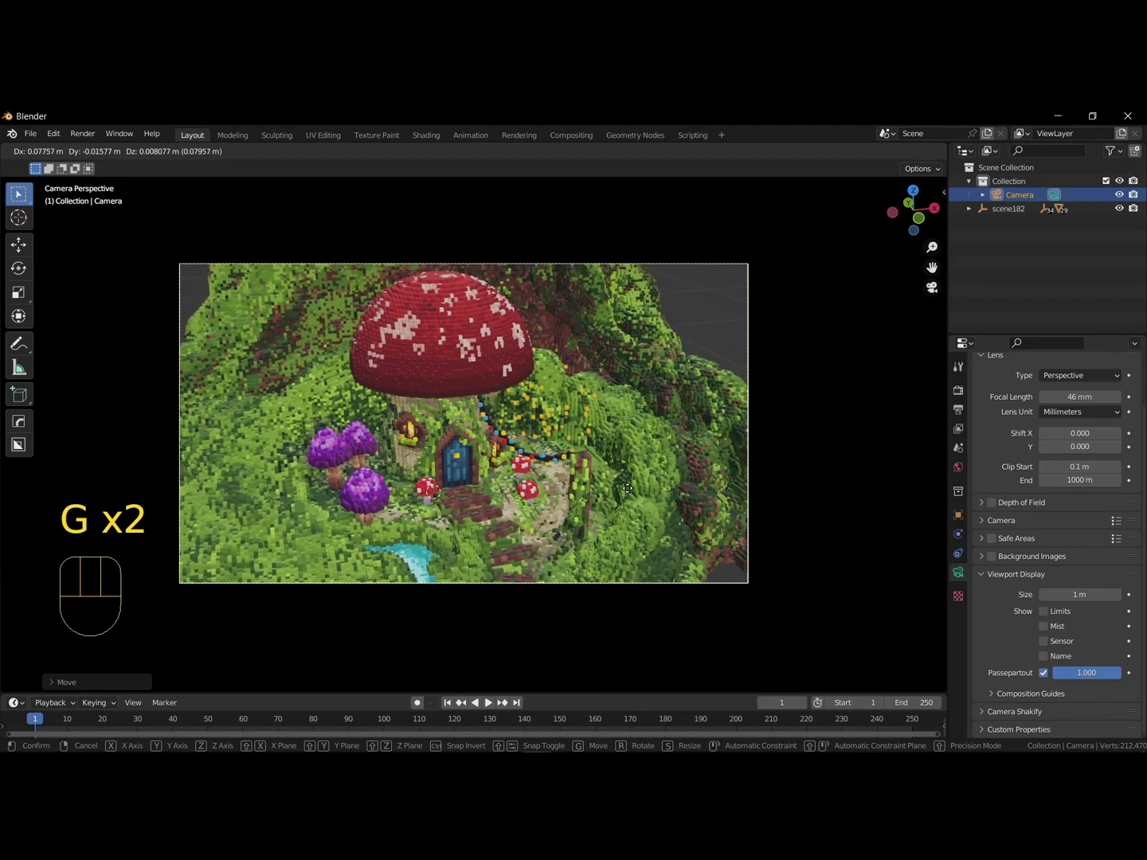
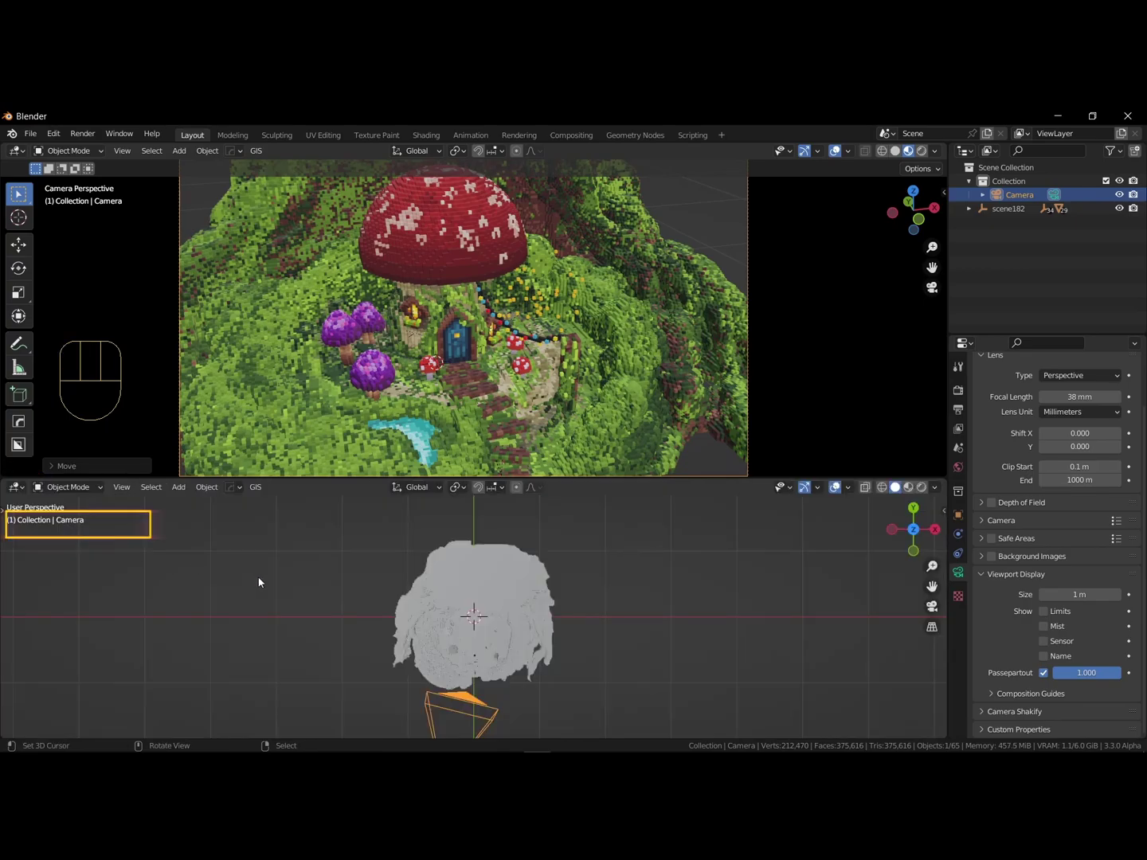
- Turn the Timeline into a second 3D viewport and orbit it to see the camera from outside
left_click_drag(450, 401, 470, 400)
key("t")
middle_click(517, 383)
middle_click(513, 616)
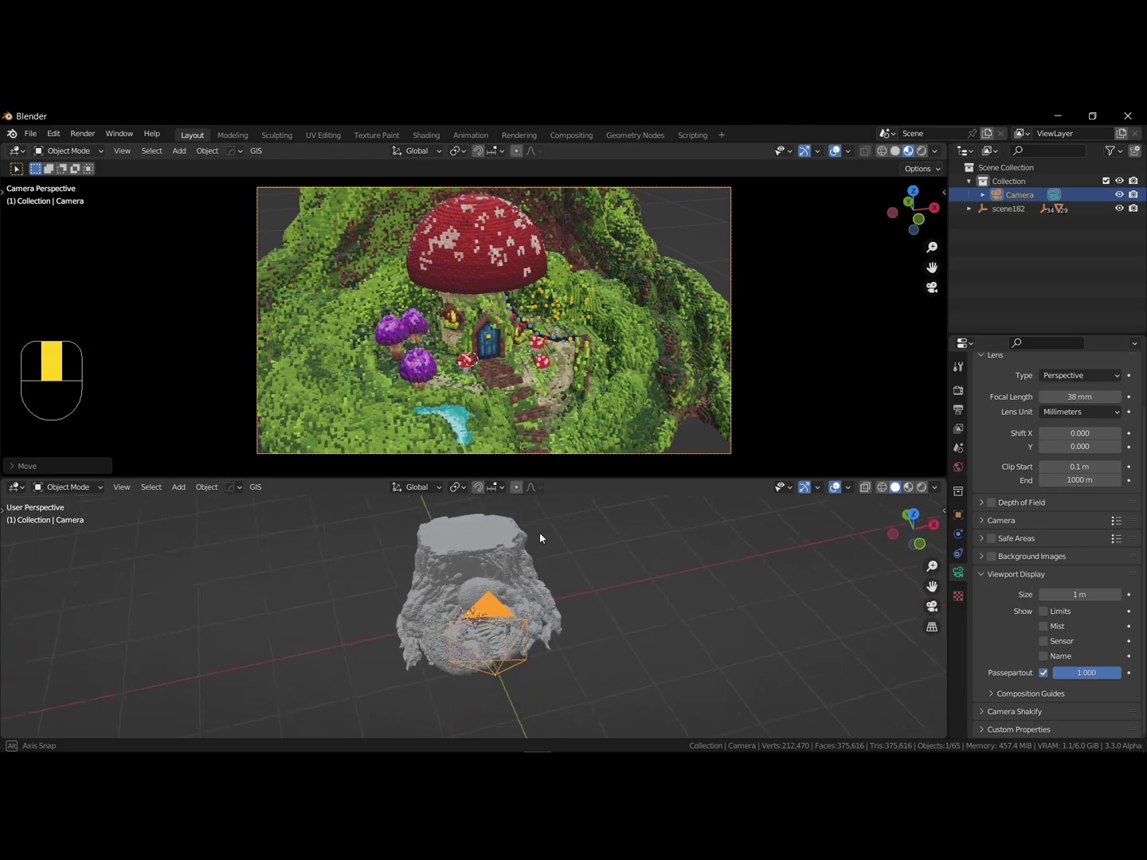
left_click_drag(536, 594, 559, 572)
left_click_drag(533, 596, 536, 623)
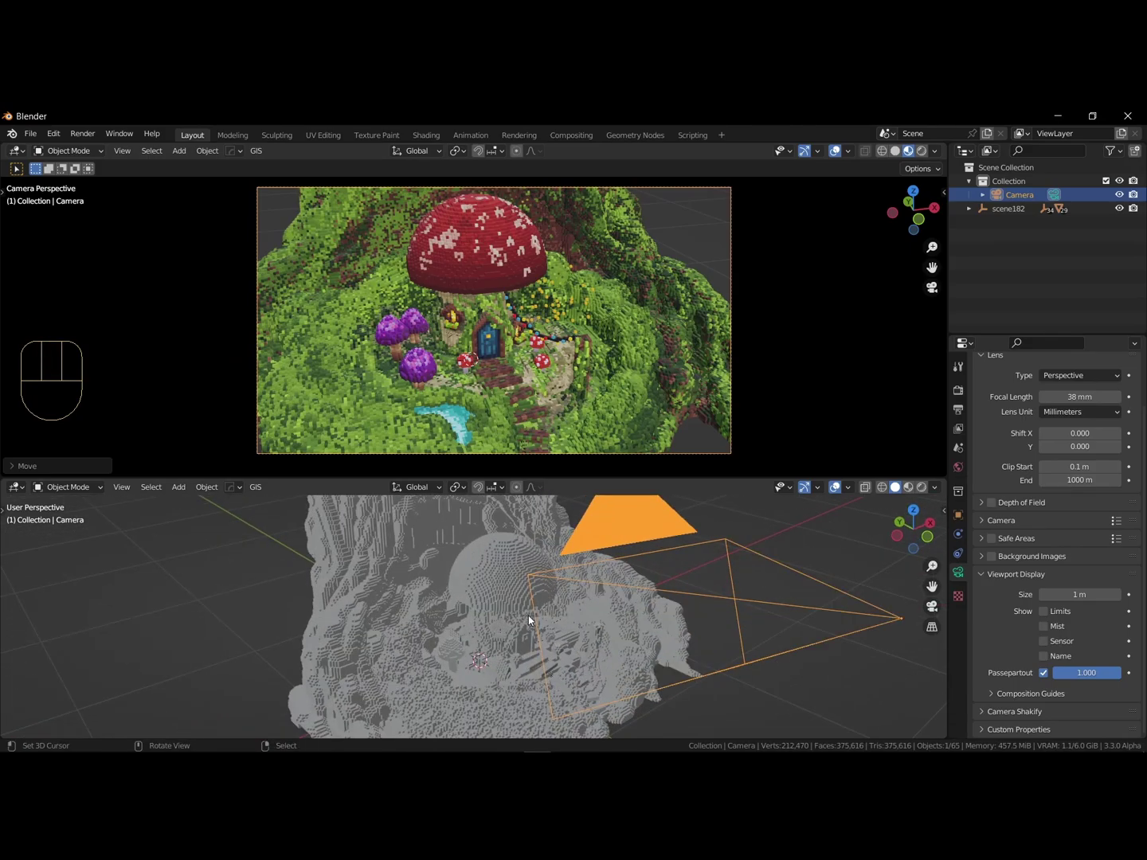
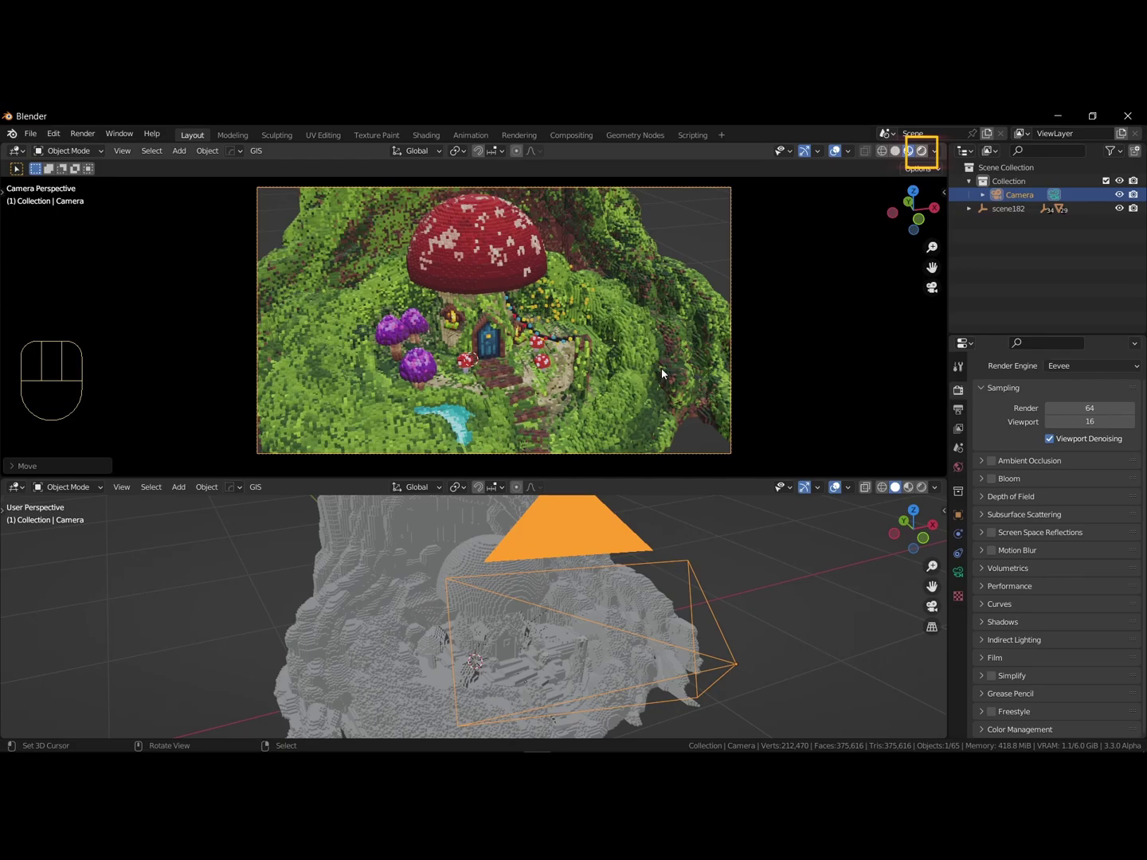
- Preview the camera view with rendered lighting and overlays hidden
left_click(666, 373)
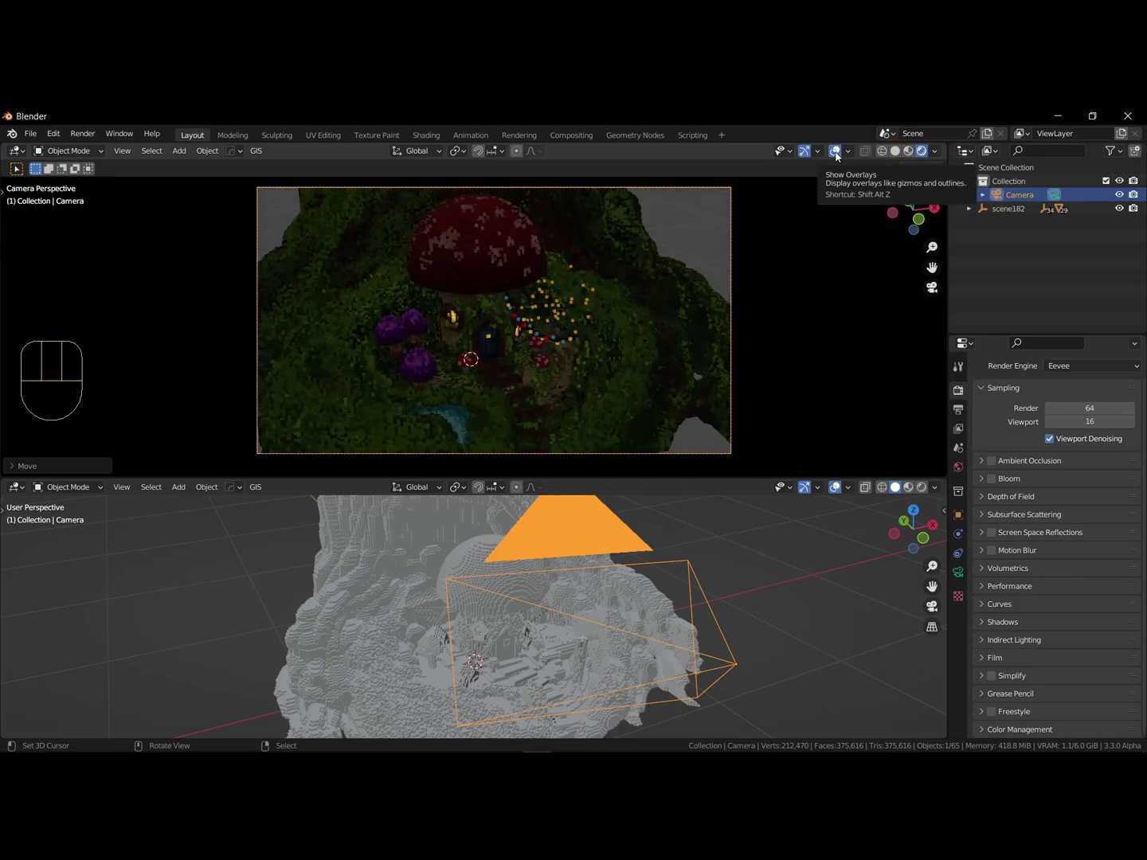
left_click(840, 157)
middle_click(552, 617)
- Add a point light at 2 W, move it near the mushroom house and reveal its shadow options
key("shift+a")
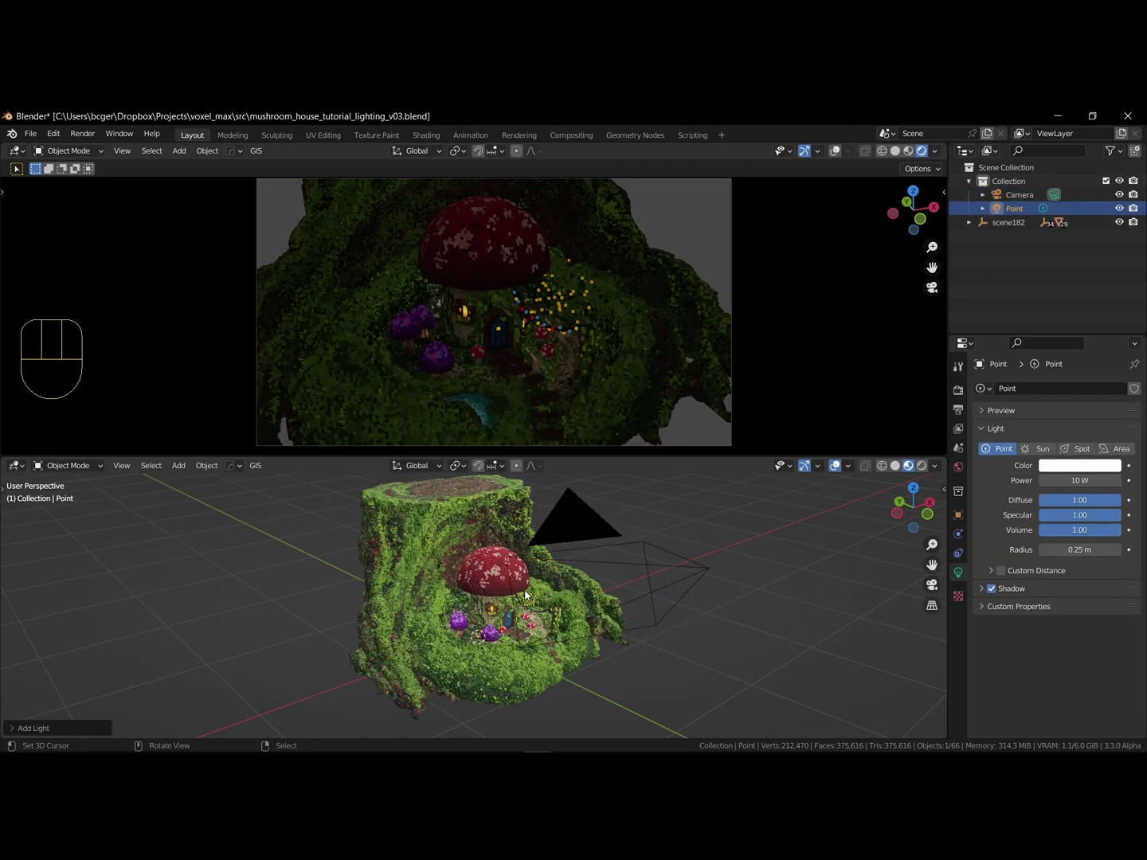
middle_click(541, 637)
middle_click(500, 620)
left_click_drag(552, 625, 502, 621)
key("g")
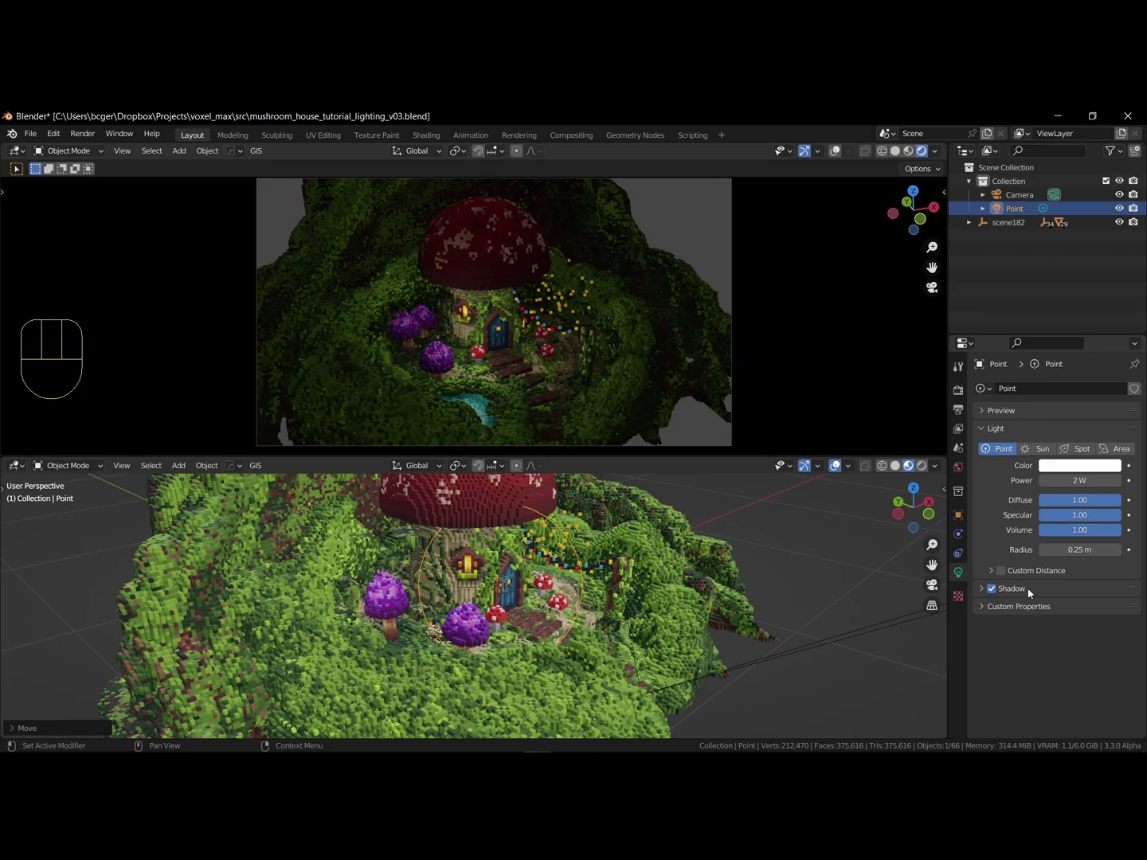
left_click(1020, 589)
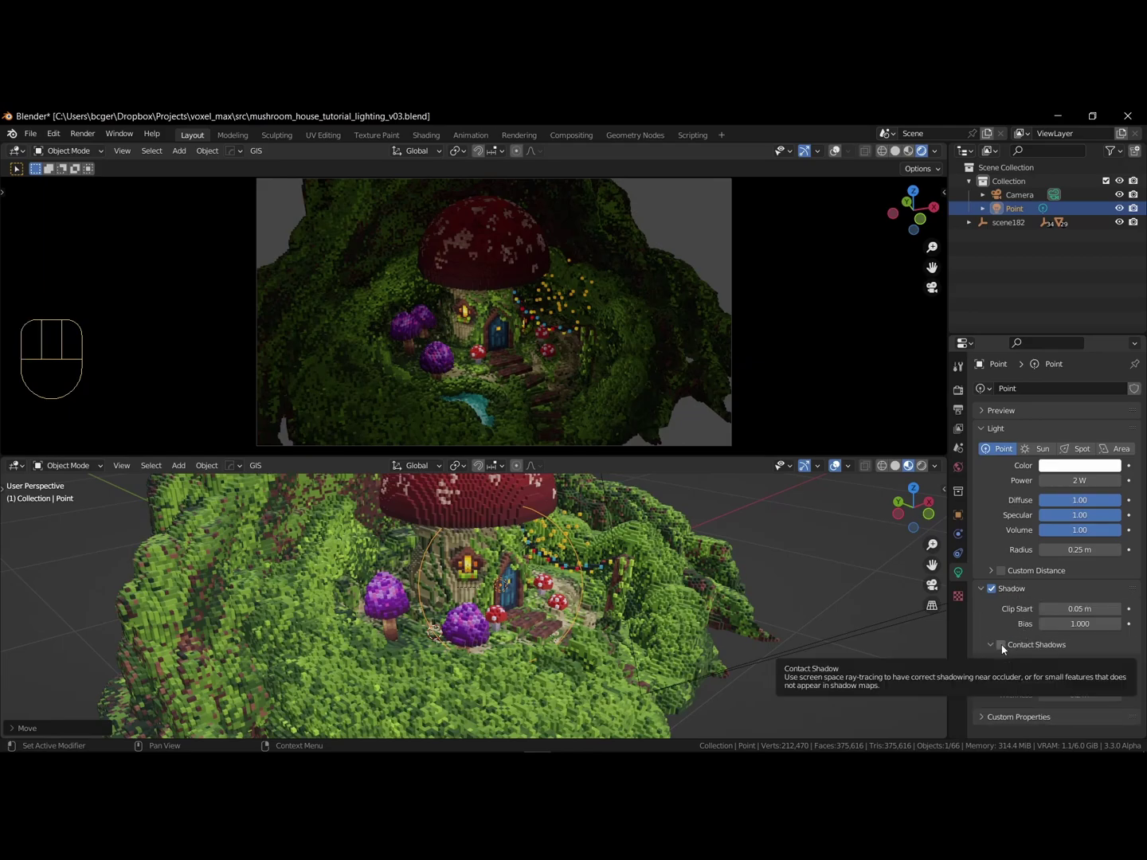
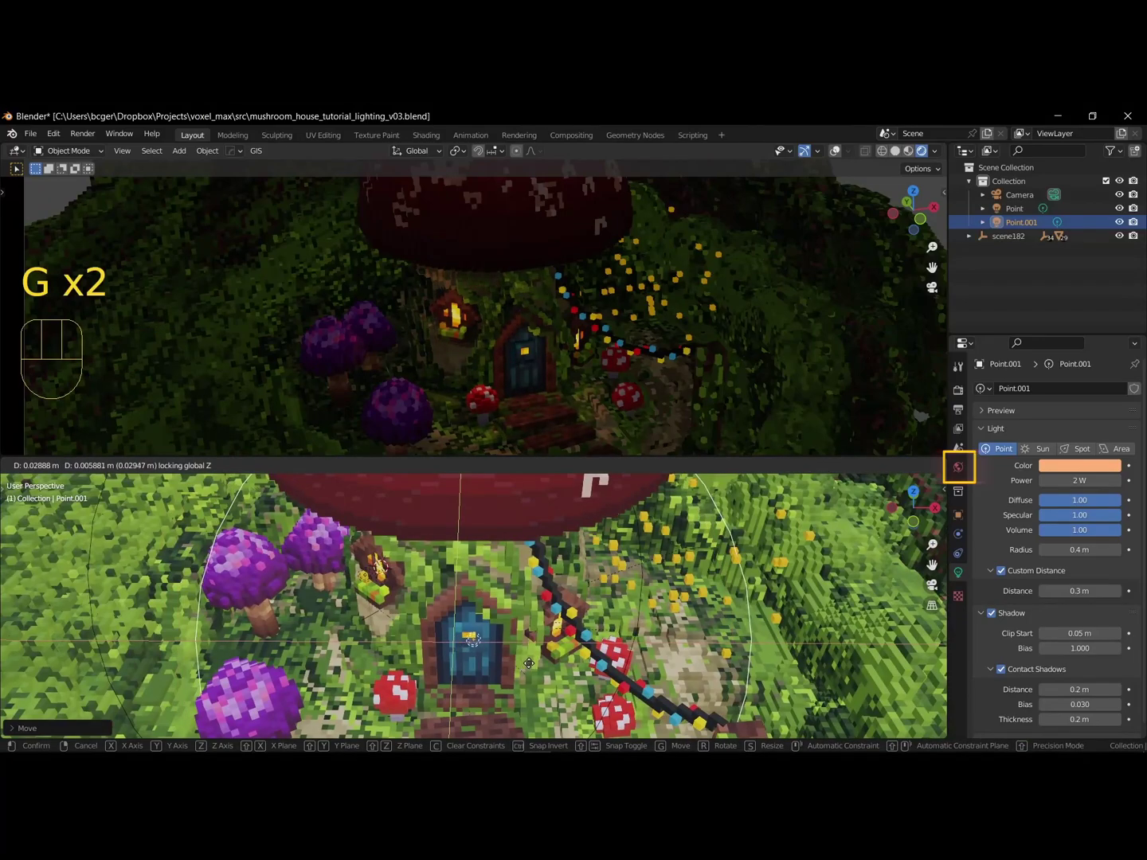
- Place a copied pink point light beside the house door and duplicate it again
left_click(1080, 482)
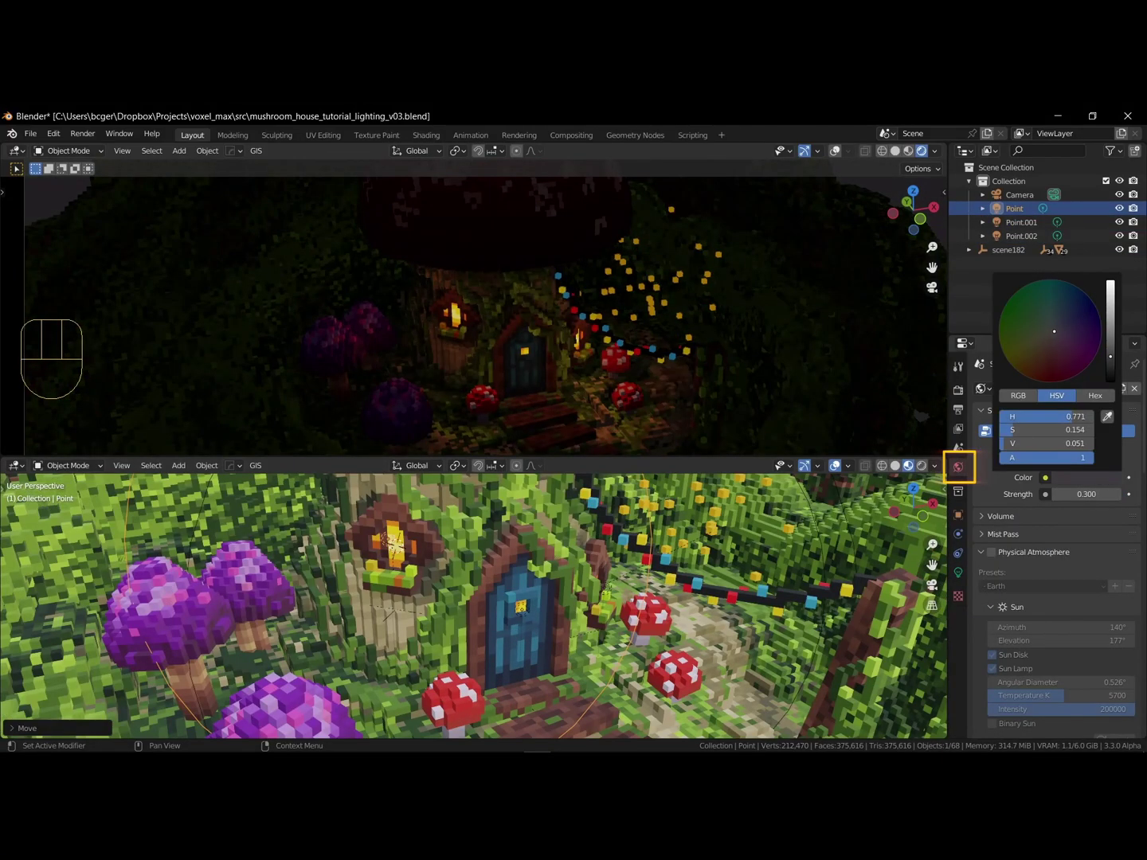
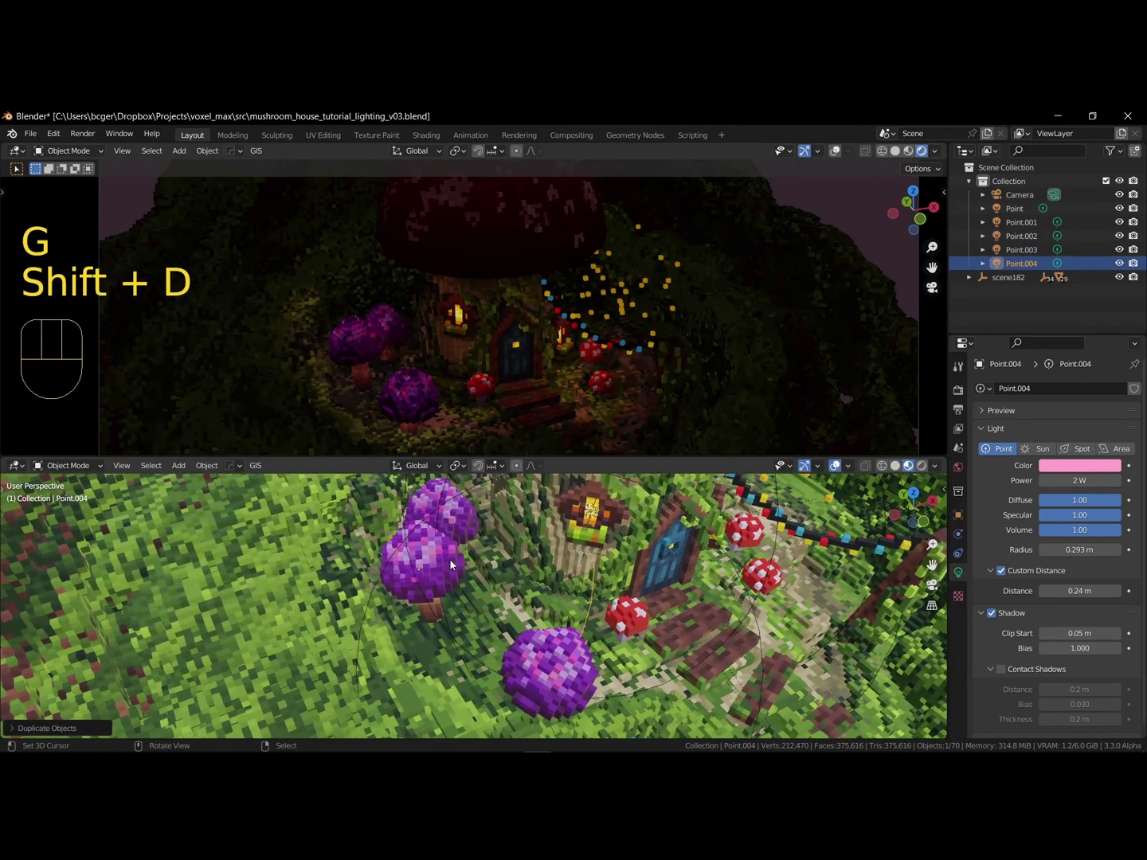
left_click_drag(535, 593, 457, 554)
key("g")
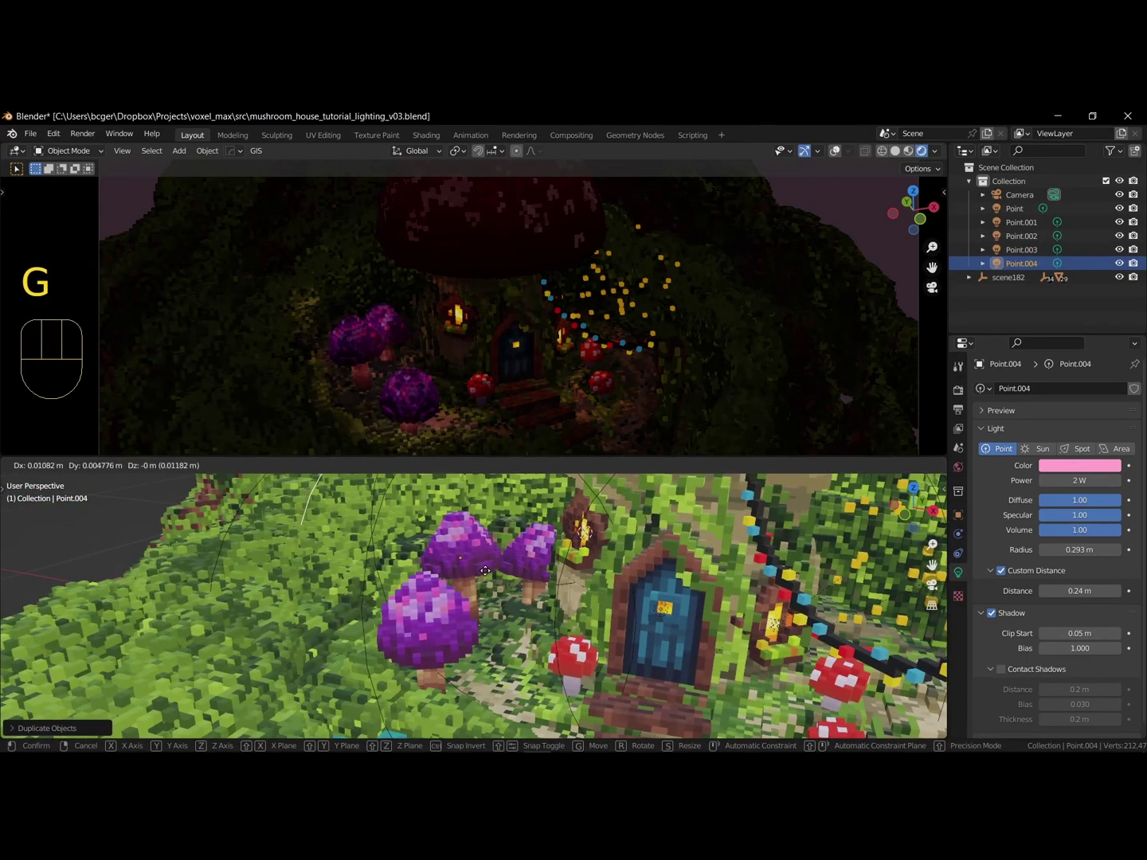
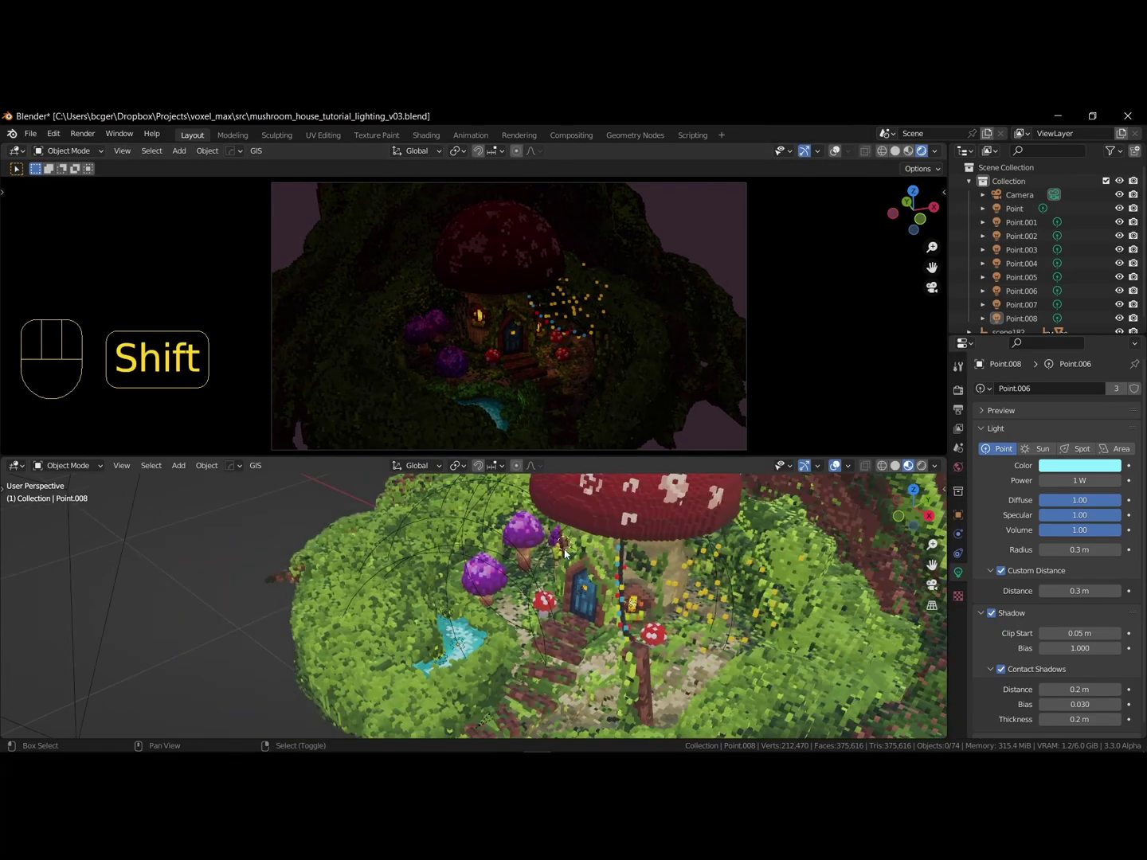
- Add an area light and move it above the island
key("shift+c")
middle_click(465, 609)
middle_click(558, 626)
key("shift+a")
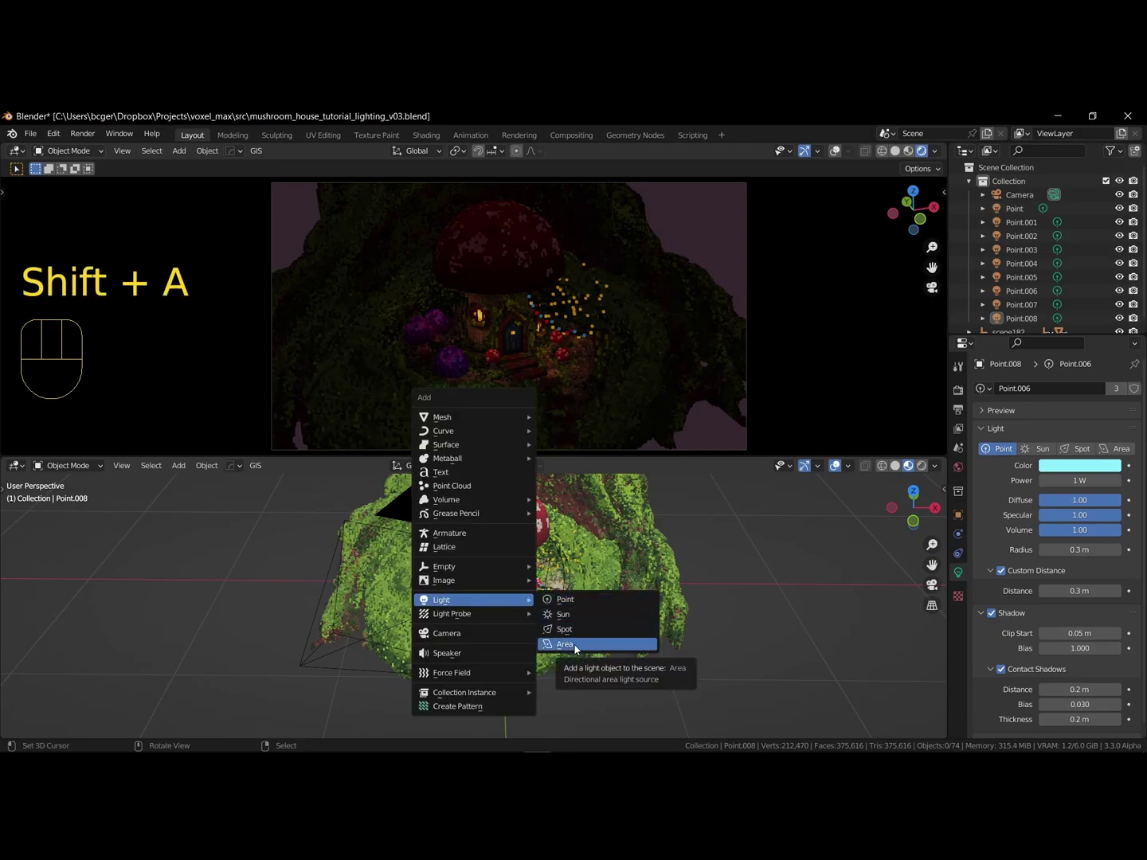
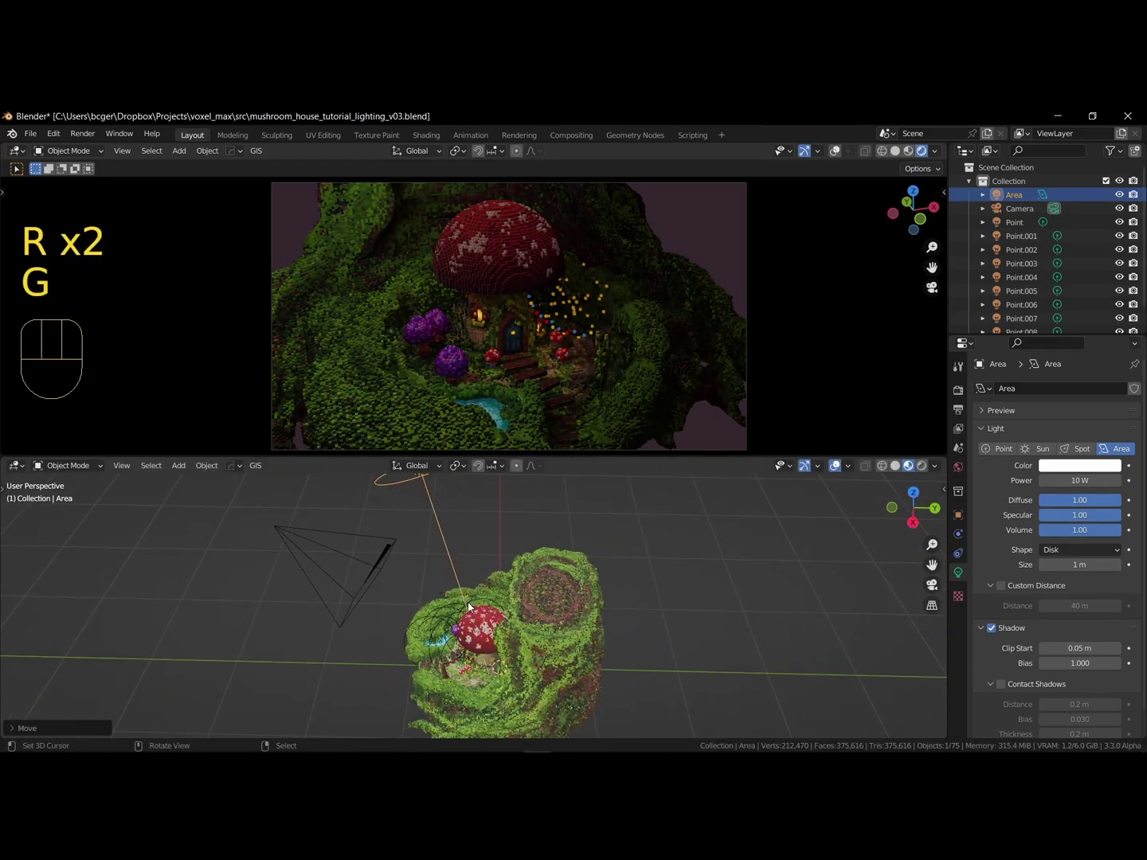
key("g")
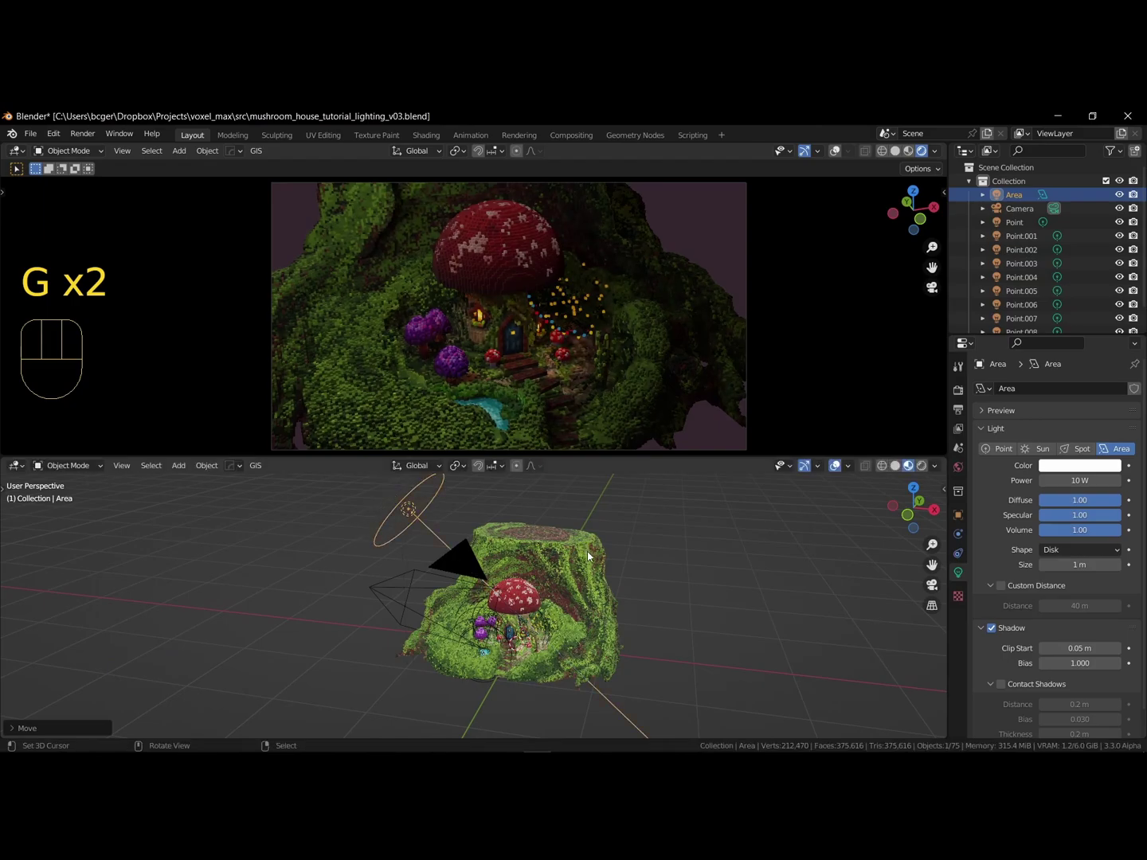
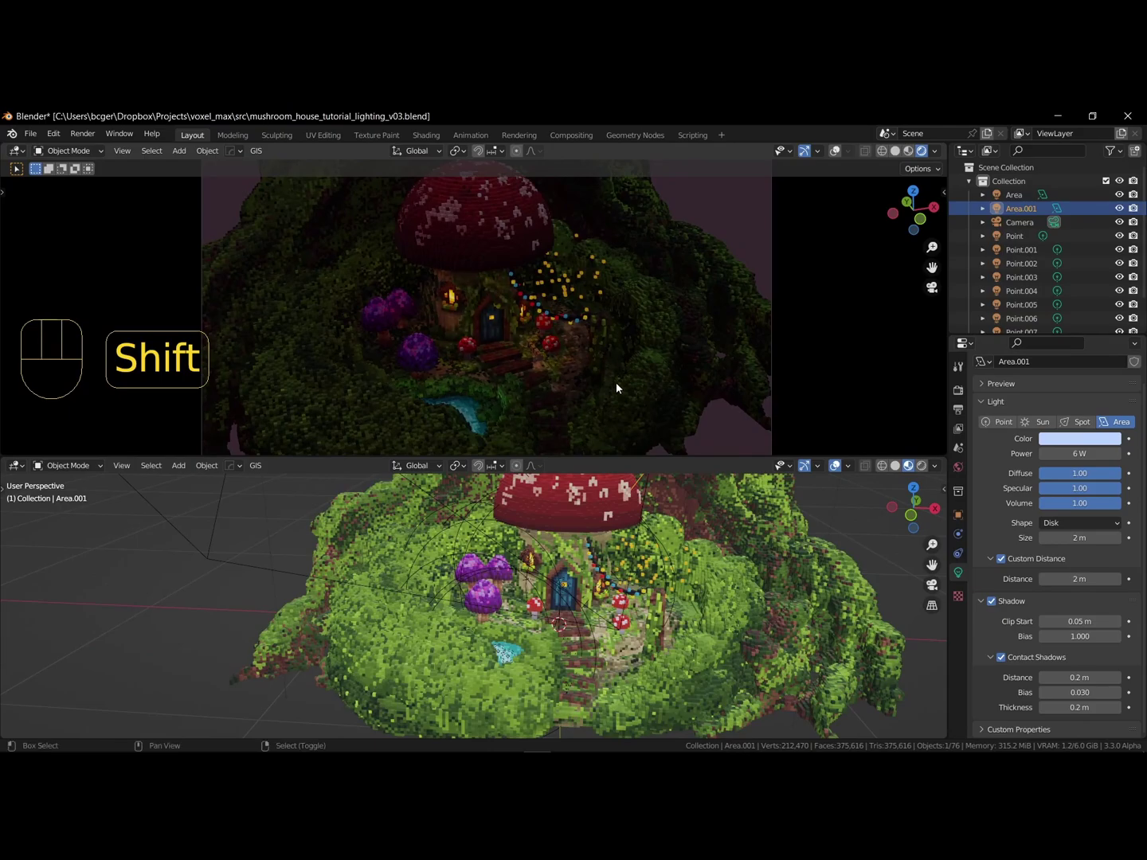
- Enable Eevee ambient occlusion and set its distance to 0.7 m
left_click(959, 397)
left_click(993, 465)
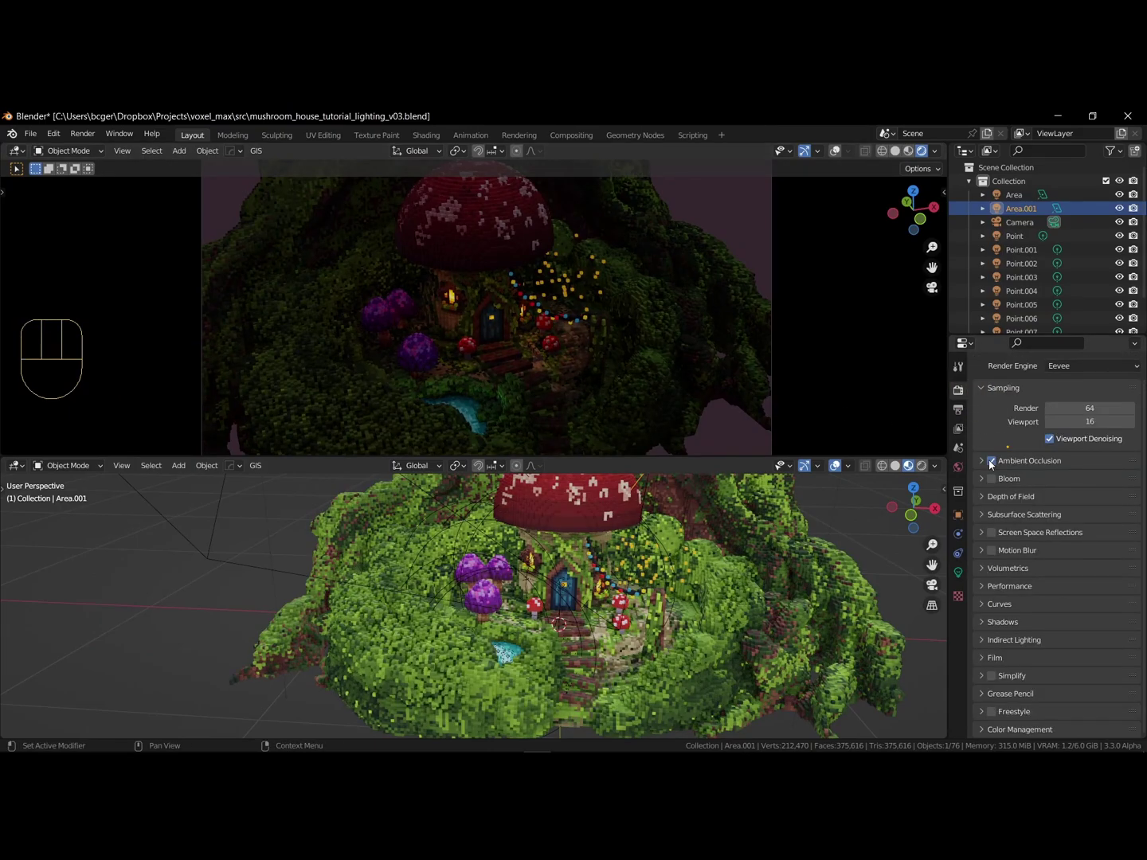
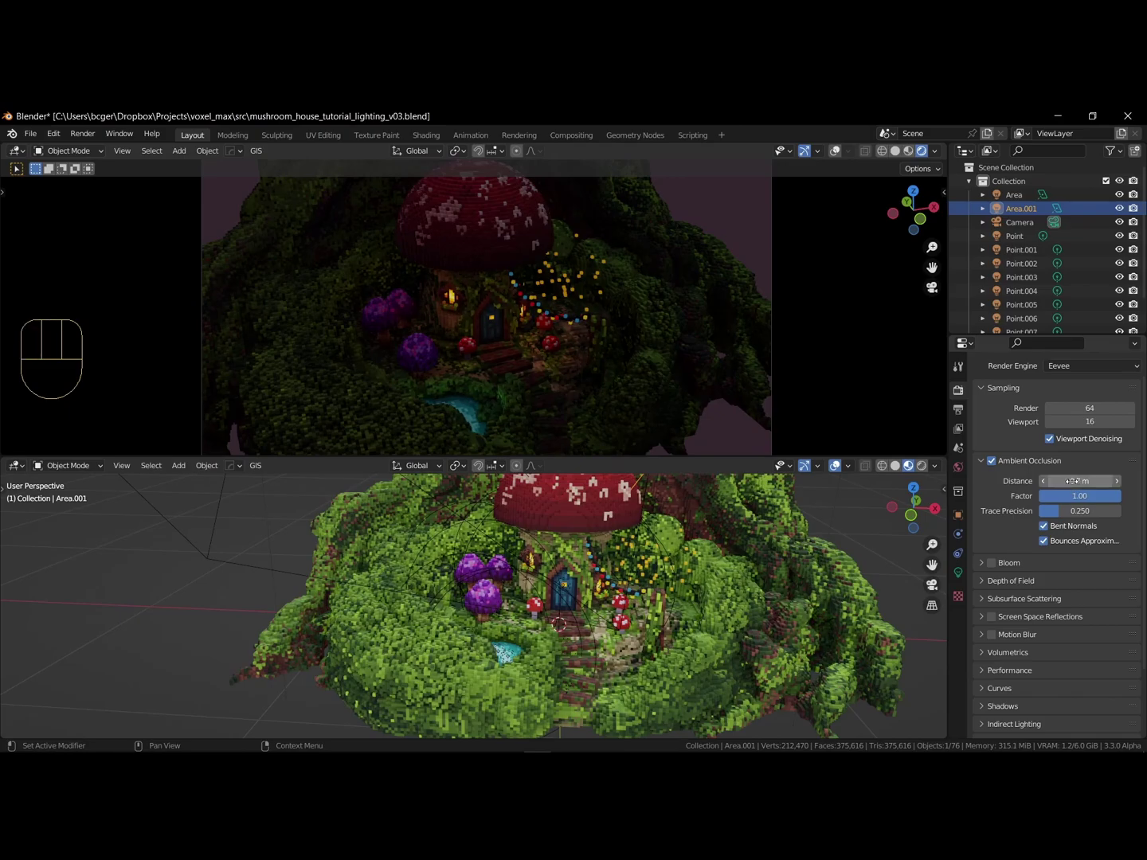
left_click_drag(814, 556, 767, 562)
left_click_drag(787, 571, 801, 572)
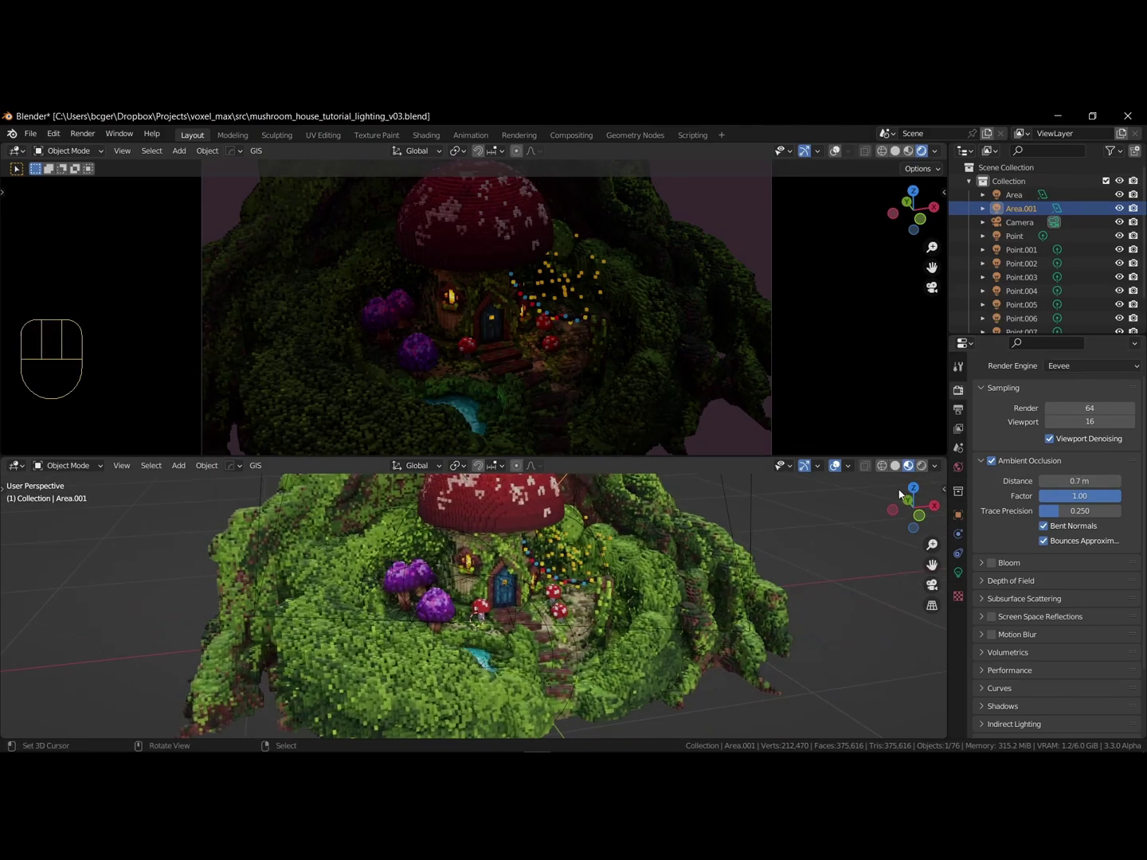
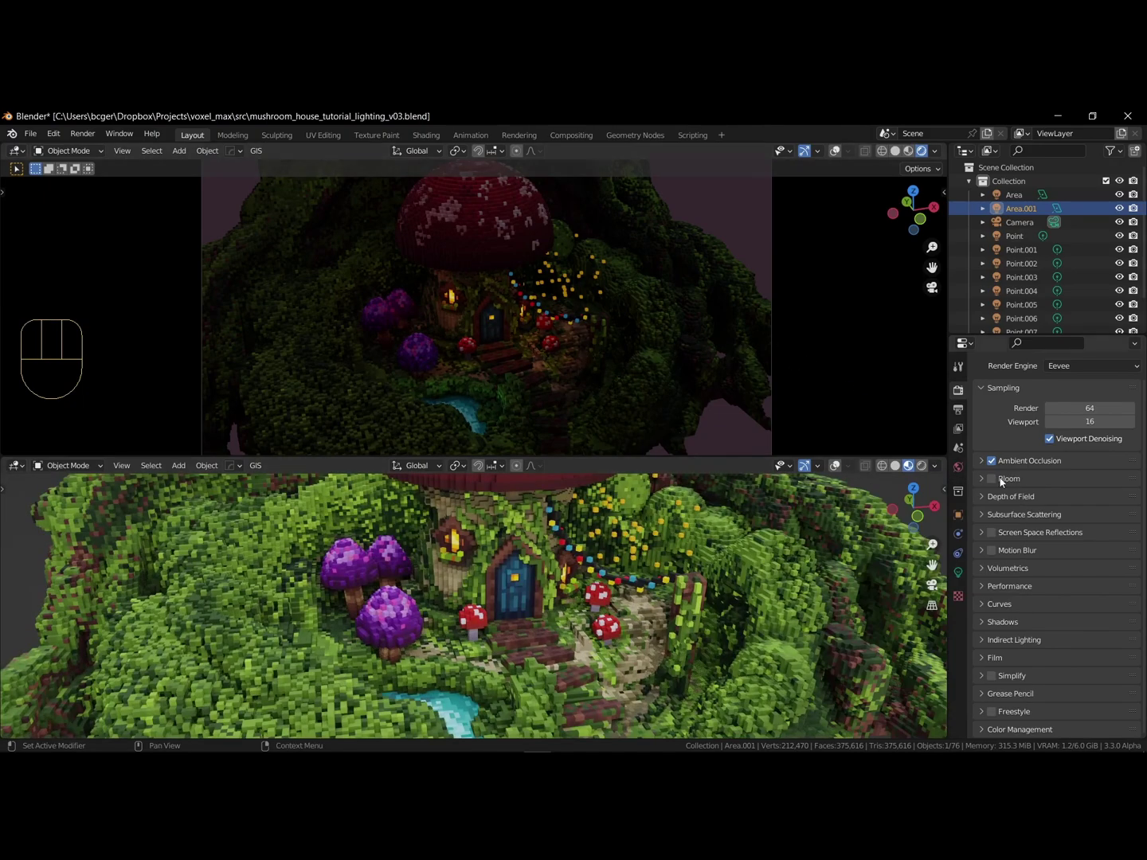
- Enable bloom with knee 0.65, intensity 0.1 and a reduced radius of about 8.7
left_click(992, 481)
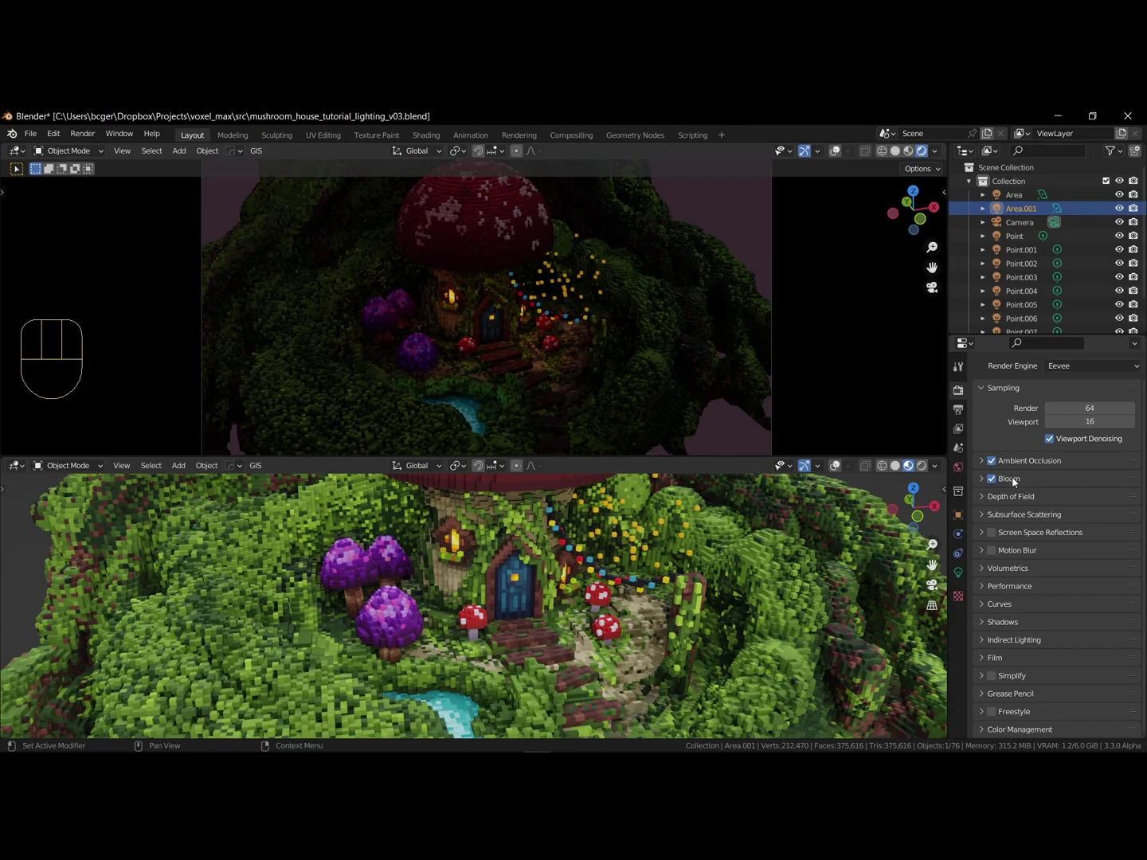
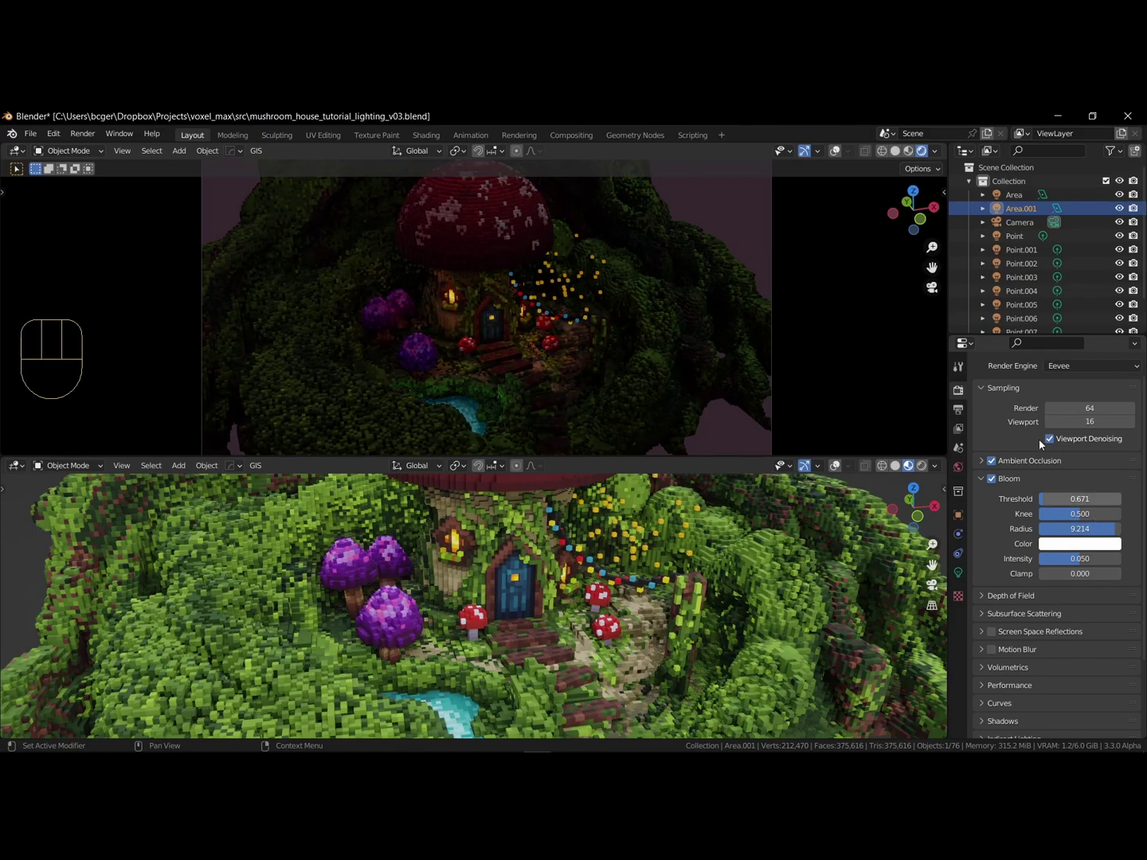
left_click_drag(941, 157, 670, 297)
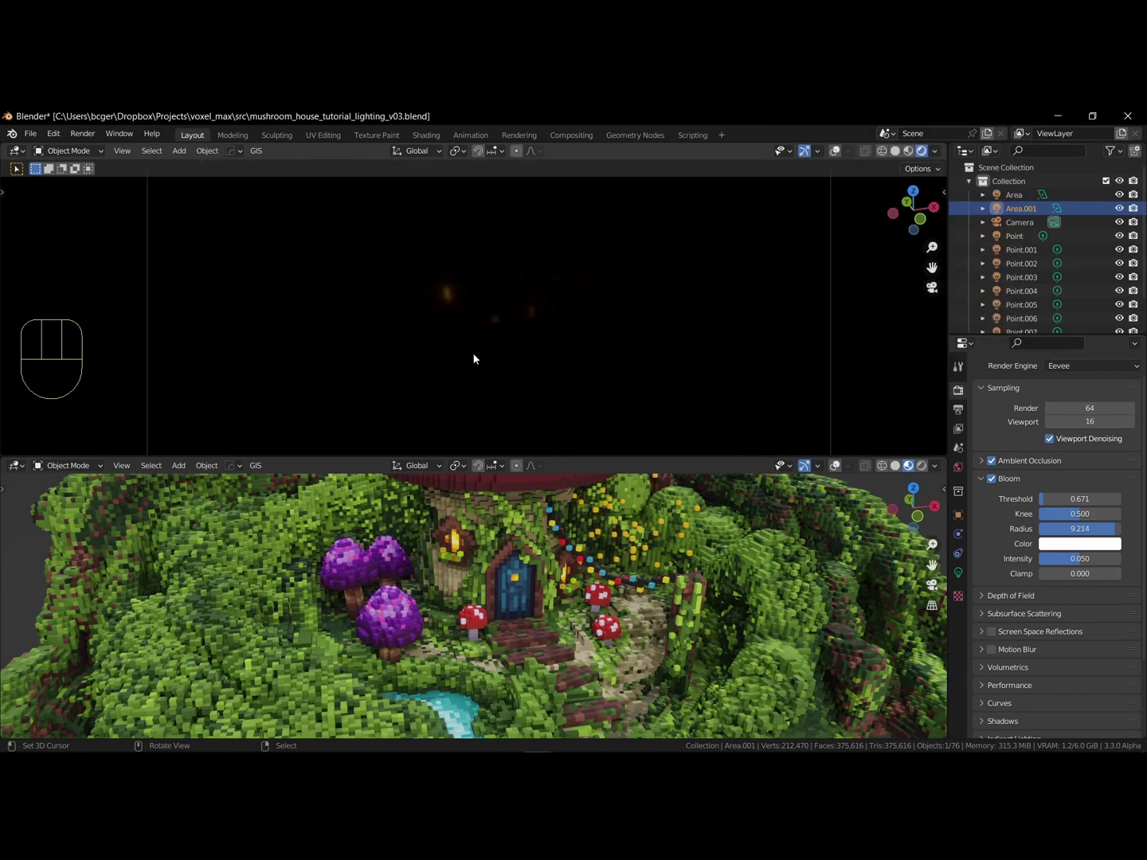
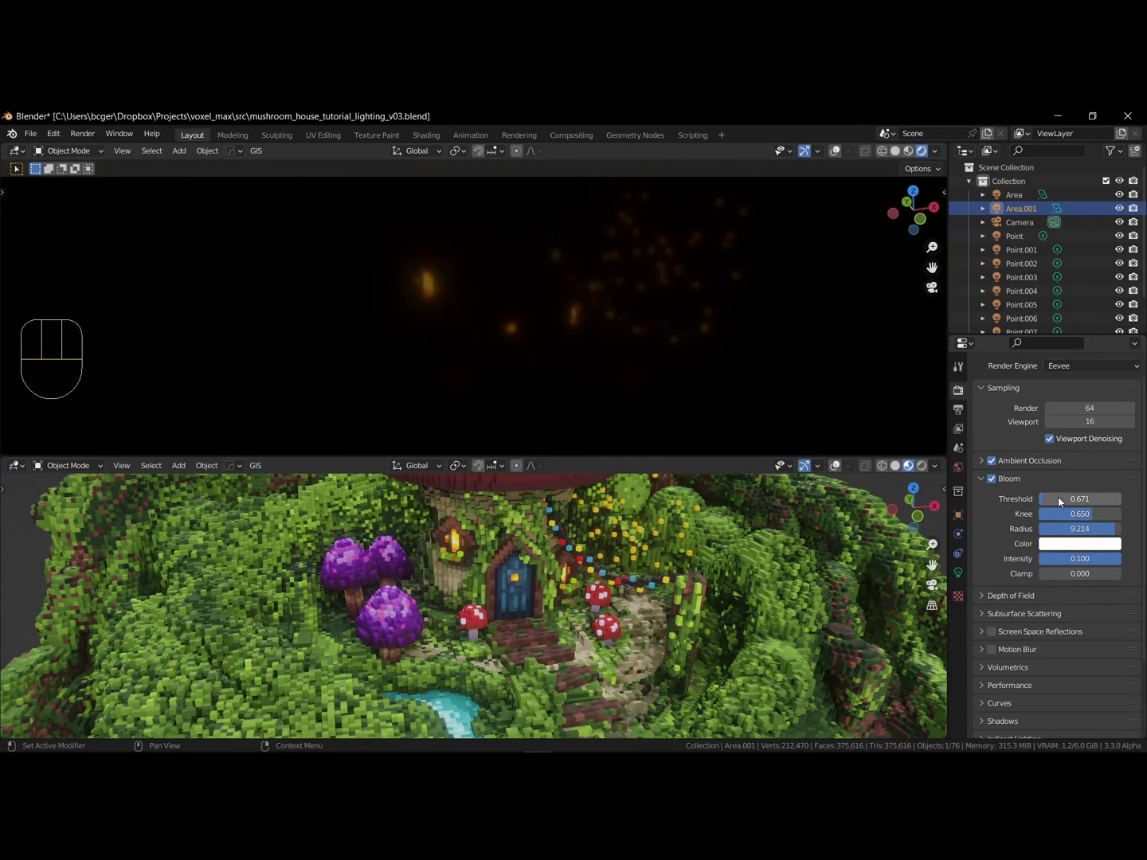
left_click(1096, 531)
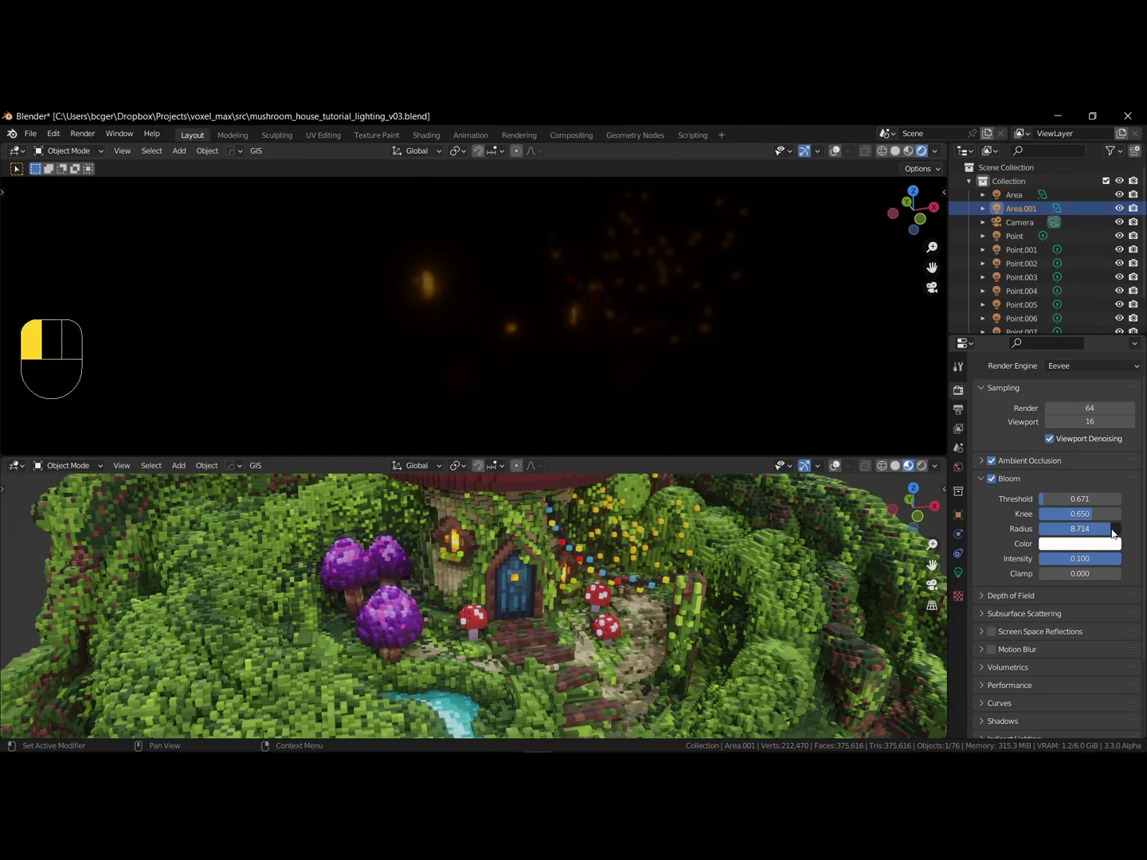
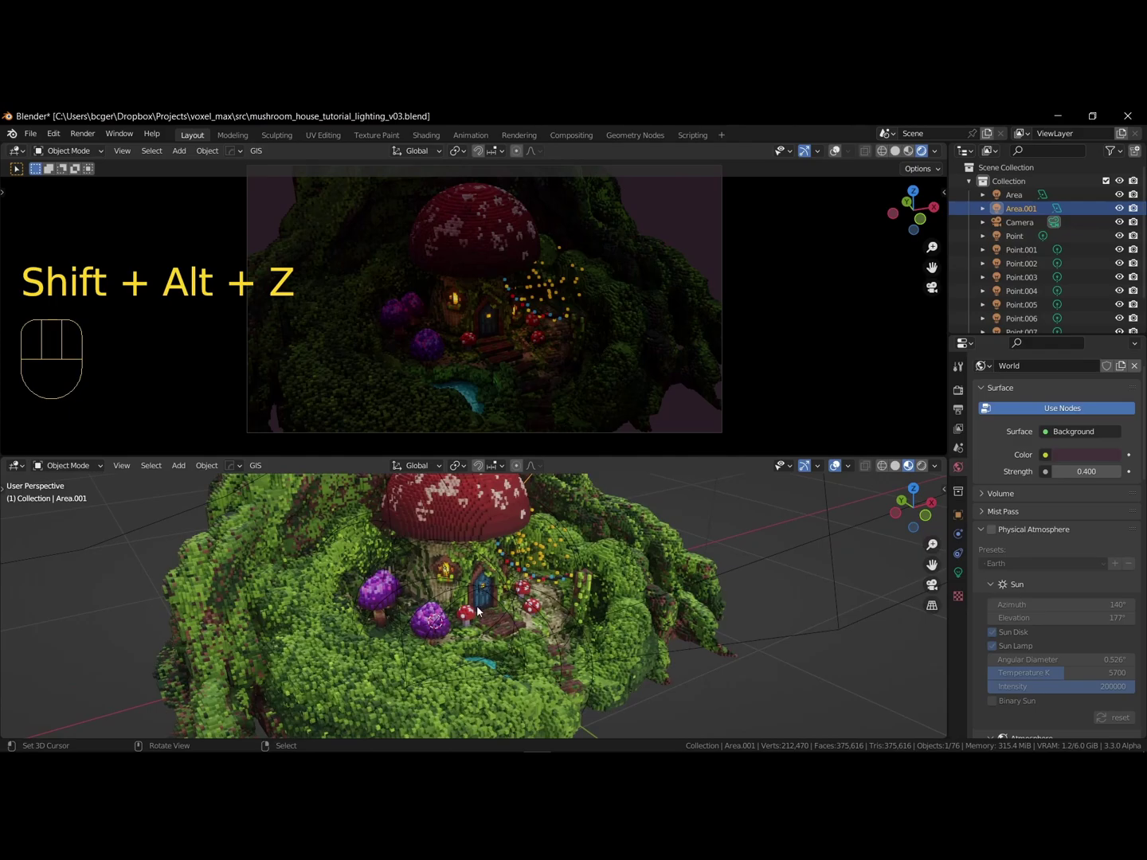
- Add a sun light and rotate it to aim low across the island
key("shift+a")
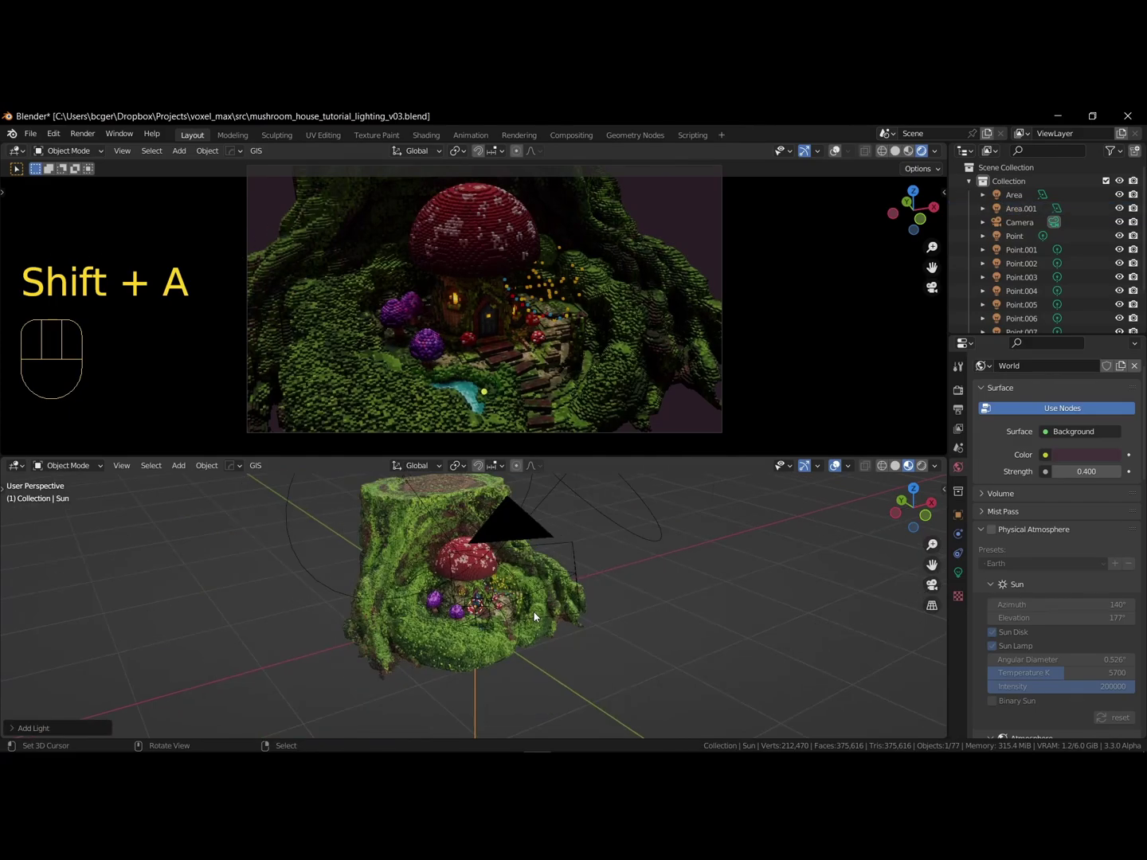
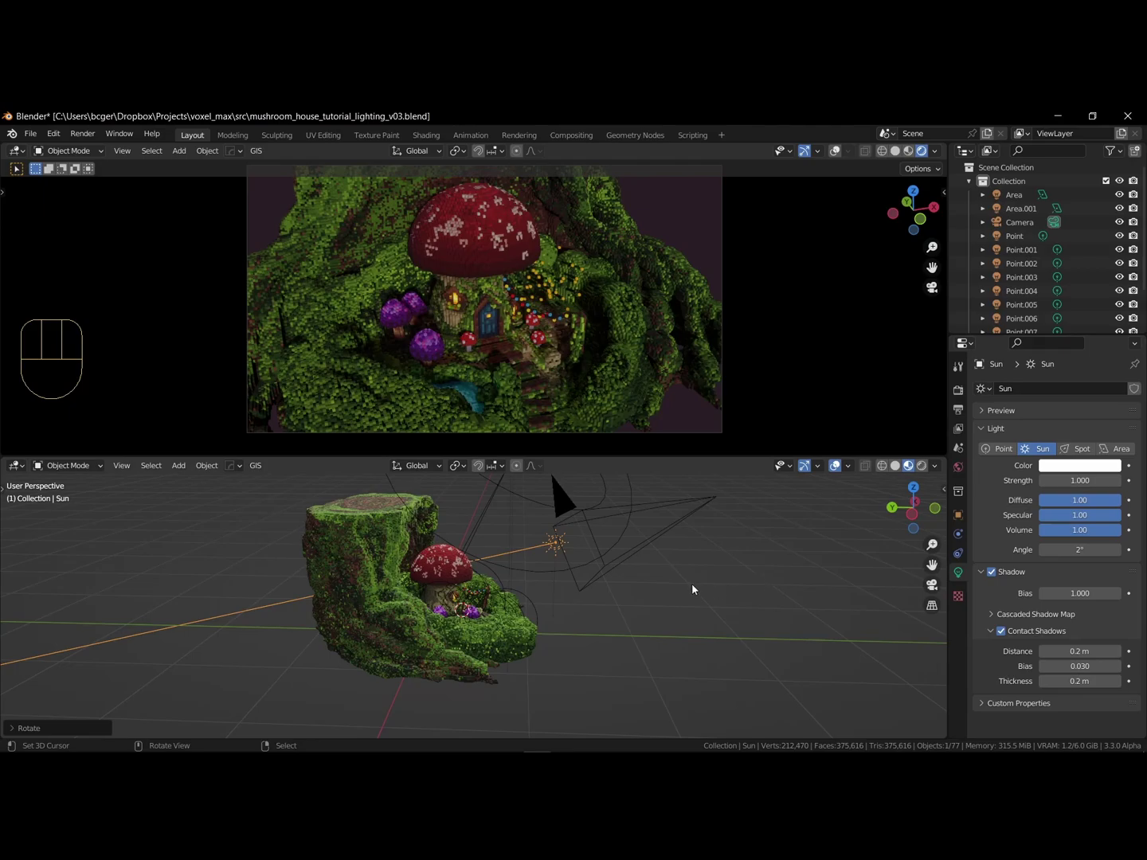
left_click_drag(618, 586, 515, 689)
key("r")
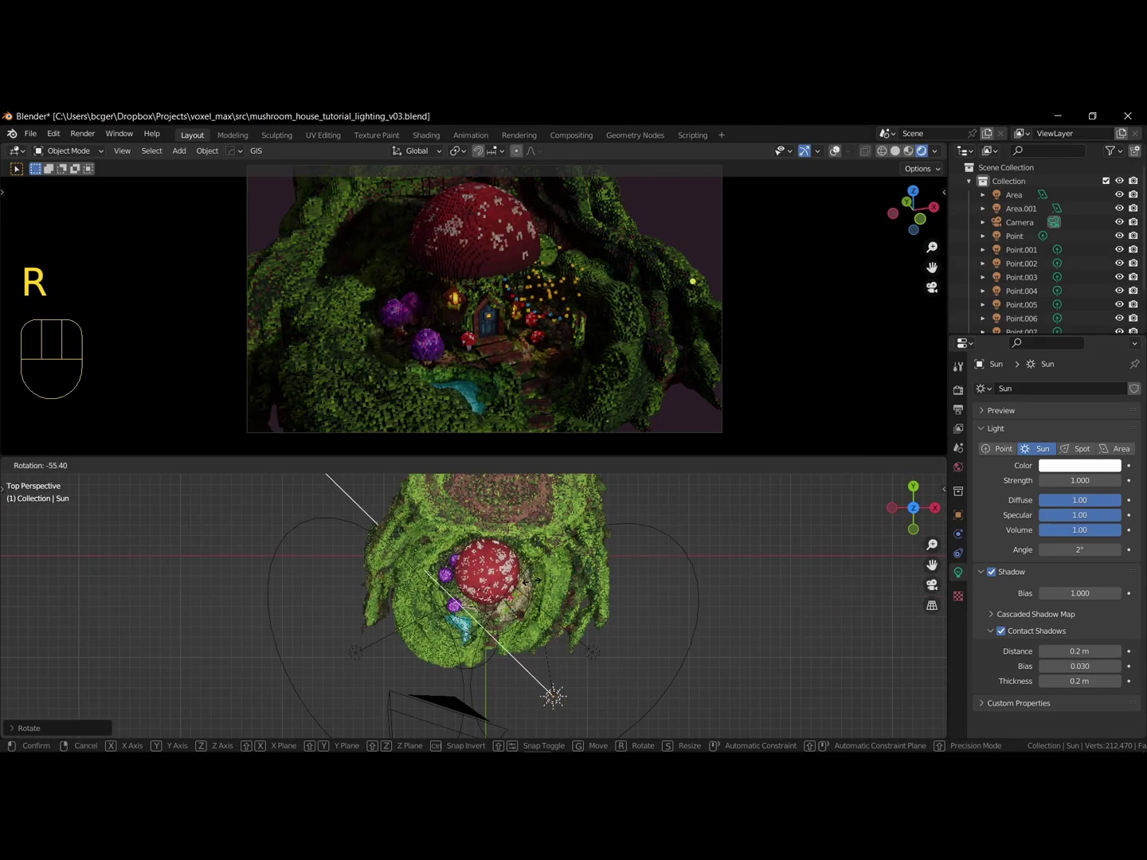
left_click_drag(594, 646, 727, 542)
key("r")
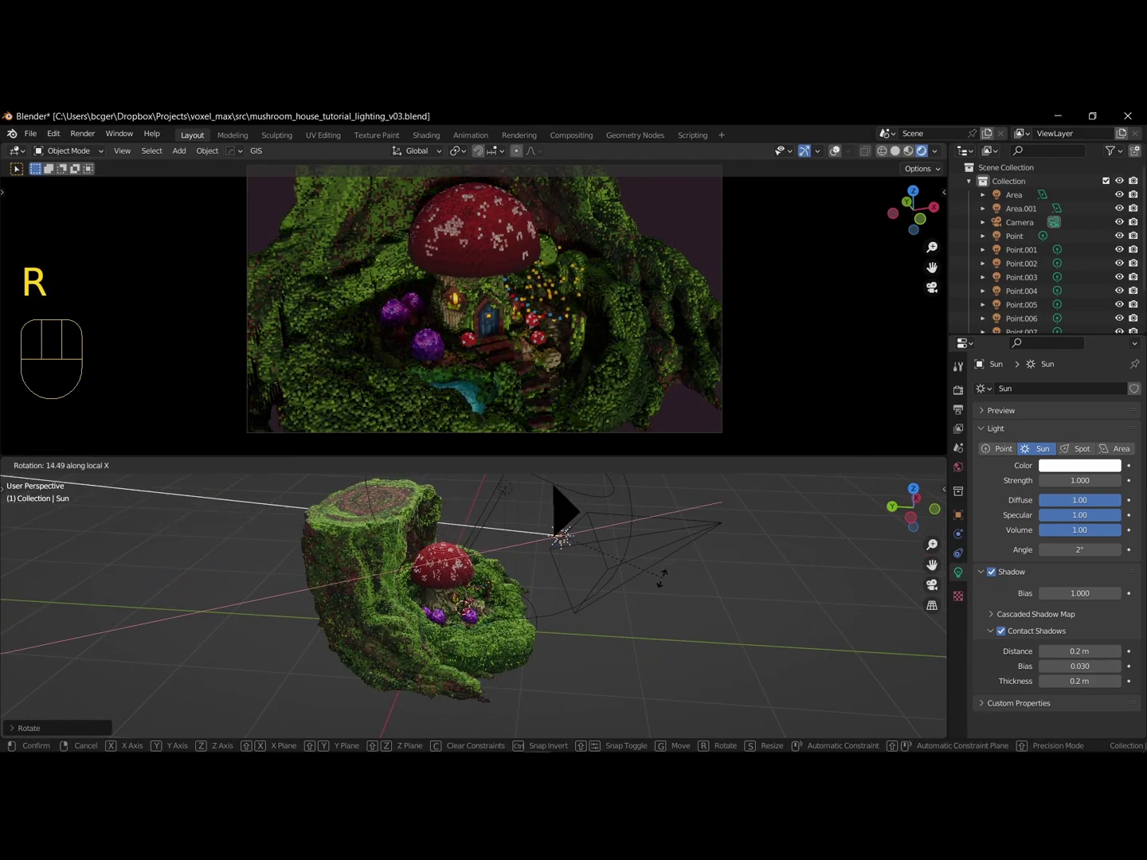
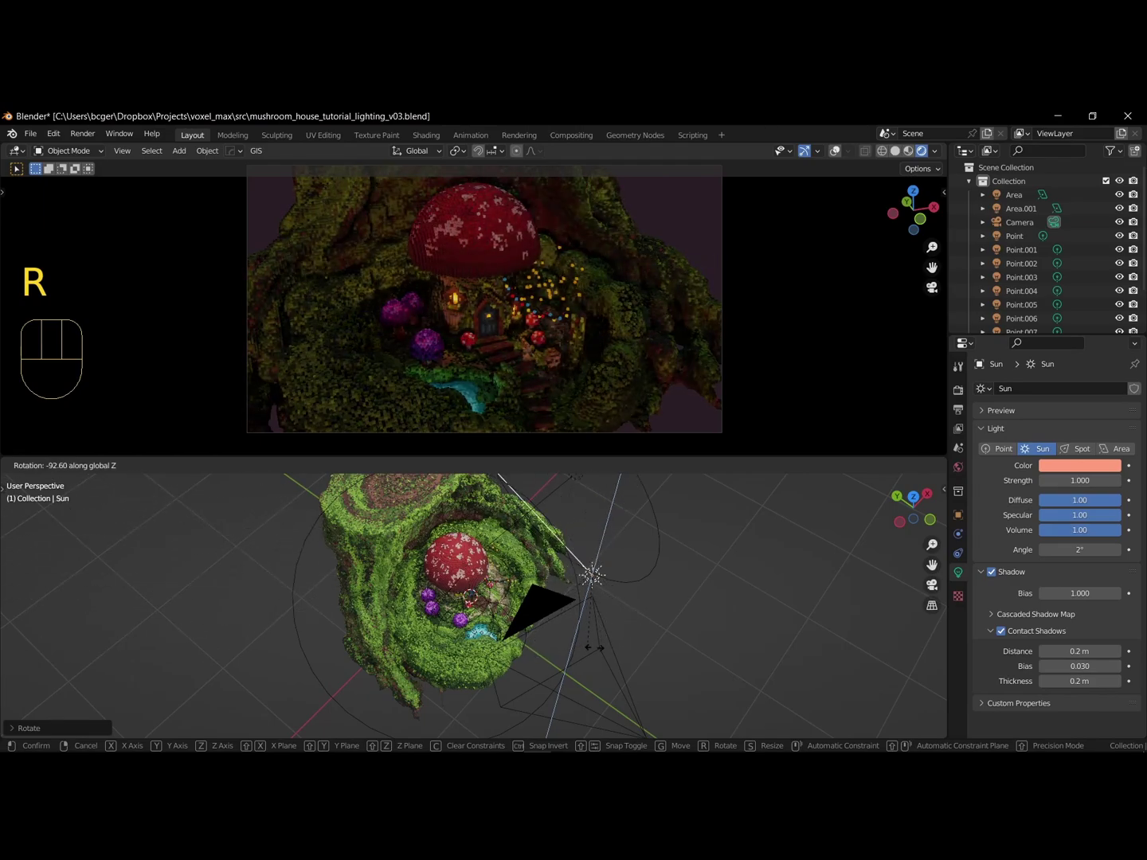
left_click_drag(655, 586, 569, 498)
- Move and tilt the sun further into a low, nearly horizontal dusk angle and confirm
key("g")
key("r")
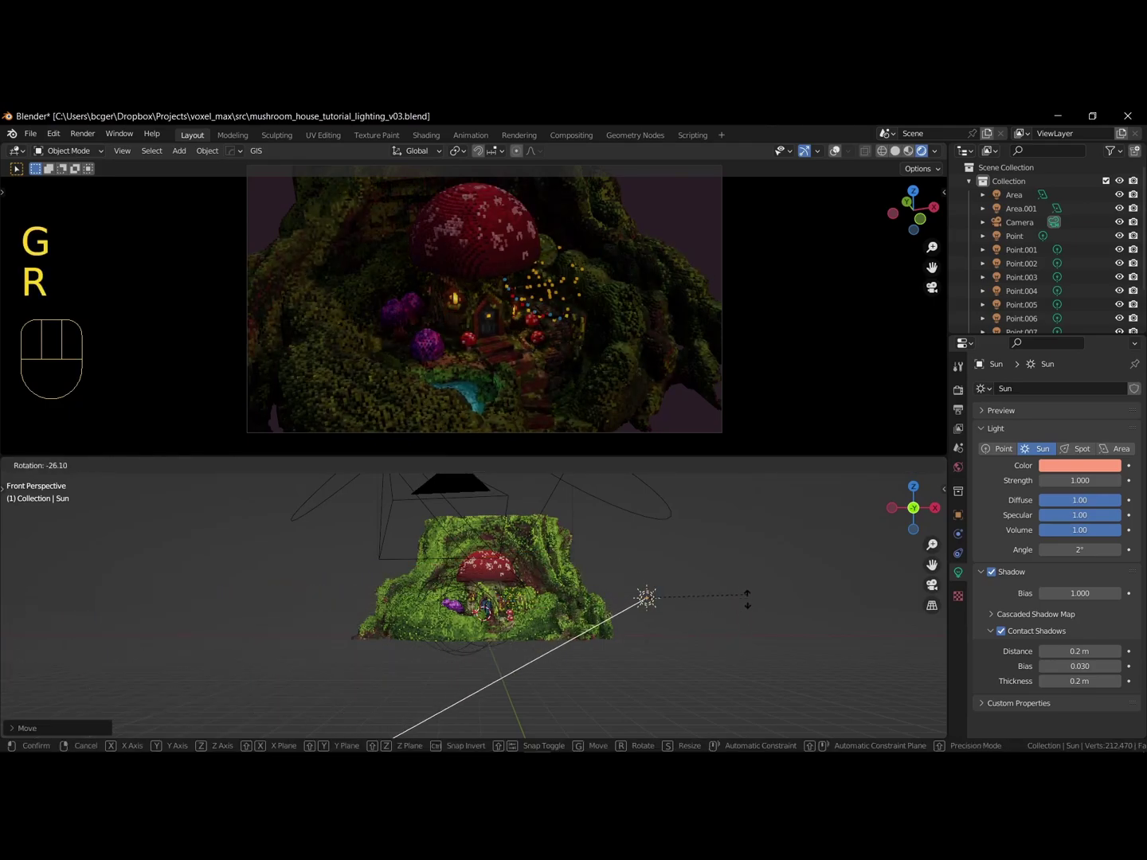
left_click_drag(701, 605, 689, 661)
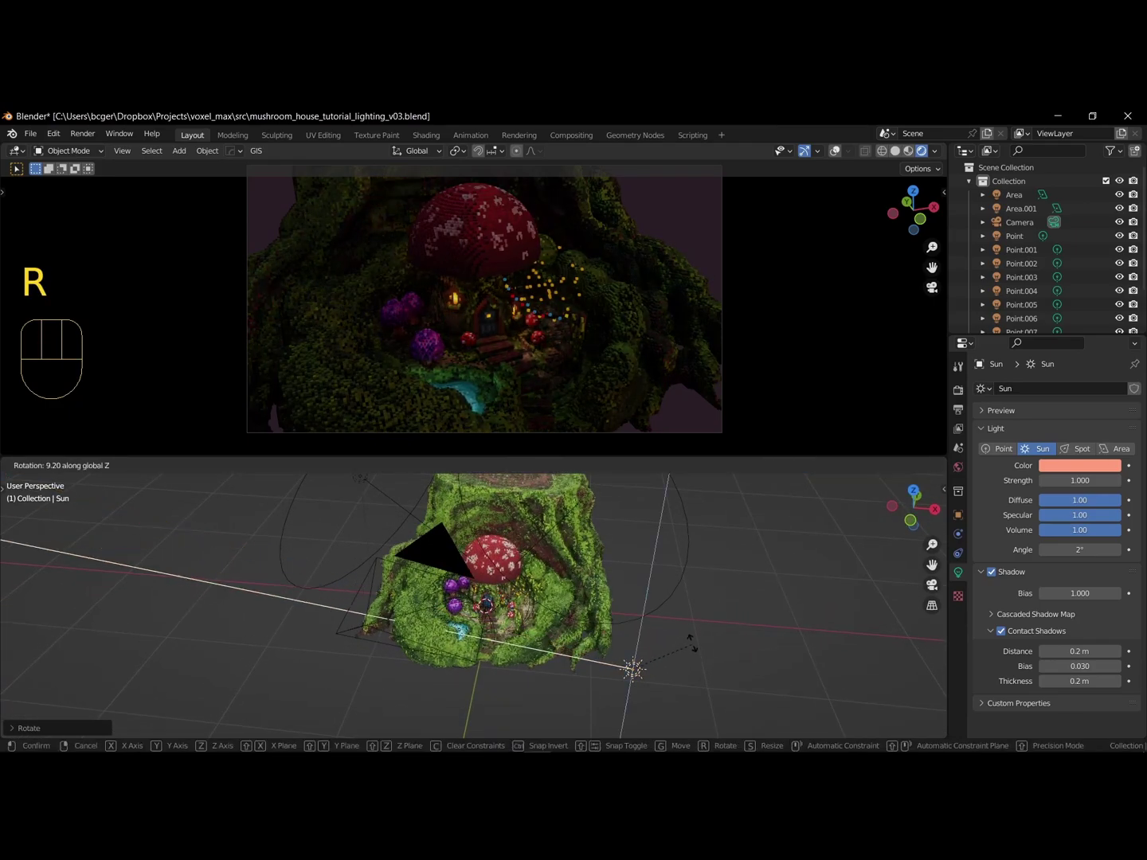
key("g")
key("r")
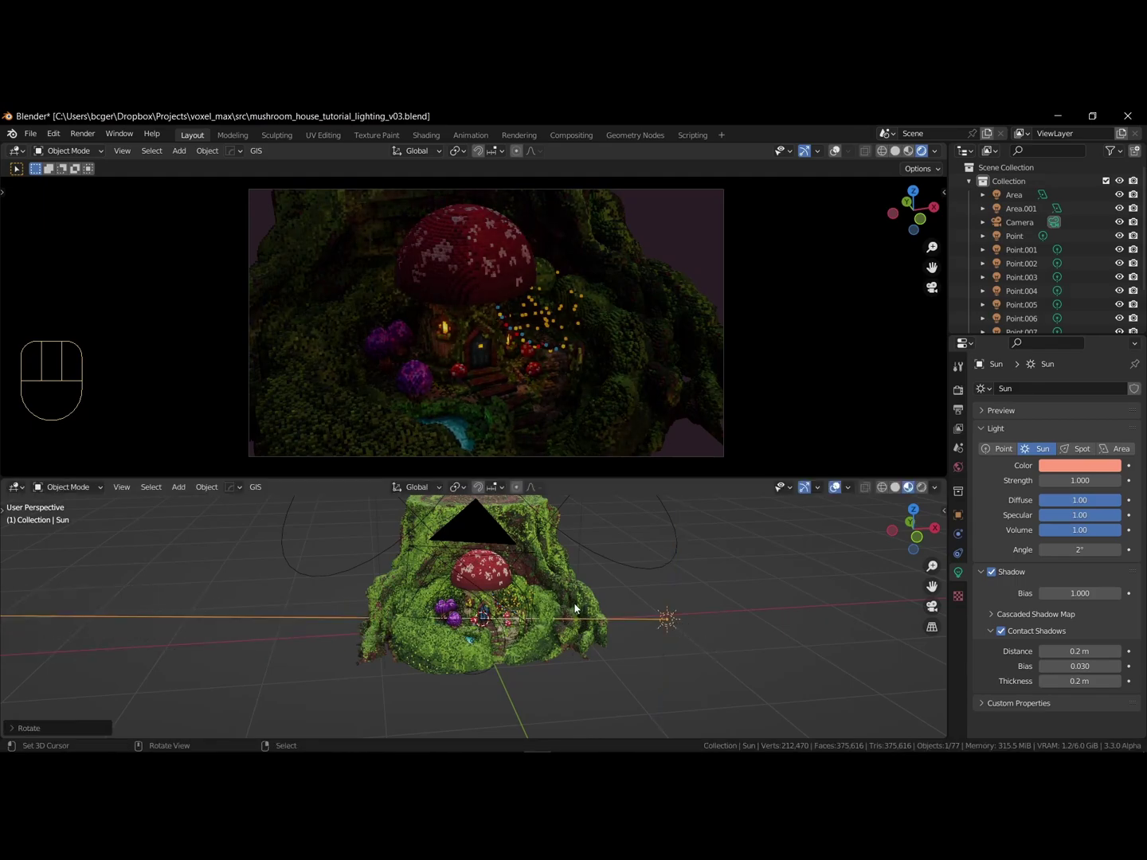
- Add an irradiance volume probe, enlarge it and position it over the island
key("shift+a")
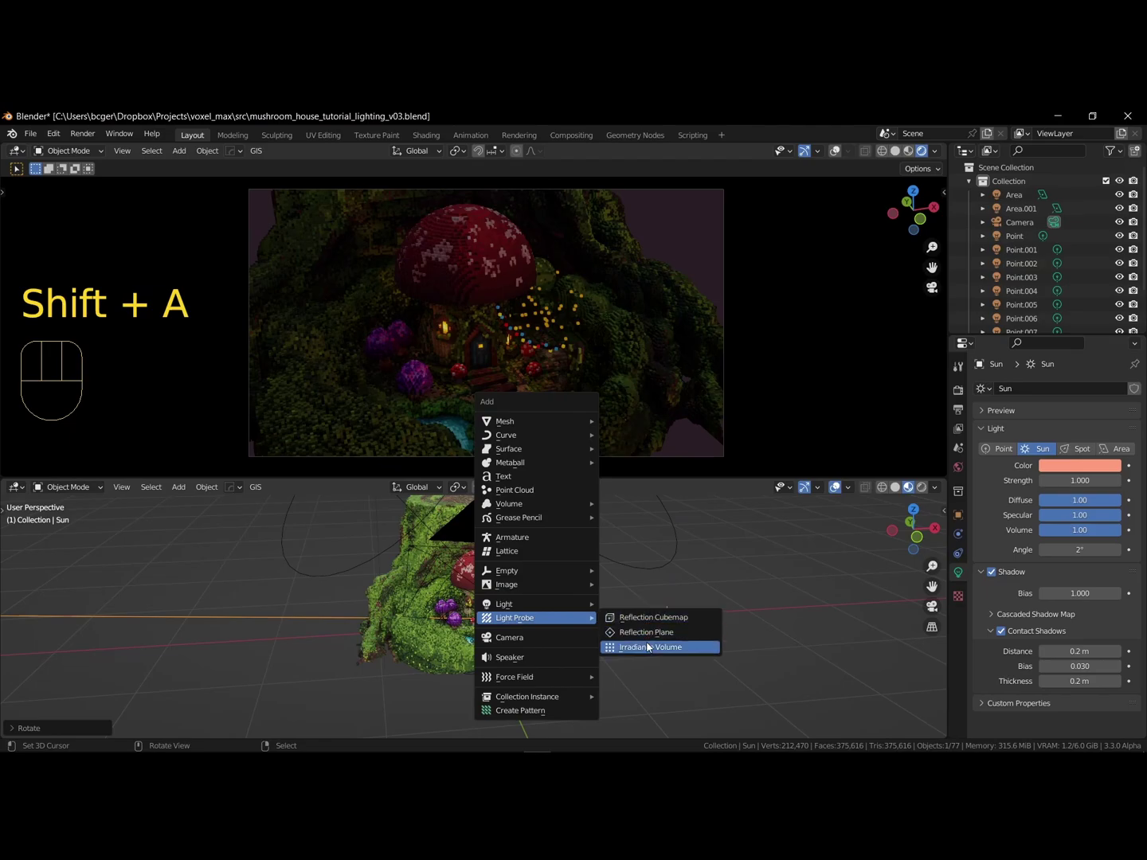
left_click_drag(563, 631, 658, 620)
key("g")
left_click_drag(599, 605, 623, 606)
key("g")
left_click_drag(629, 606, 473, 604)
- Set the probe resolution to 8×8×8 and intensity 2, cover the island, and save the file
left_click_drag(531, 614, 566, 637)
left_click_drag(556, 642, 596, 650)
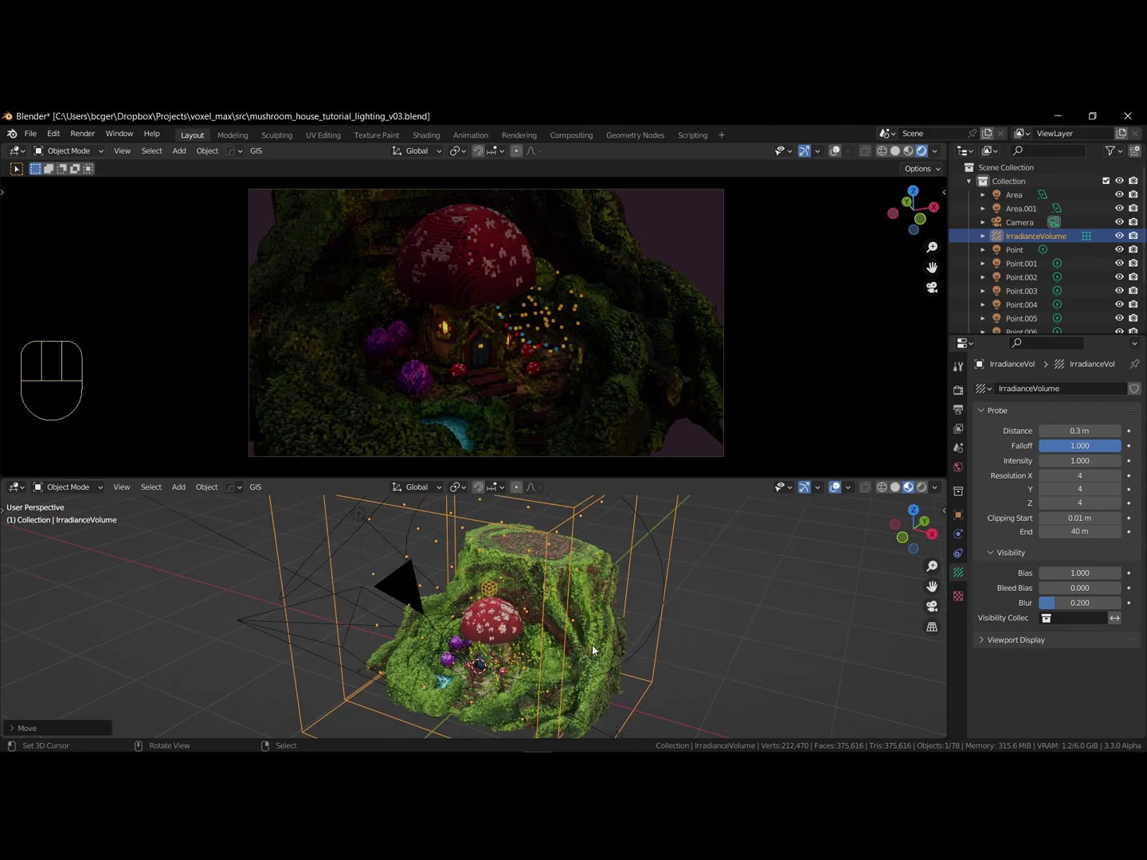
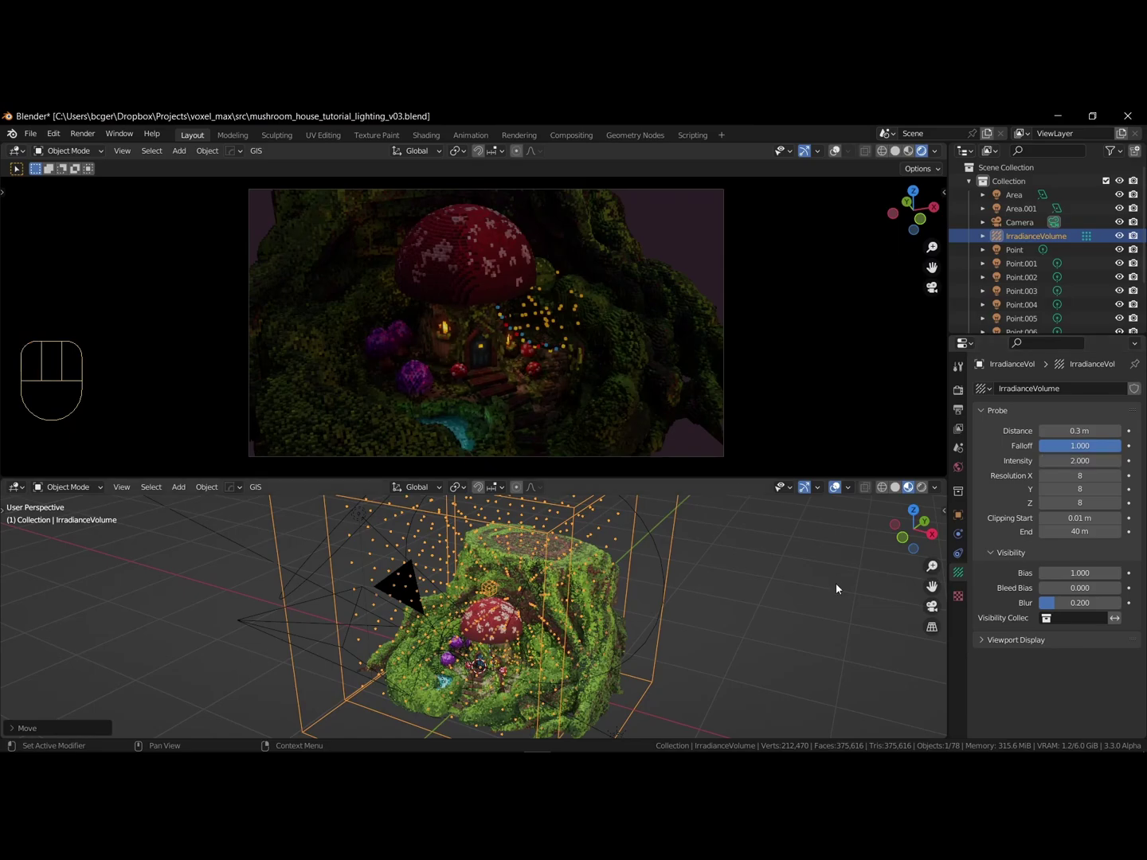
left_click_drag(702, 591, 763, 564)
key("ctrl+s")
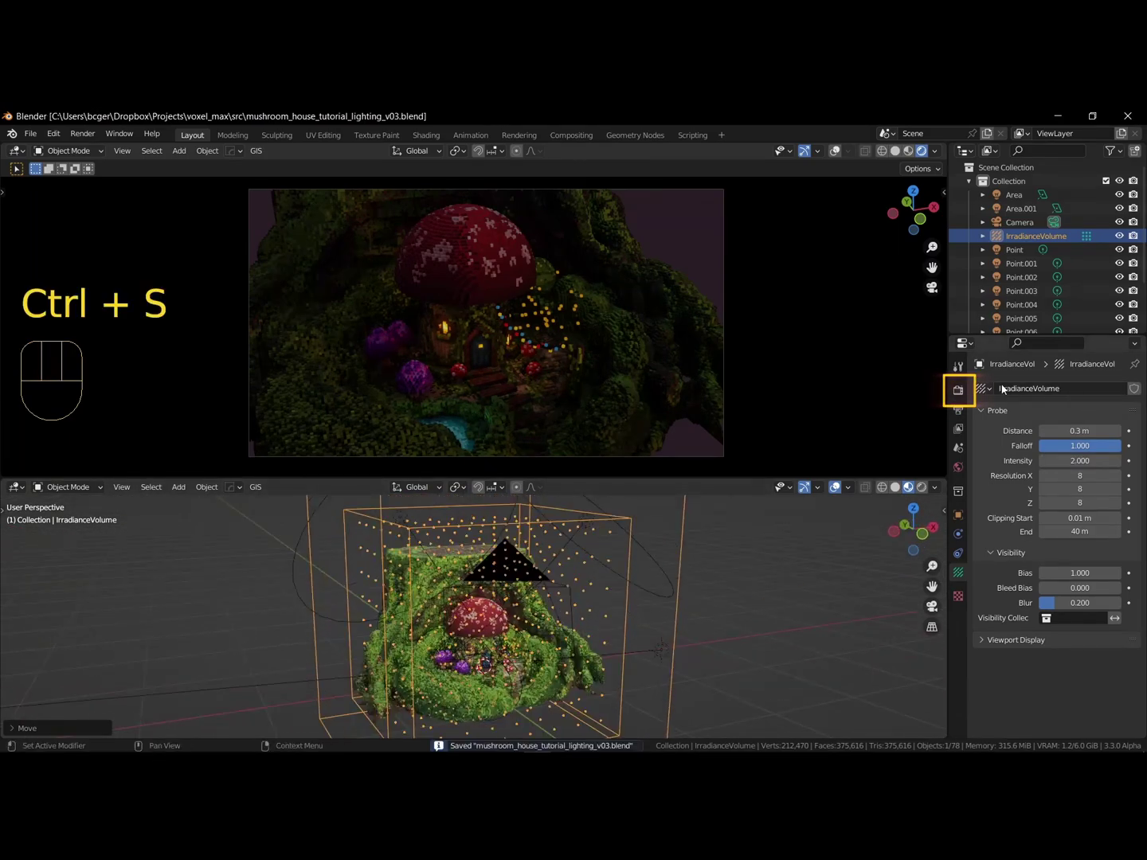
- Start Bake Indirect Lighting and orbit around the island's probes while it bakes
left_click(986, 504)
left_click(991, 414)
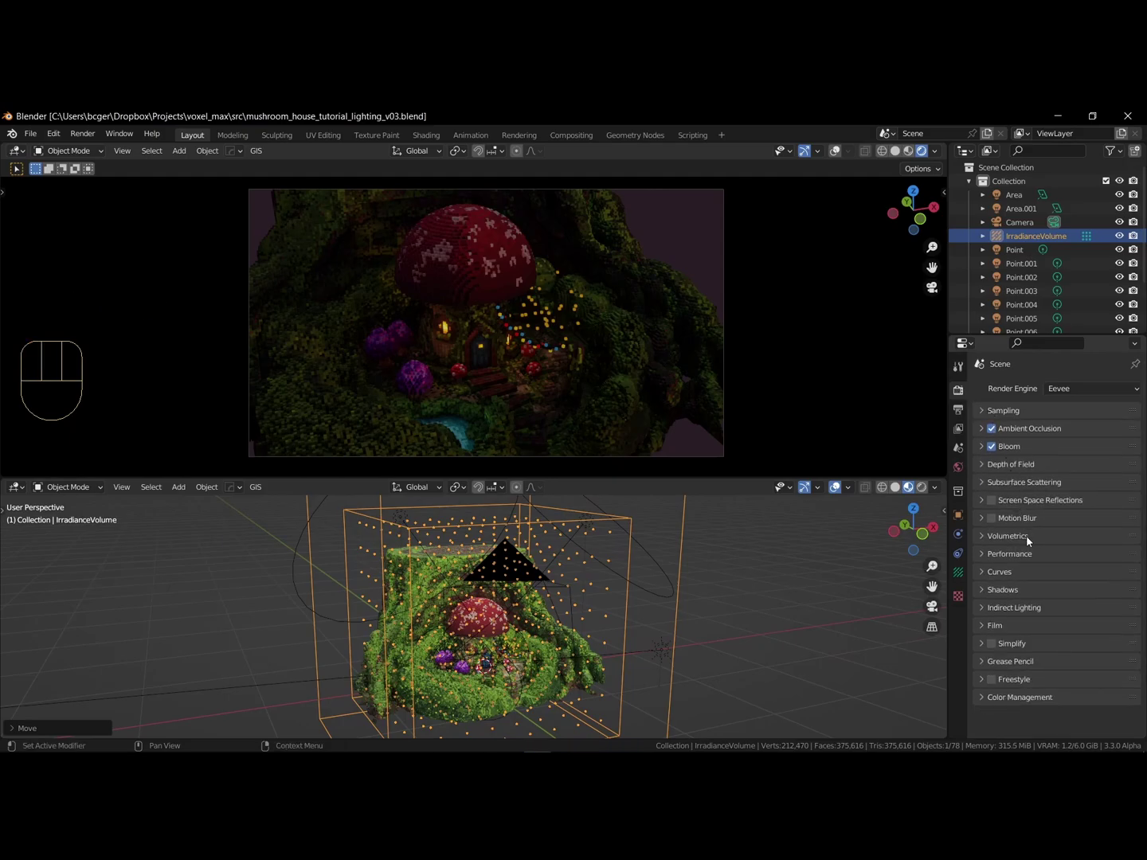
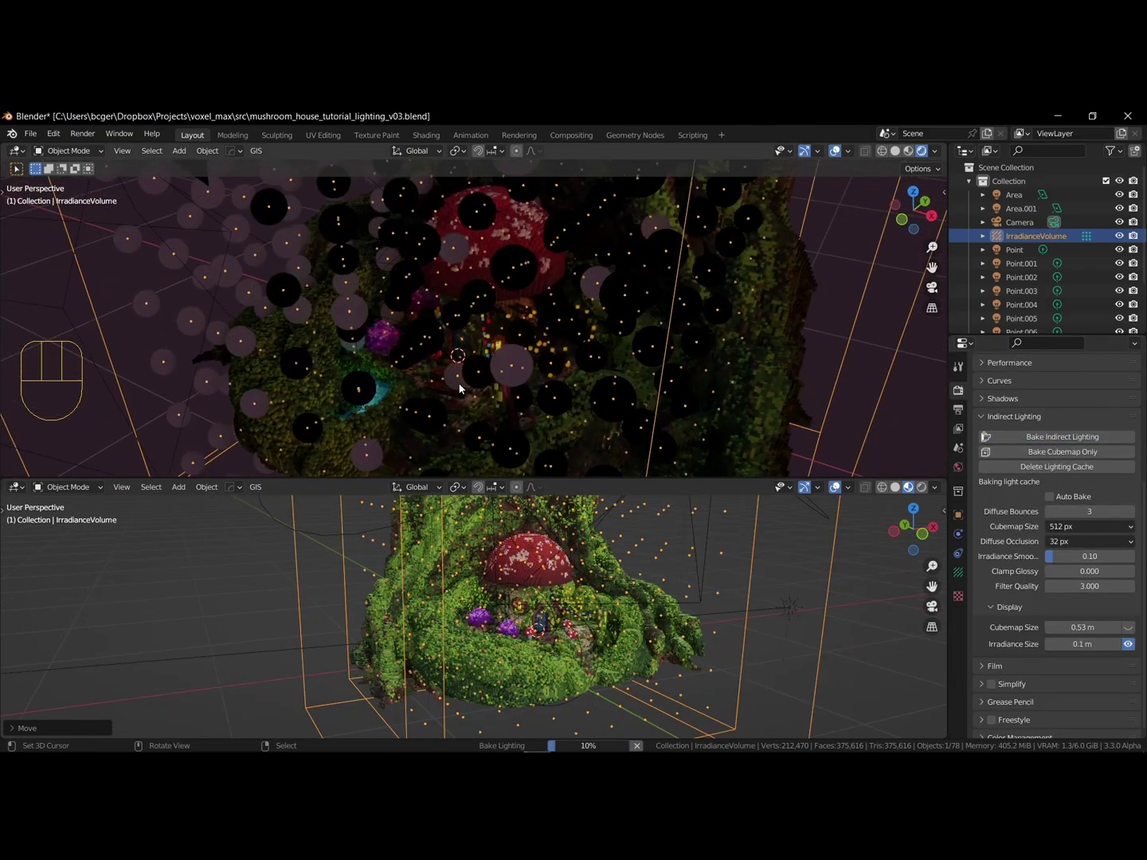
middle_click(504, 384)
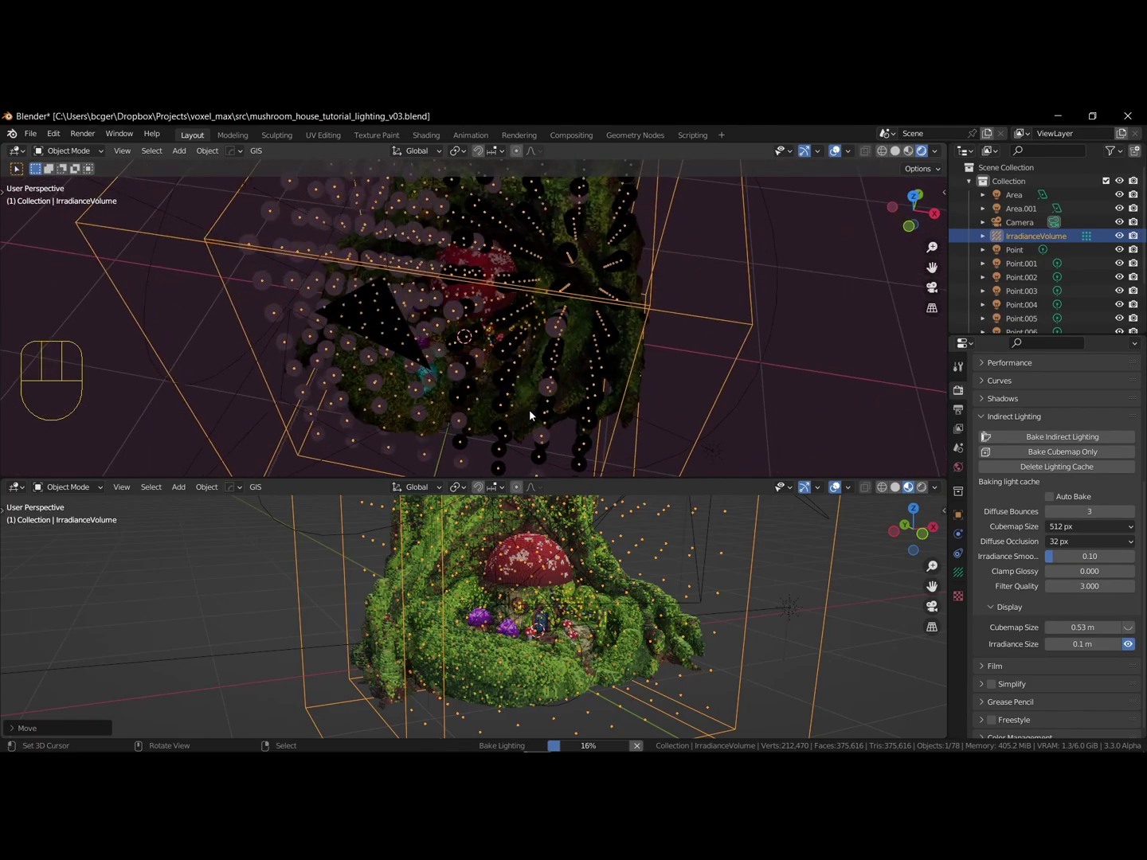
left_click_drag(544, 377, 536, 451)
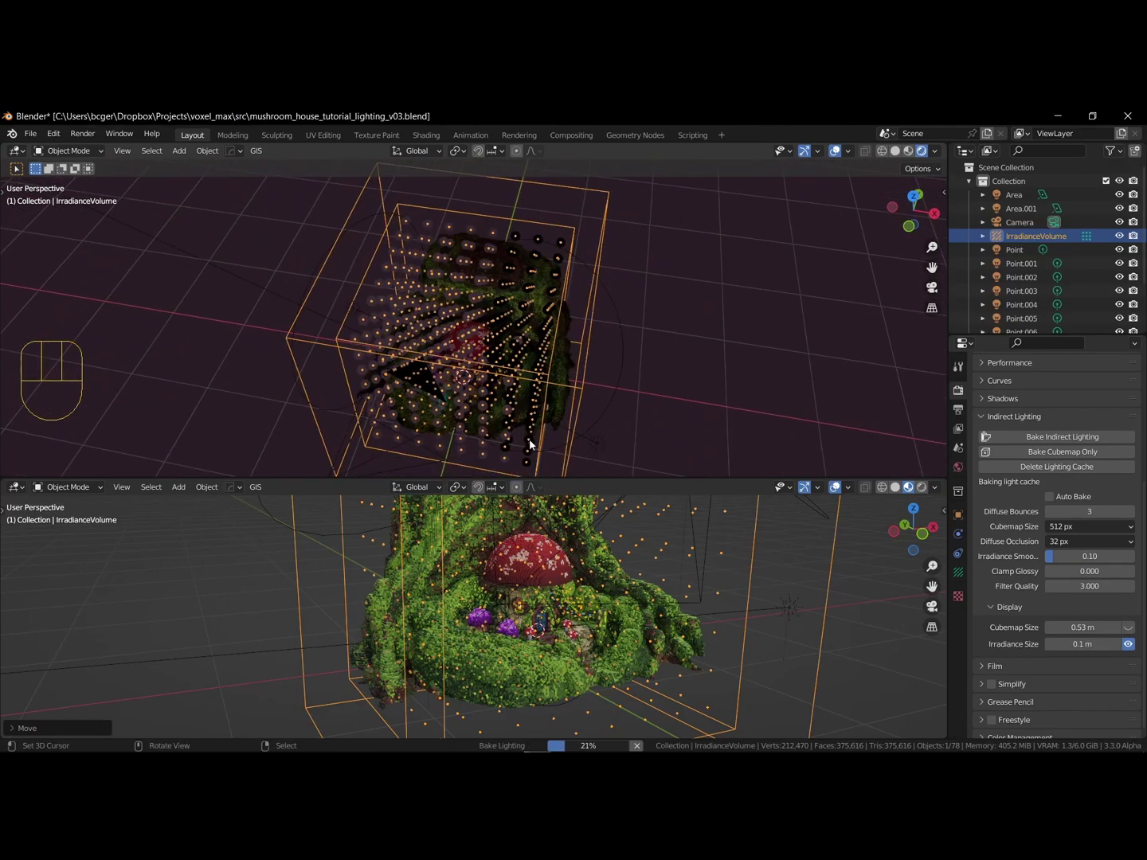
middle_click(529, 426)
middle_click(500, 396)
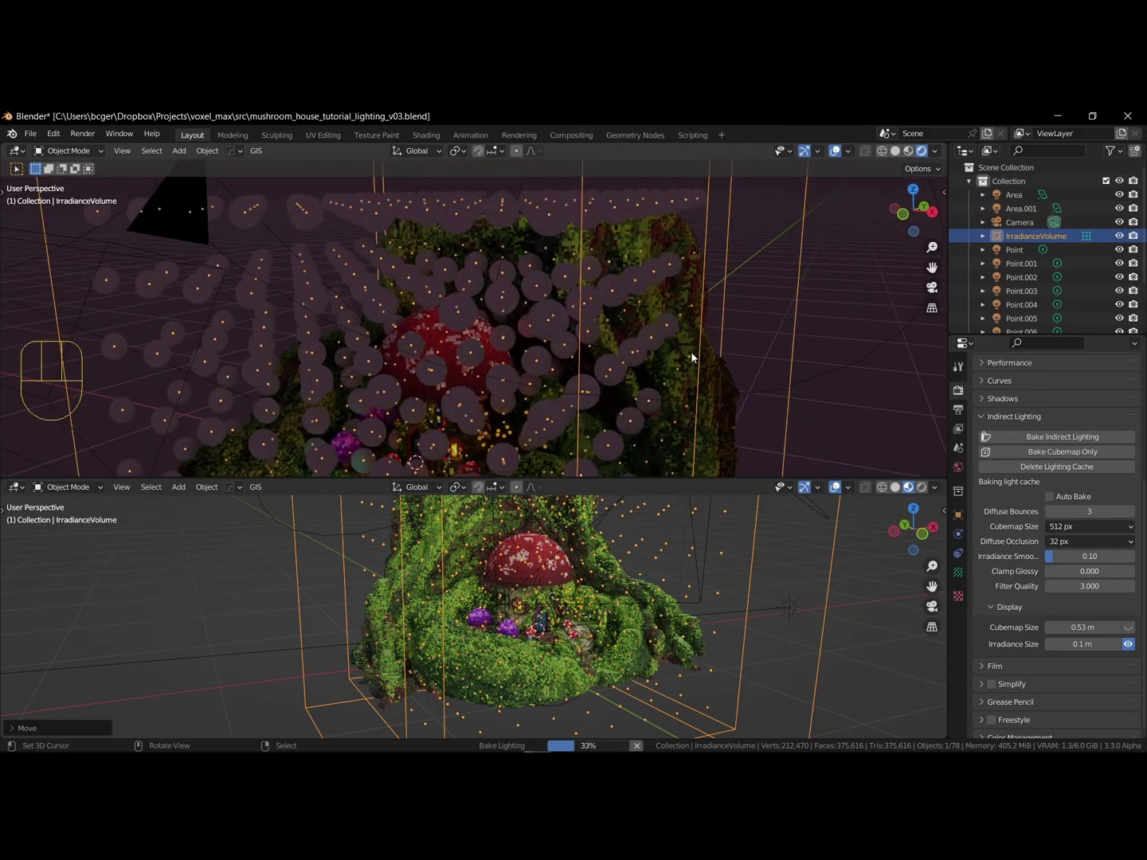
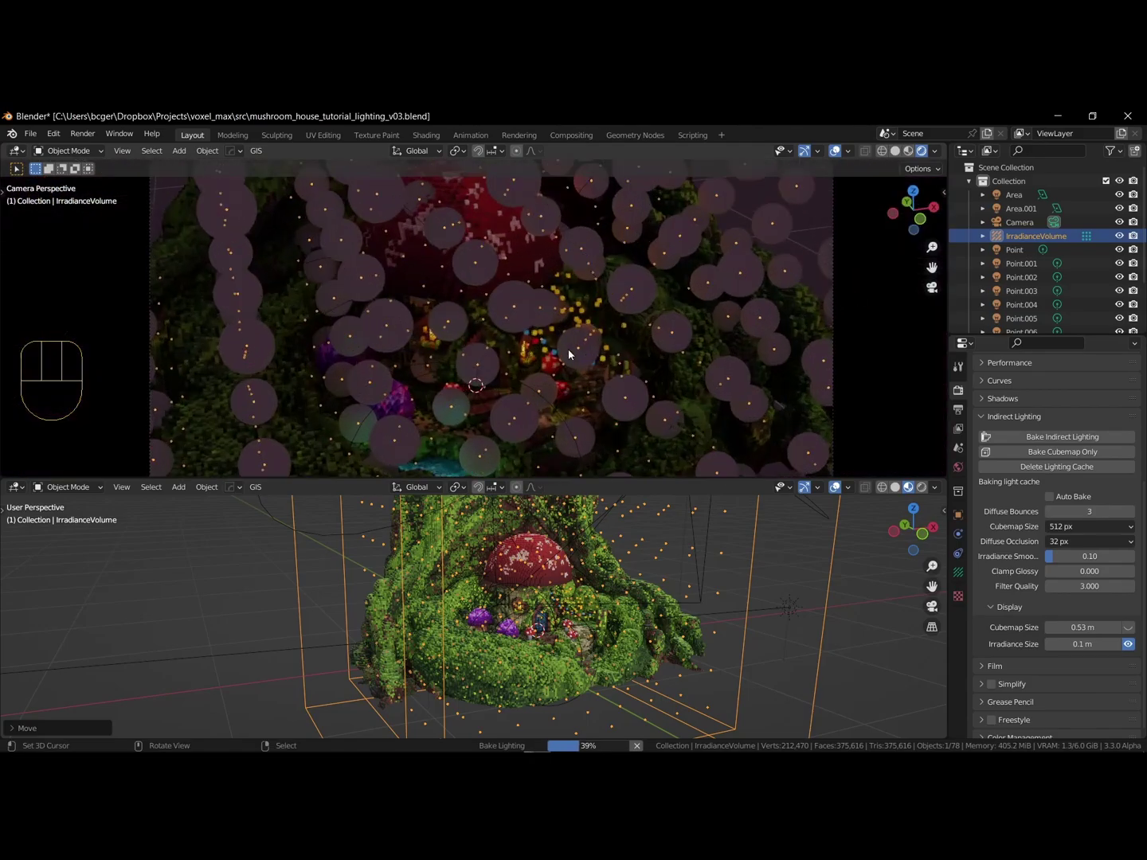
left_click_drag(562, 333, 564, 293)
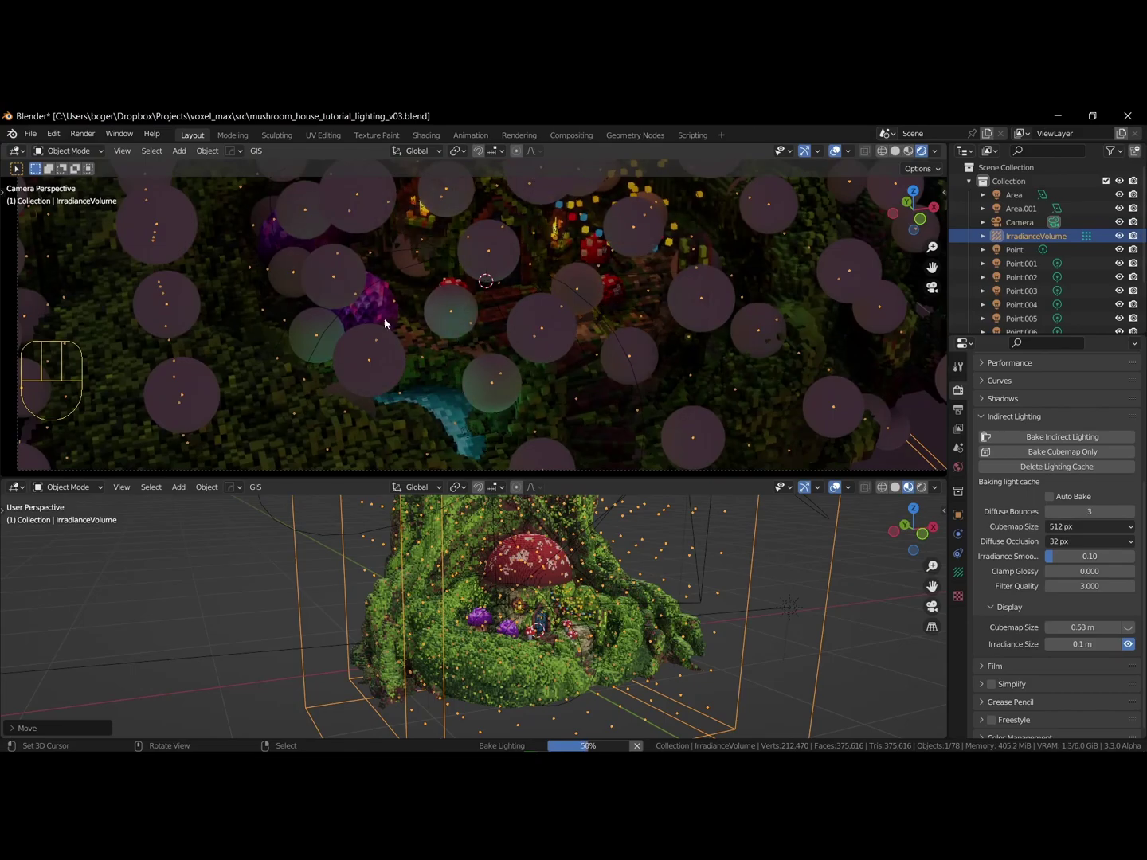
middle_click(480, 307)
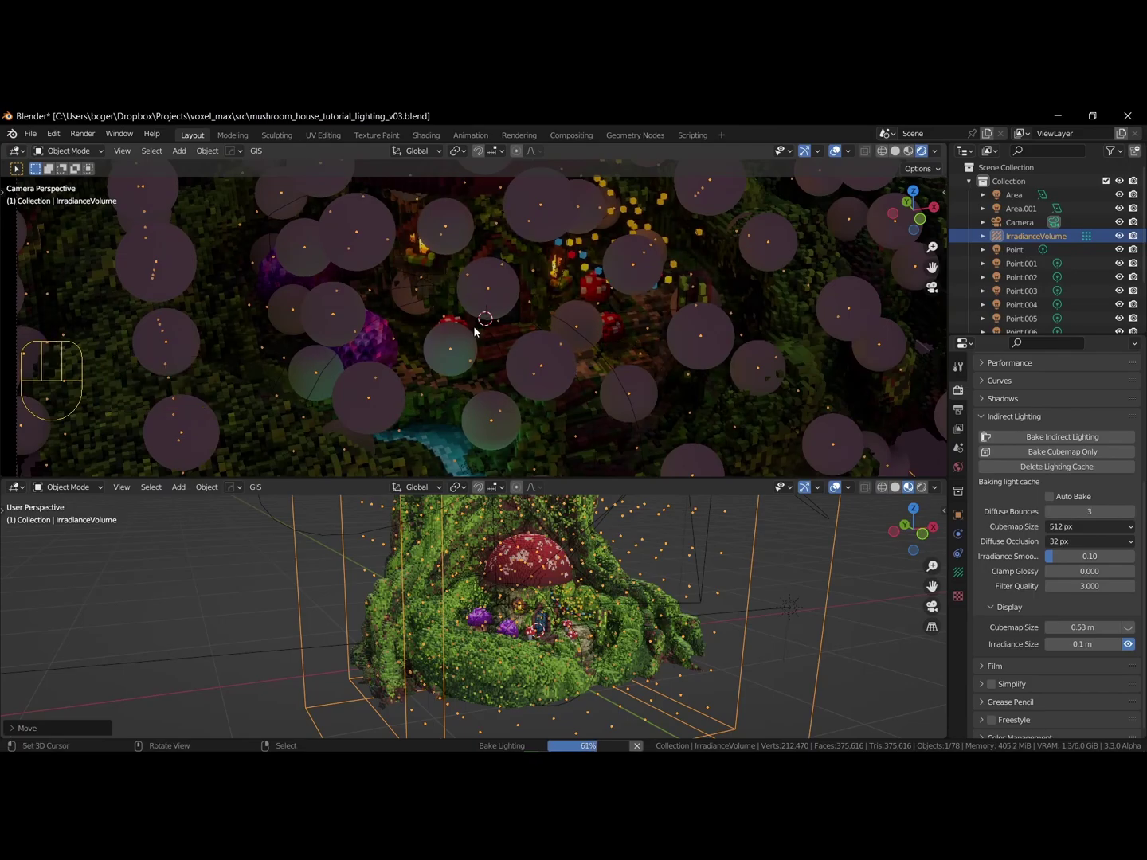
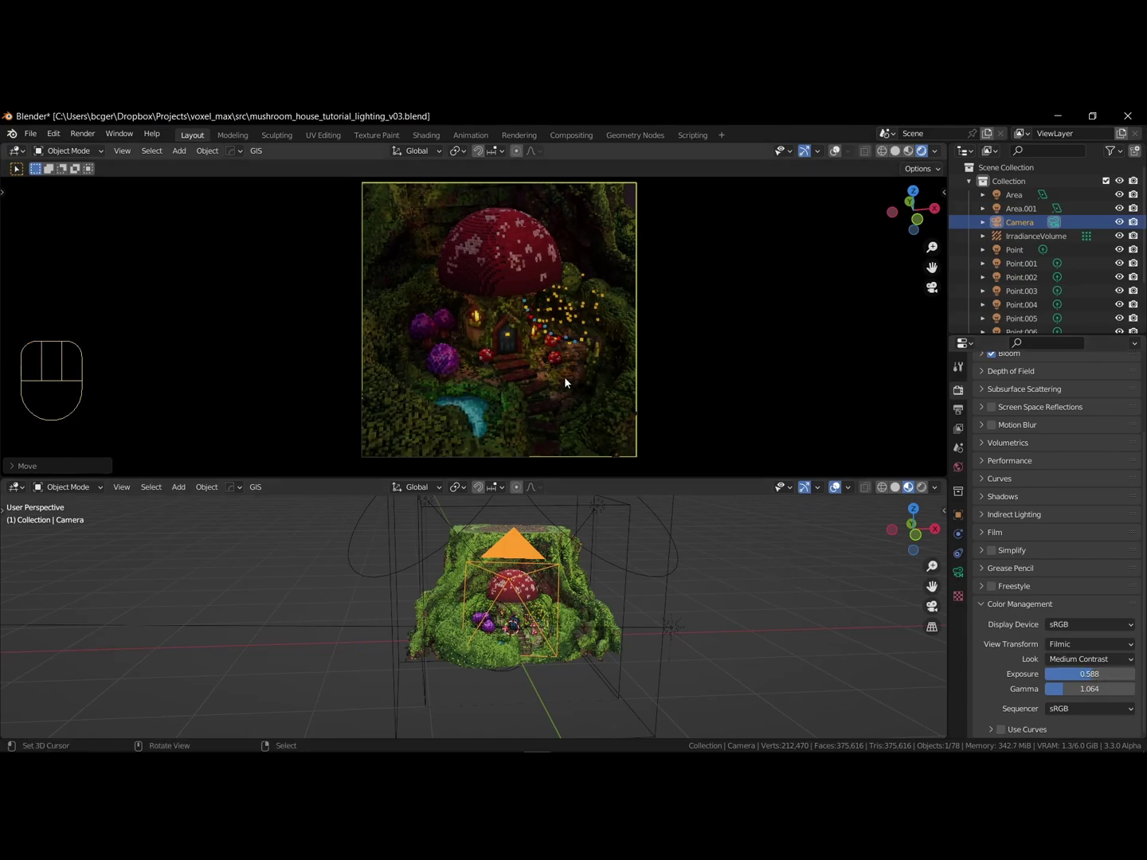
- Render the still image of the mushroom house from the camera with F12
left_click(569, 382)
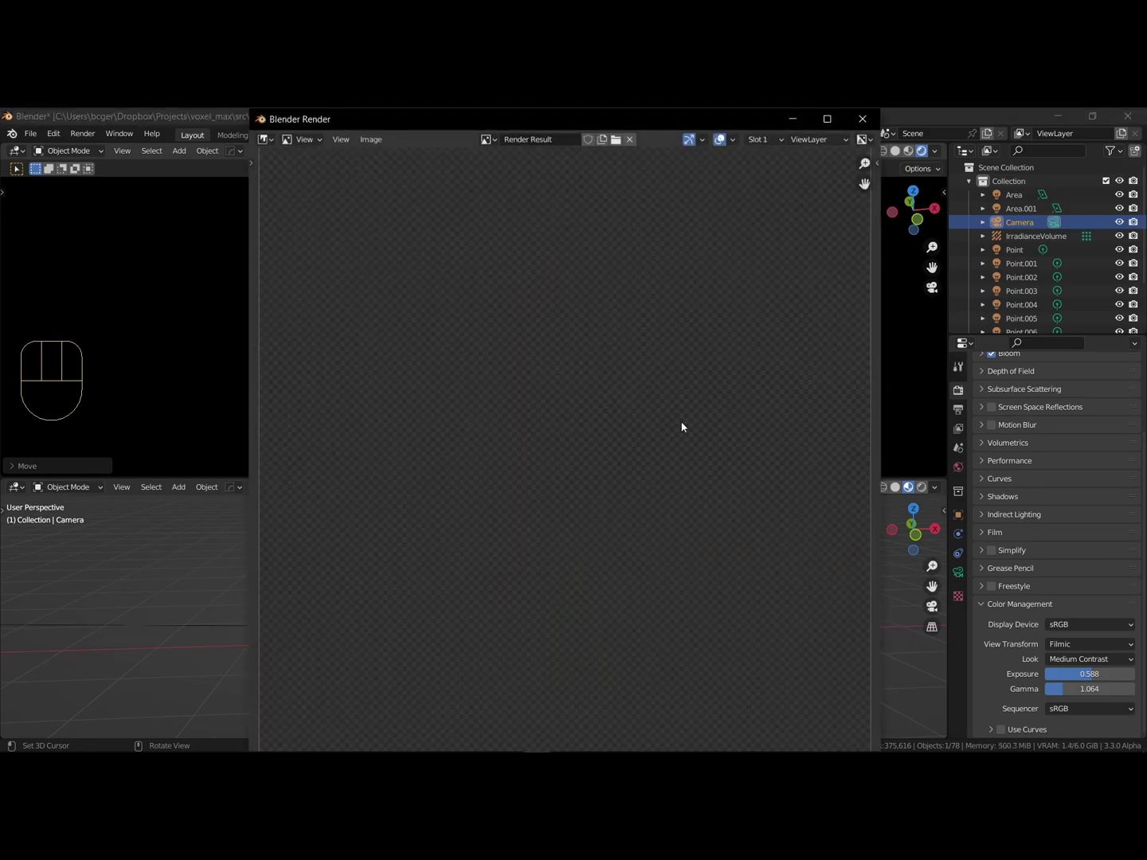
key("F12")
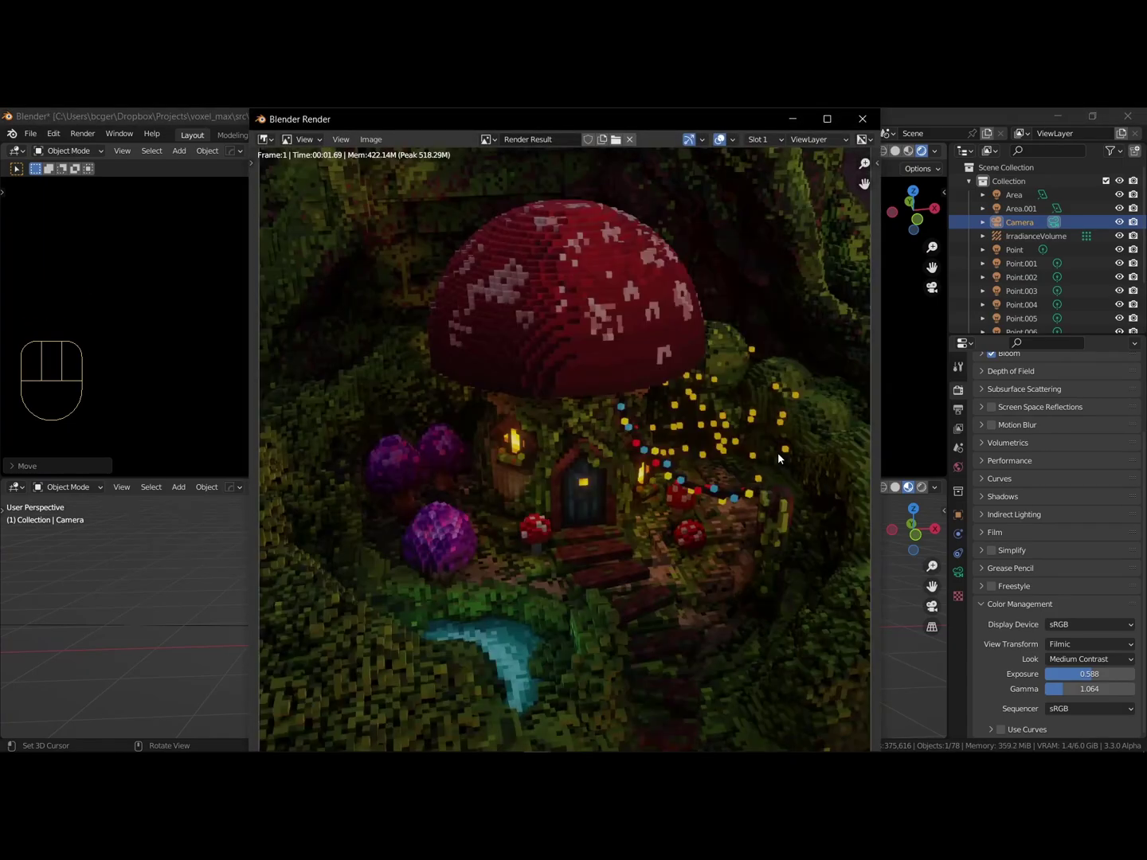
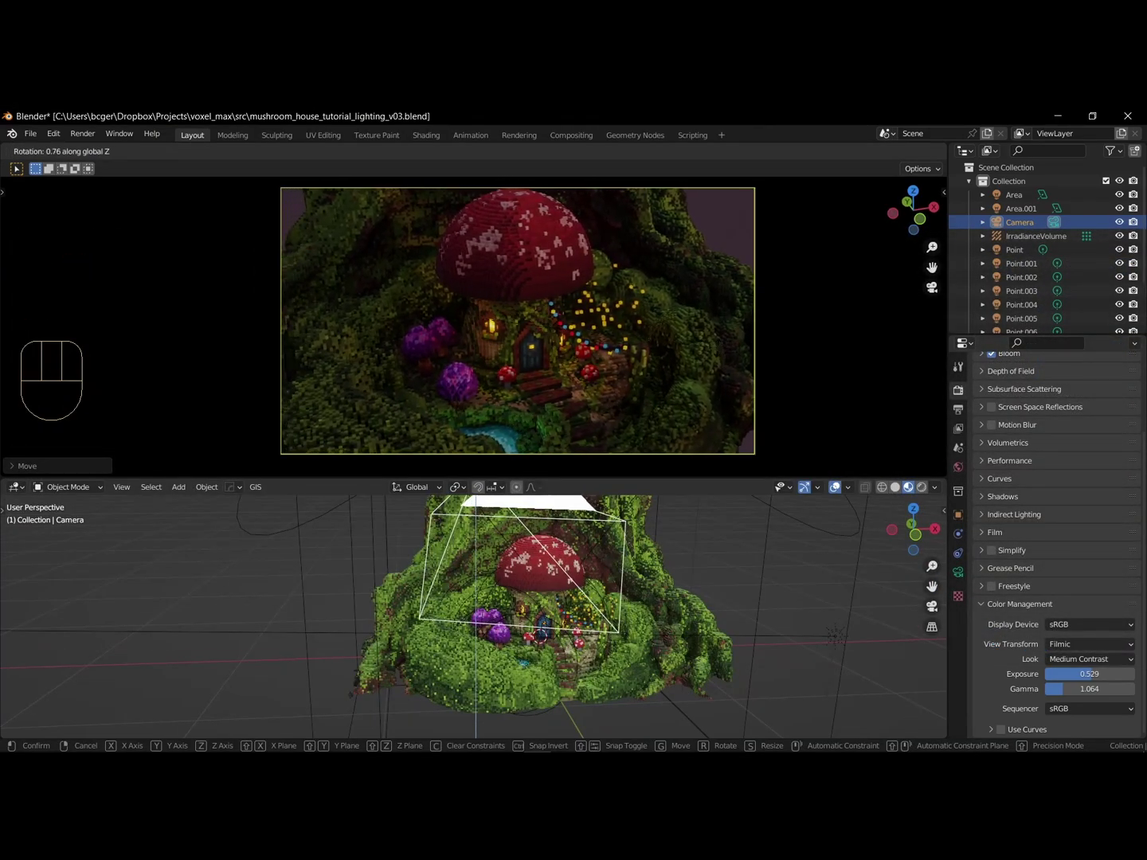
- Move the camera to reframe the shot and confirm its new position
key("g")
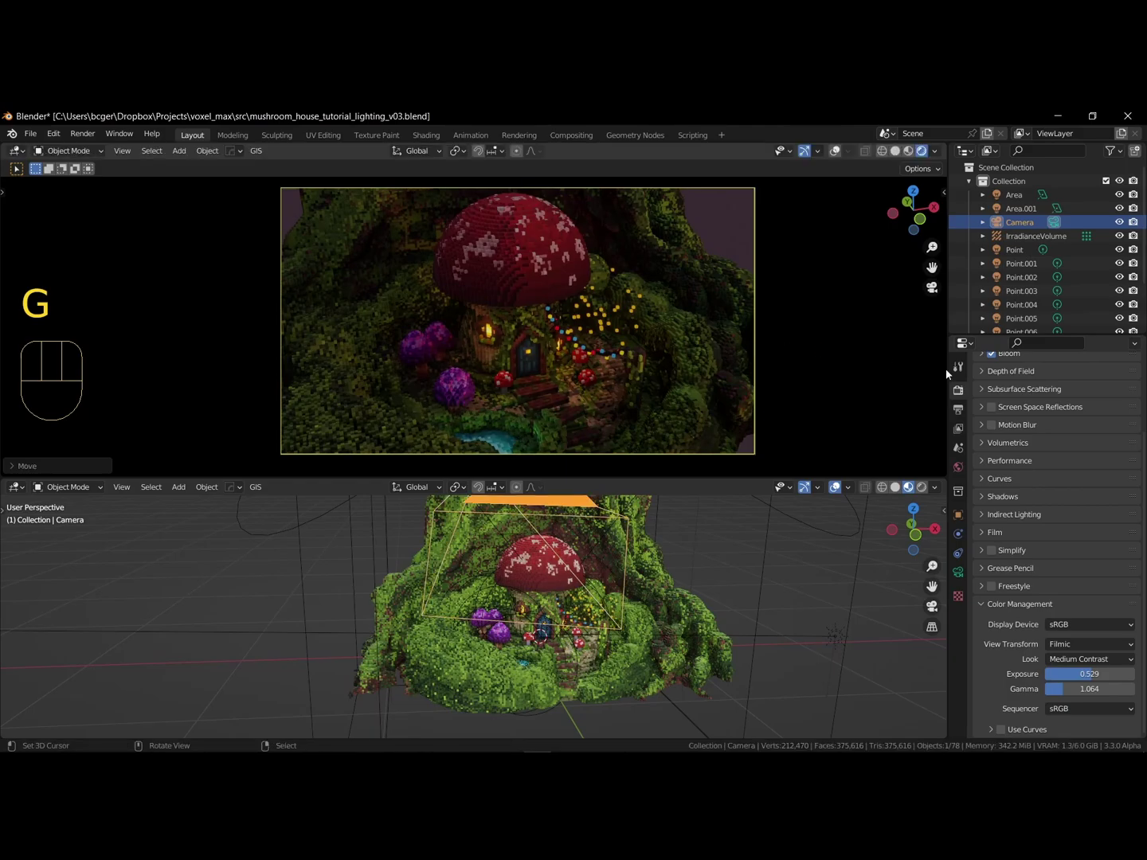
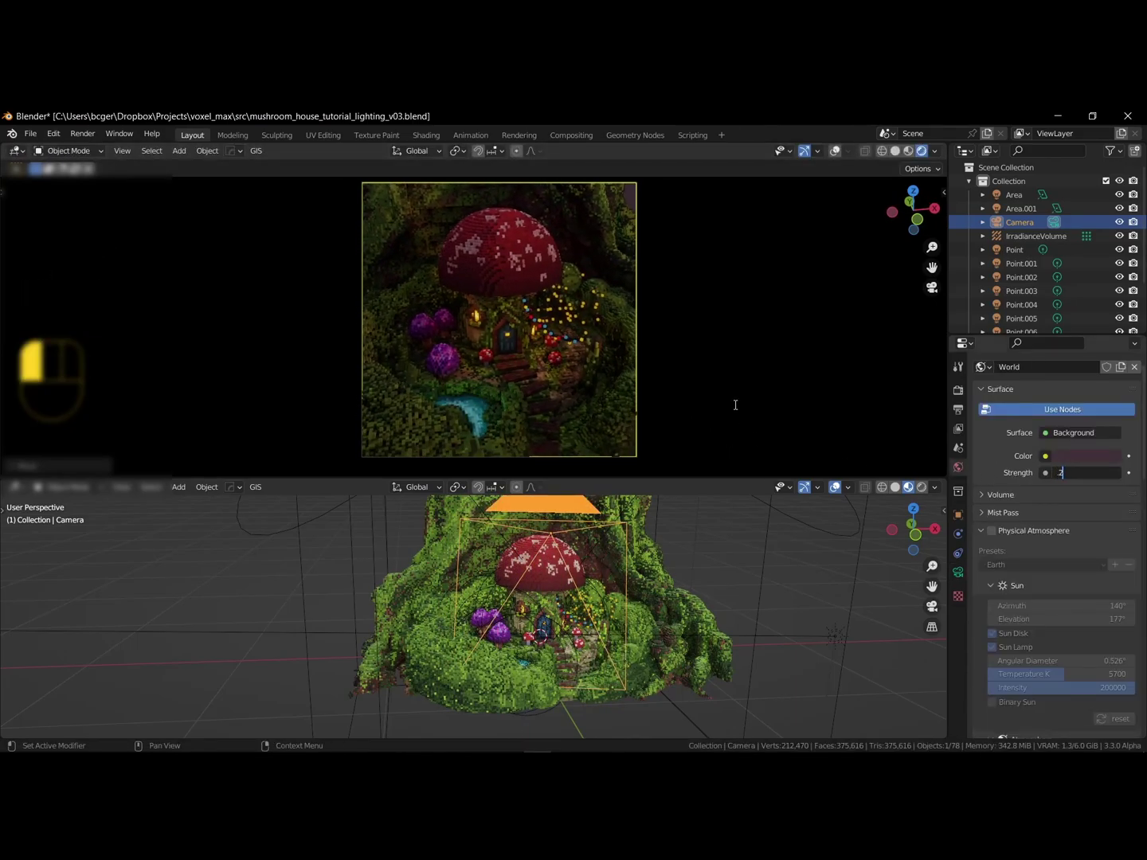
- Save the file as lighting_v03 and rebake the indirect lighting under the brighter world
key("ctrl+s")
left_click(1030, 567)
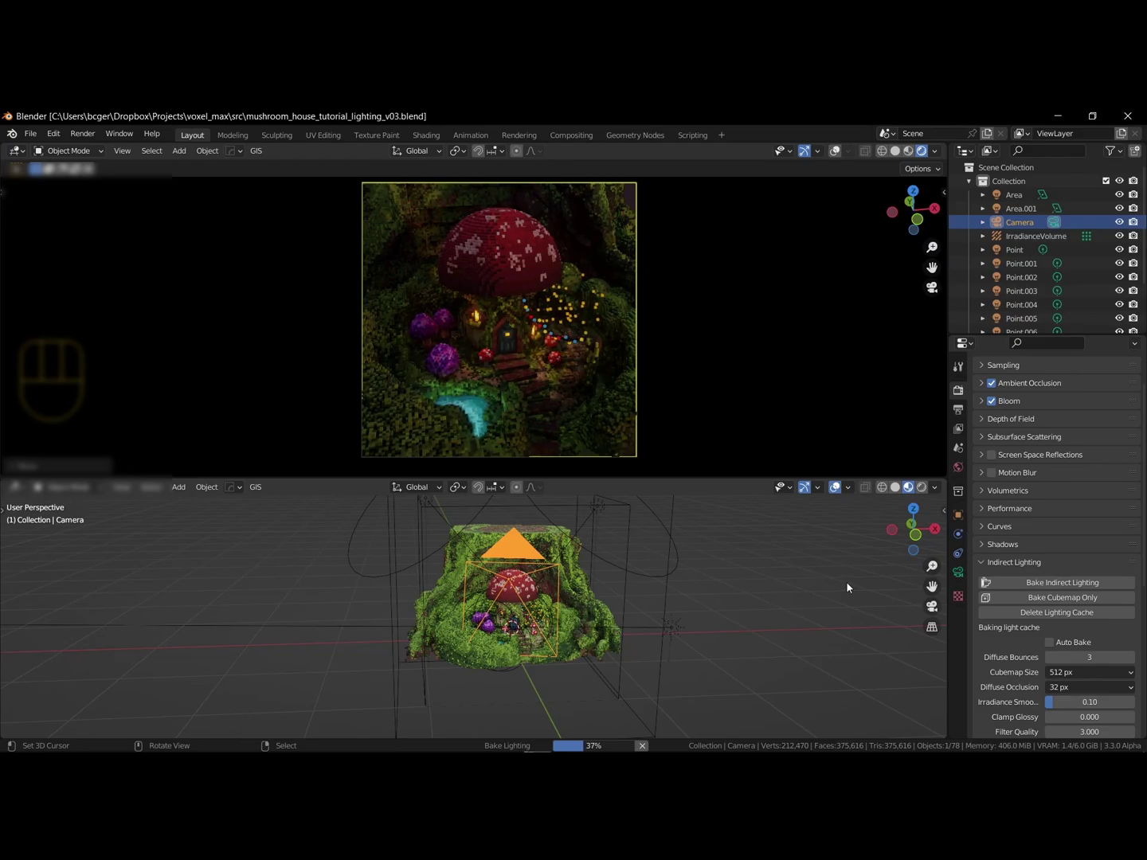
key("shift+alt+z")
key("shift+alt+z")
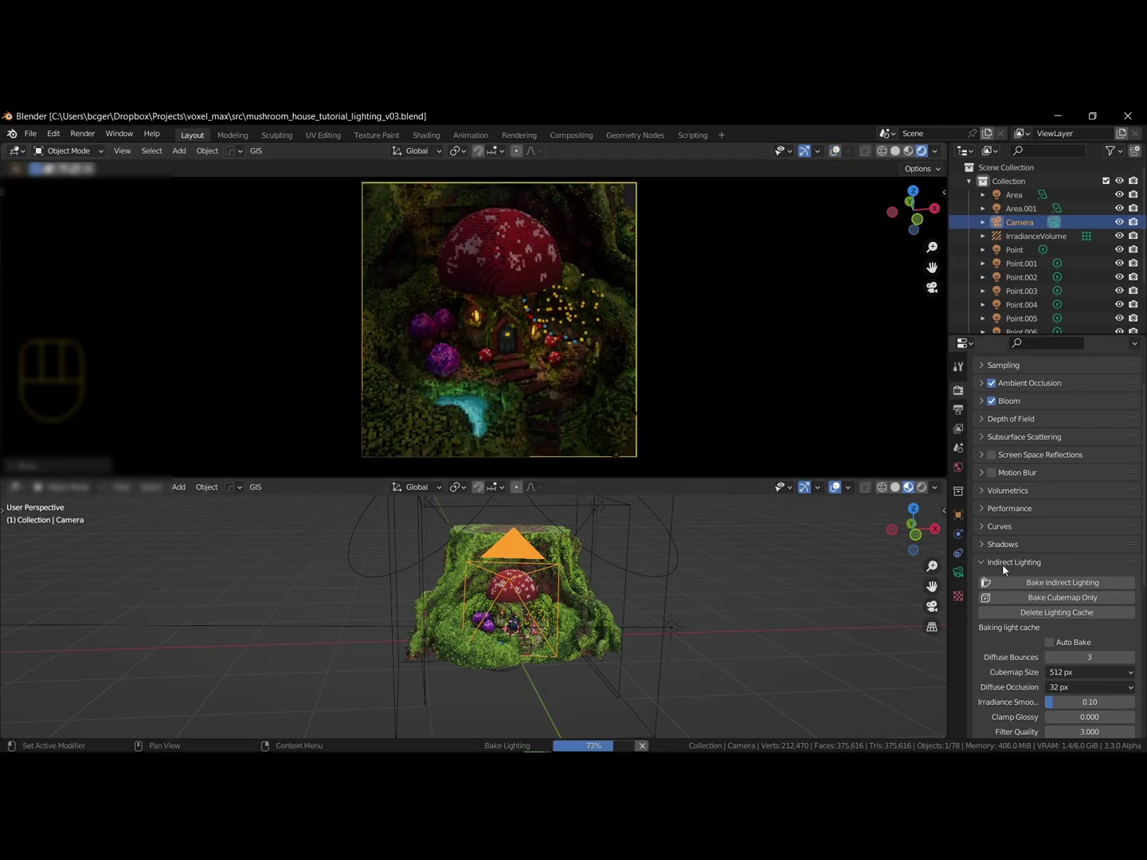
left_click(1005, 566)
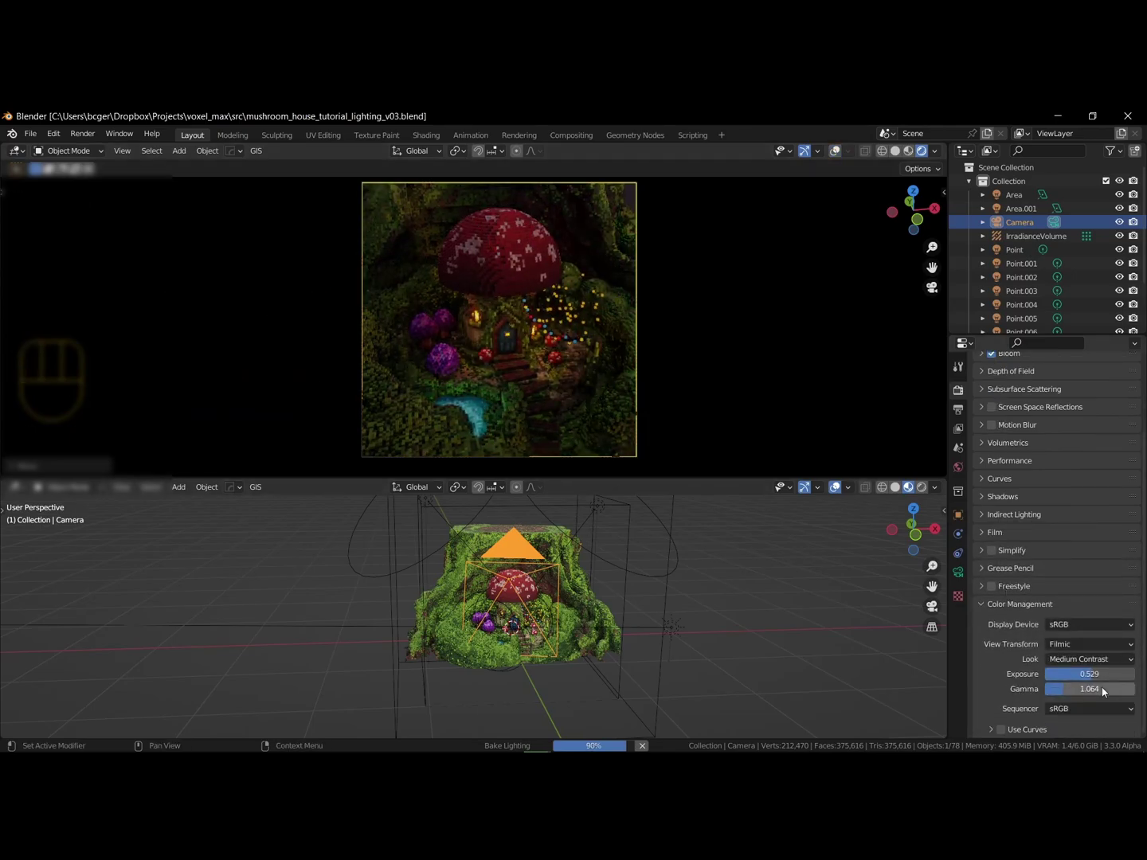
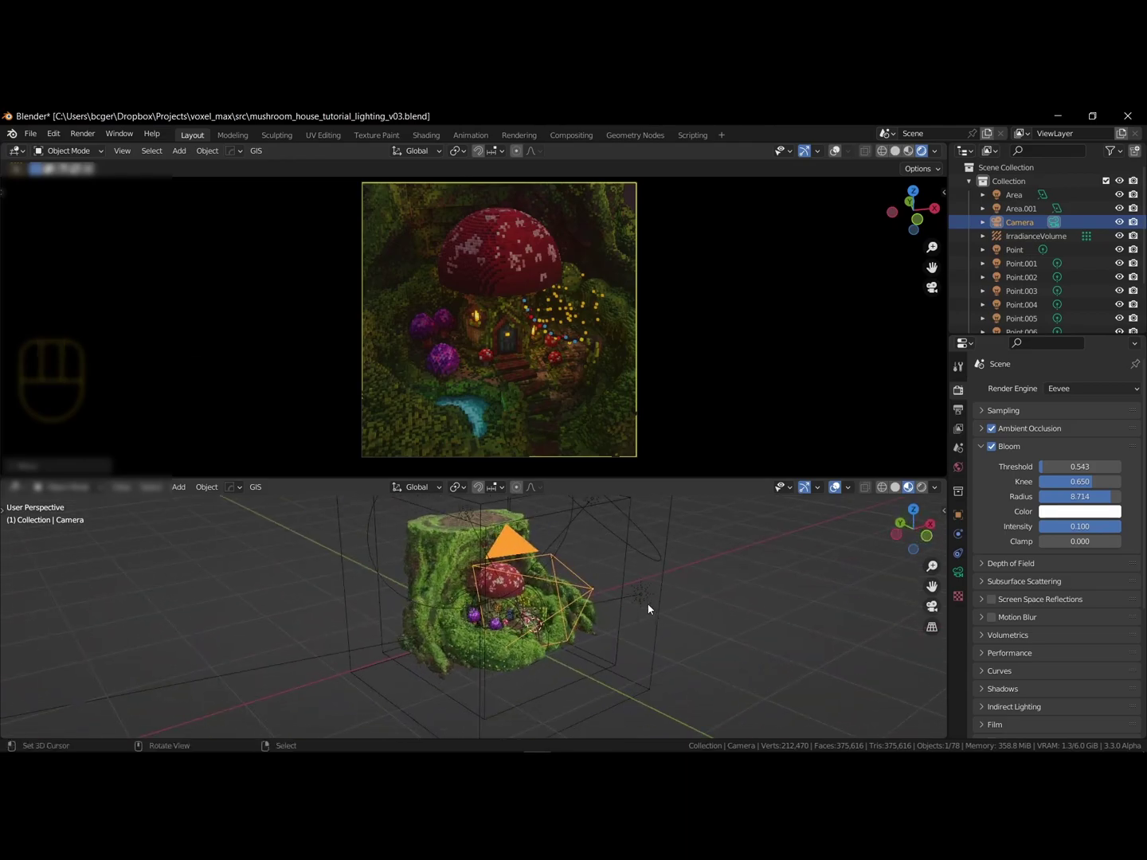
- Rotate the sun to adjust the light direction for the final dusk render
key("r")
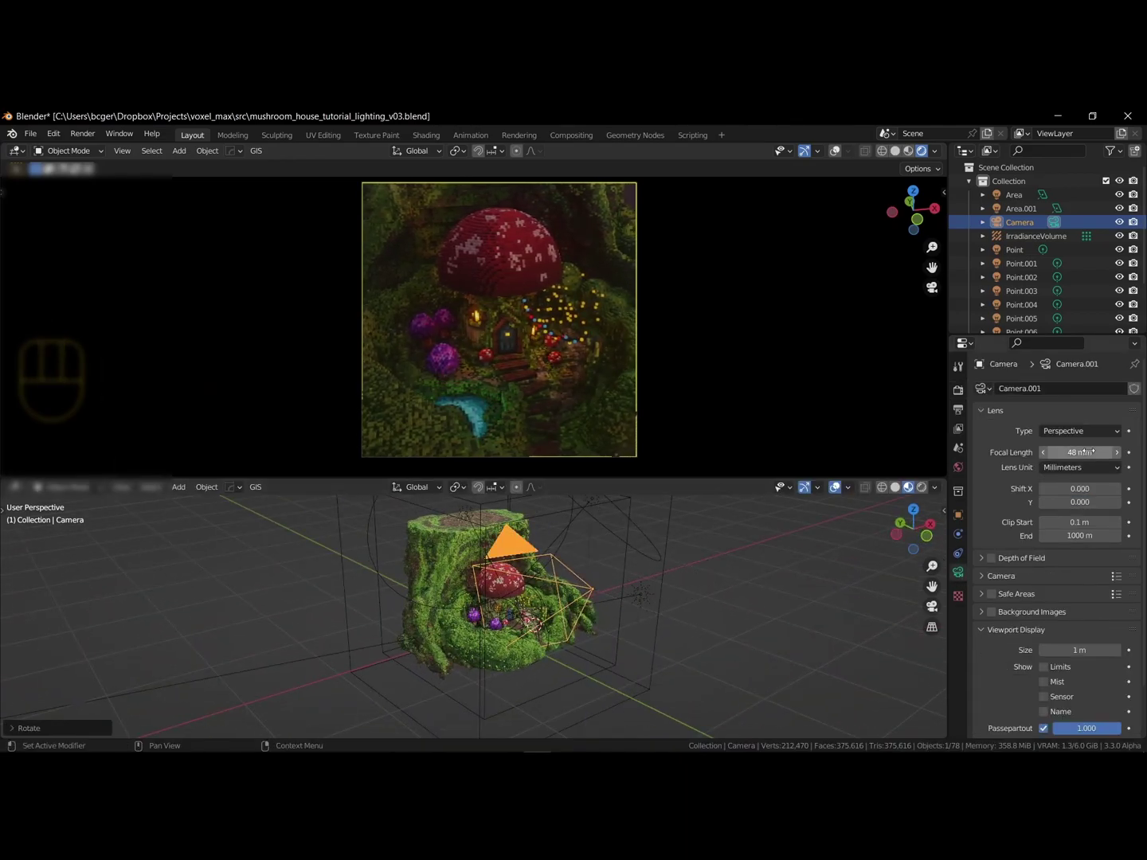
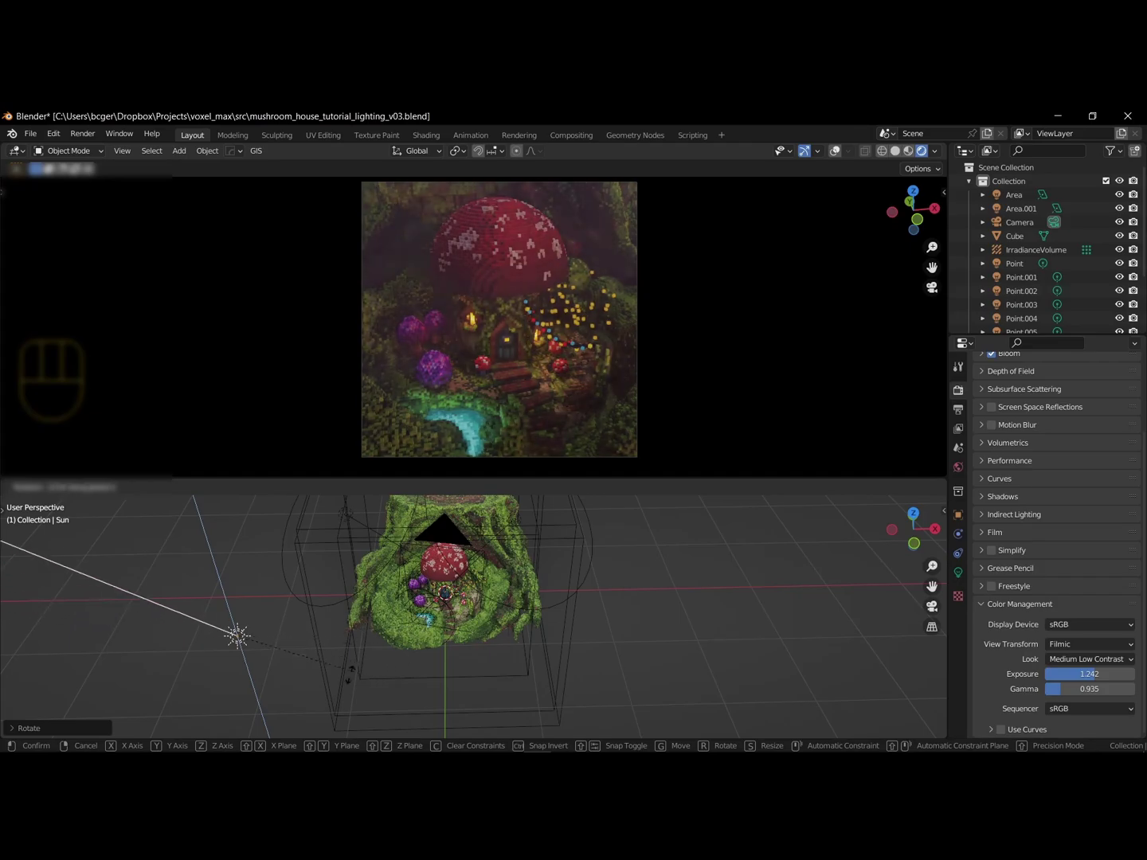
left_click_drag(382, 661, 427, 599)
key("r")
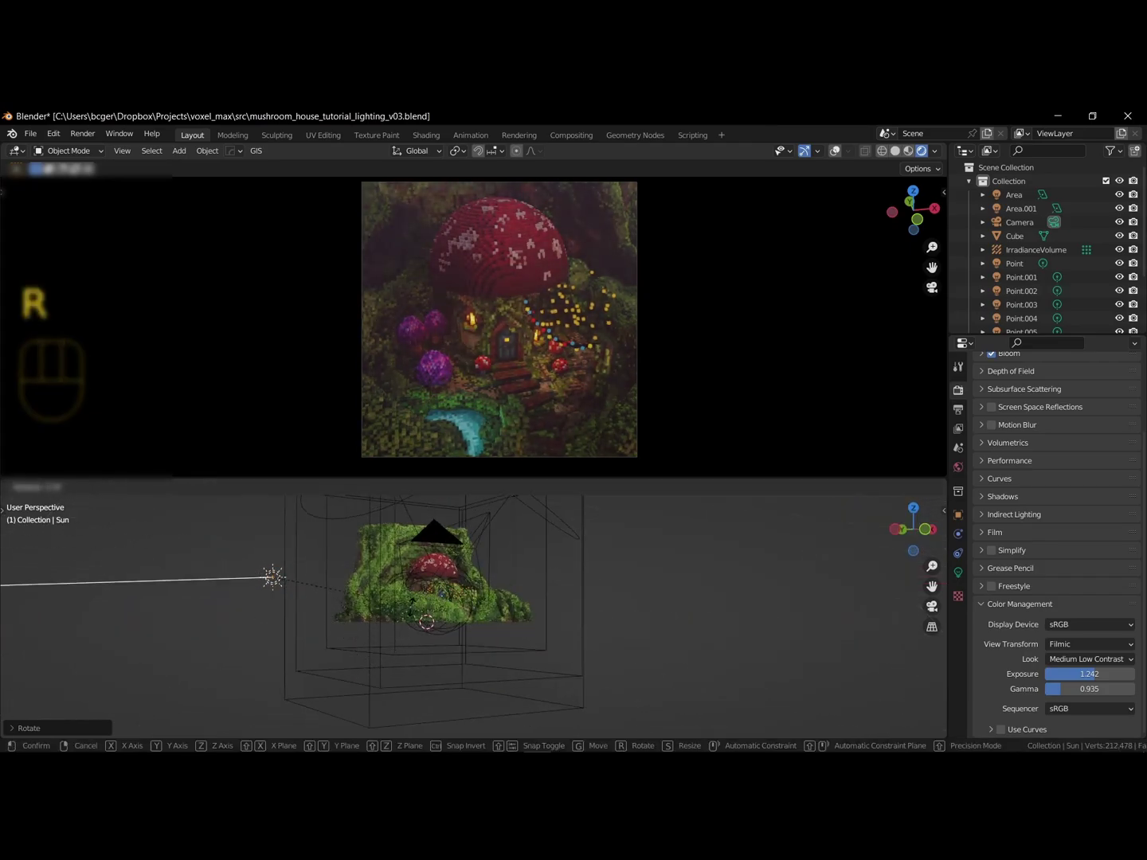